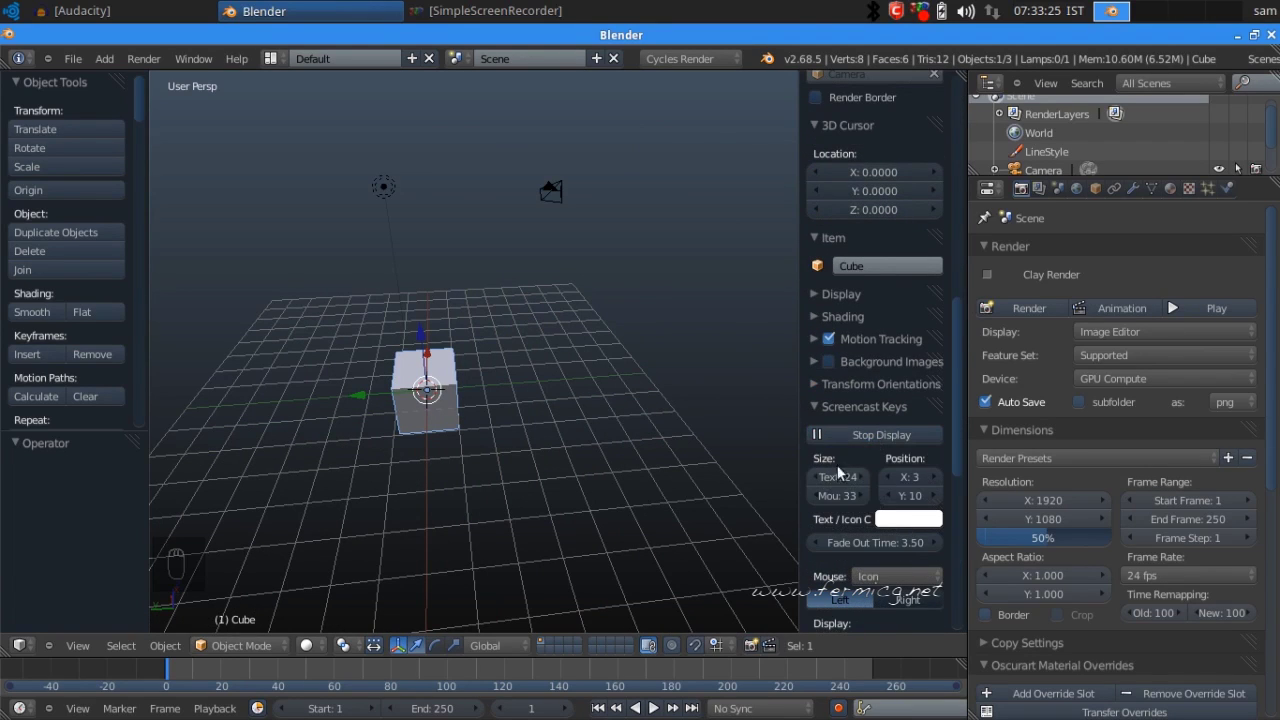
- Delete the default cube and lamp, leaving only the camera, then view the scene in Front Ortho
left_click_drag(859, 549, 599, 382)
key("n")
left_click_drag(786, 352, 656, 358)
key("Delete")
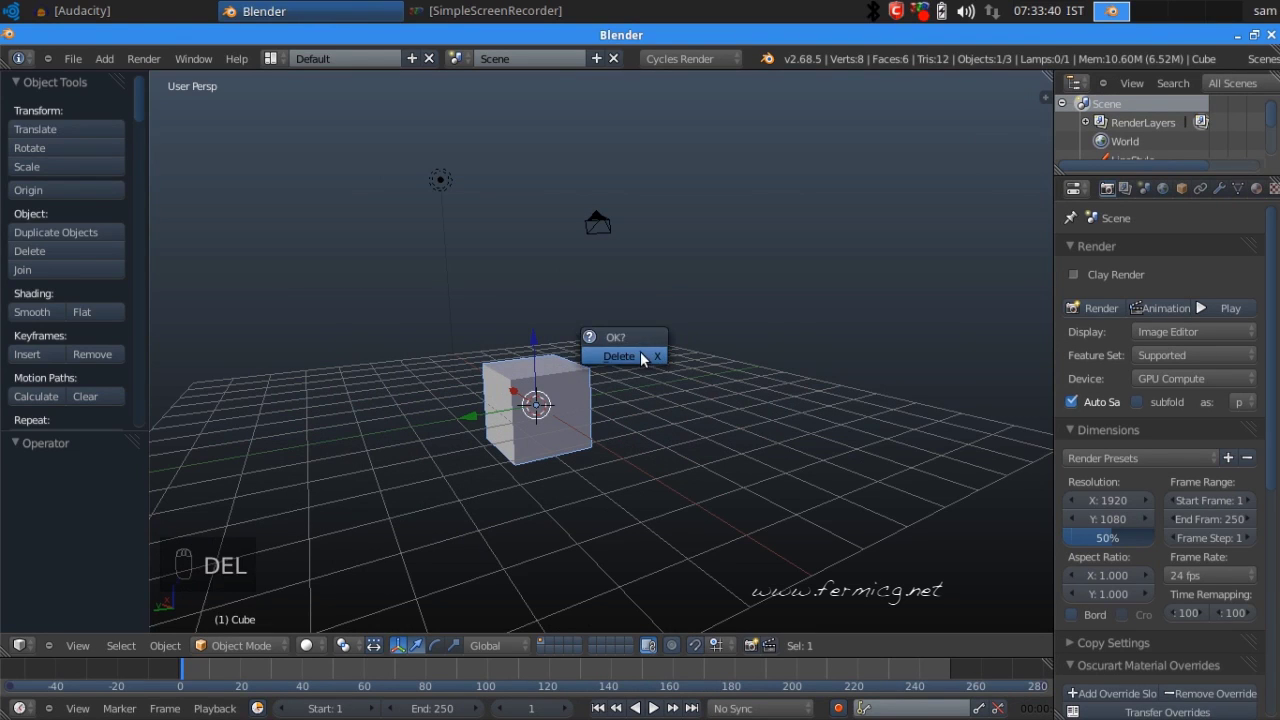
left_click_drag(449, 190, 526, 228)
key("Delete")
left_click_drag(670, 318, 422, 275)
key("KP_1")
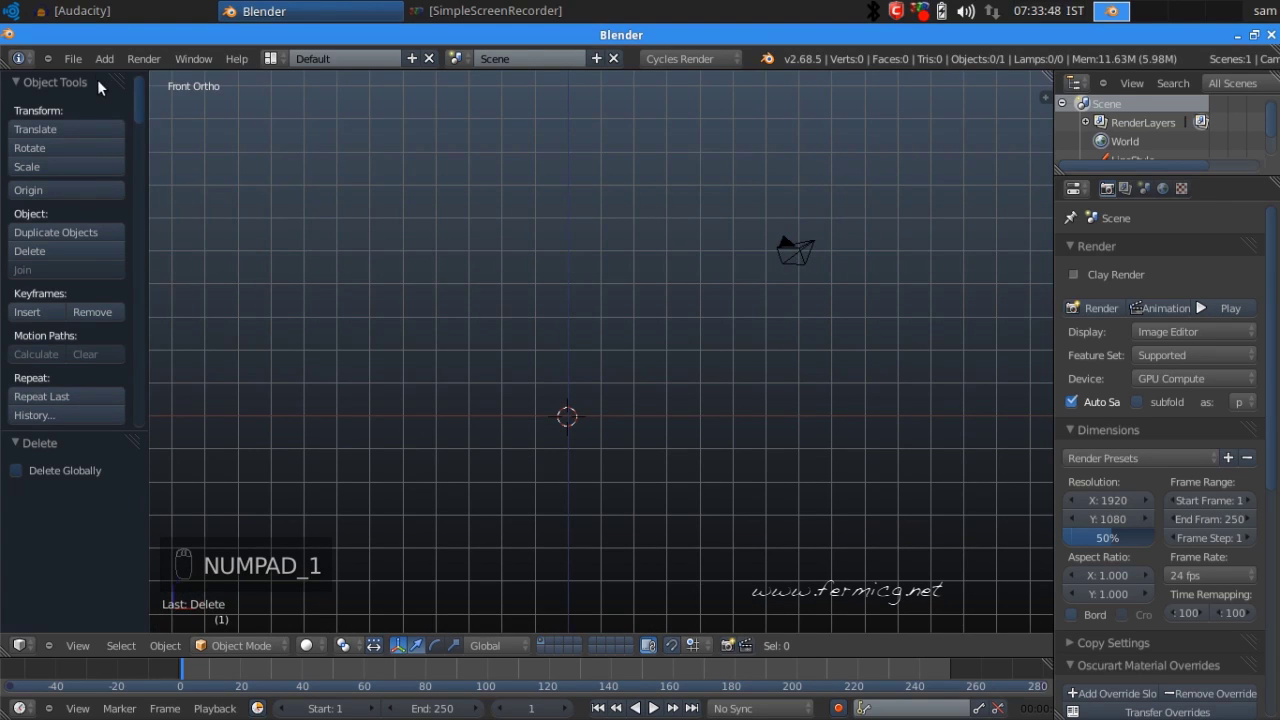
- Add a mesh cylinder and scale it along Z into a tall column
left_click_drag(100, 65, 315, 82)
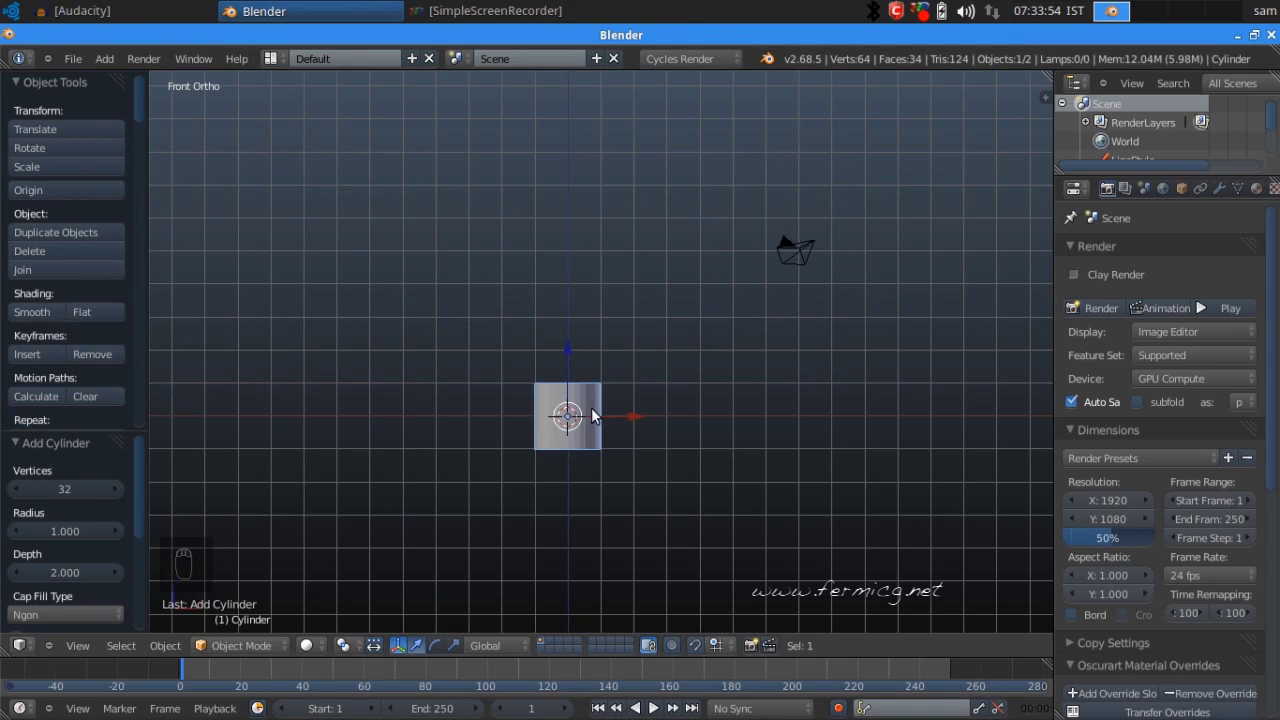
left_click_drag(151, 503, 73, 517)
key("KP_Divide")
middle_click(73, 517)
middle_click(711, 396)
middle_click(685, 341)
left_click_drag(714, 299, 34, 313)
- Enable Wire and Draw All Edges display for the cylinder in Object properties
left_click_drag(34, 313, 705, 337)
left_click_drag(705, 337, 1134, 582)
left_click_drag(1134, 582, 1110, 576)
left_click_drag(1110, 576, 826, 447)
left_click_drag(826, 447, 729, 244)
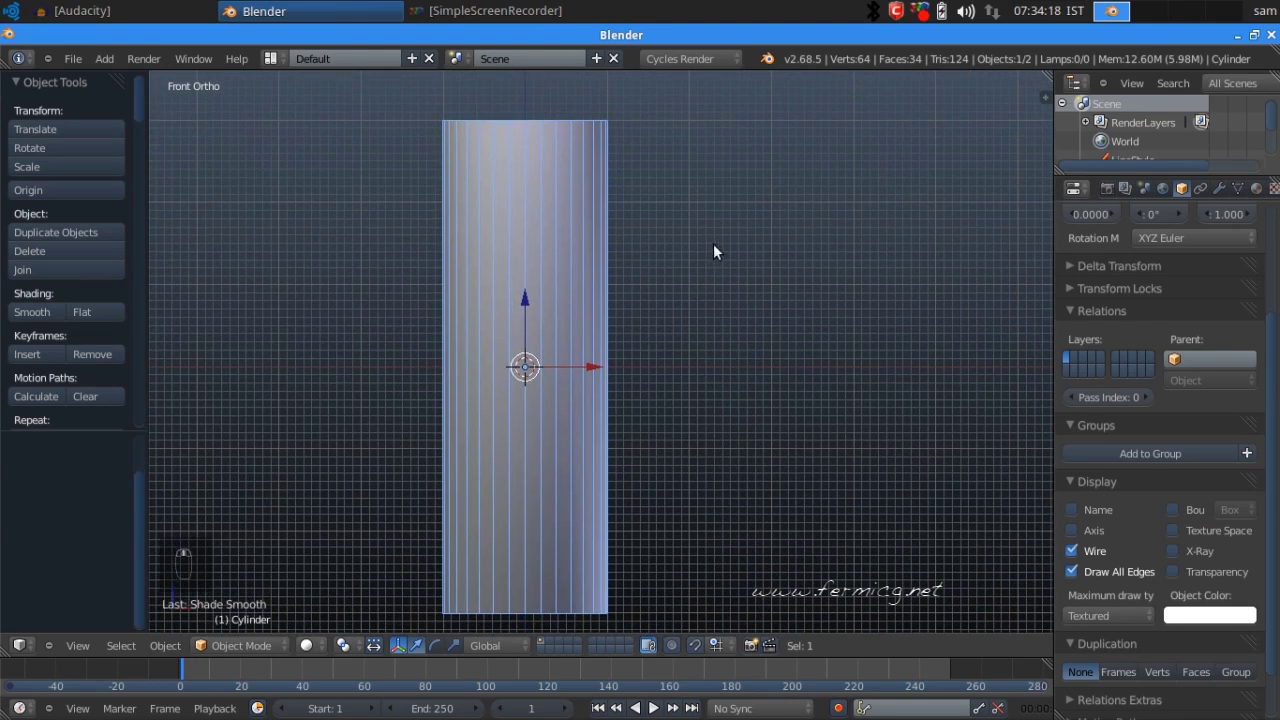
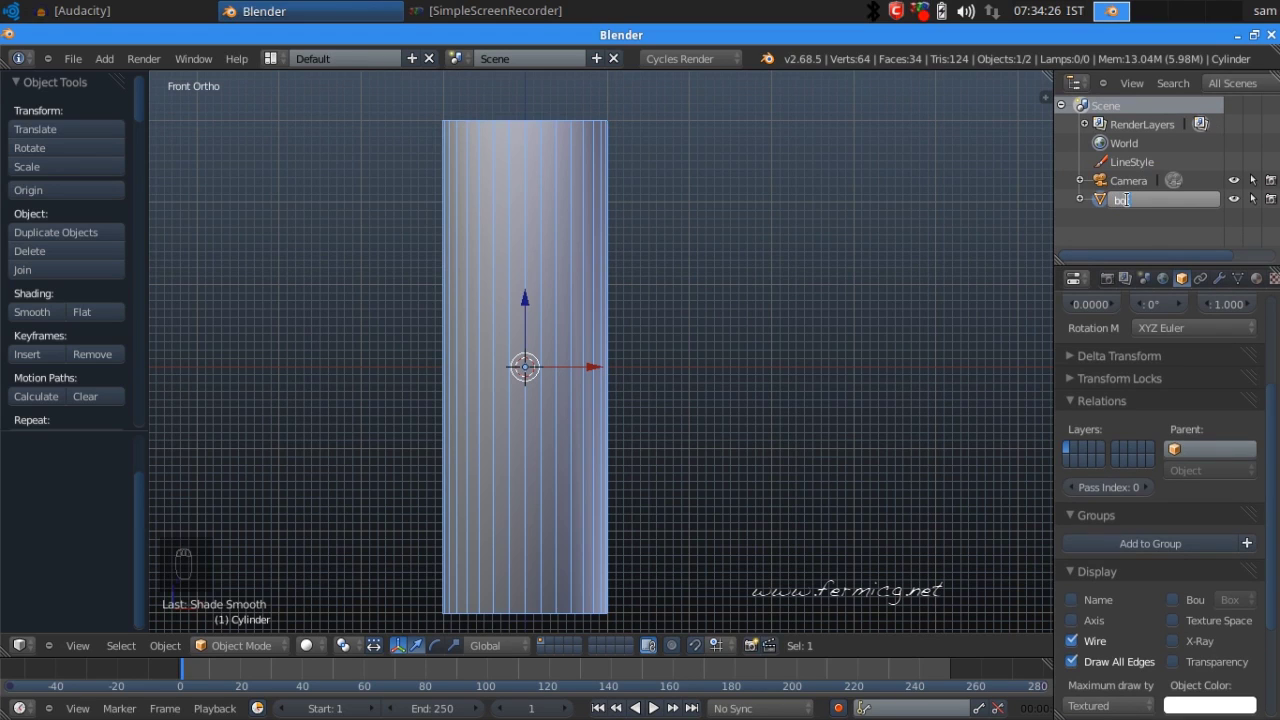
- Rename the cylinder to 'bottle' in the Outliner
key("t")
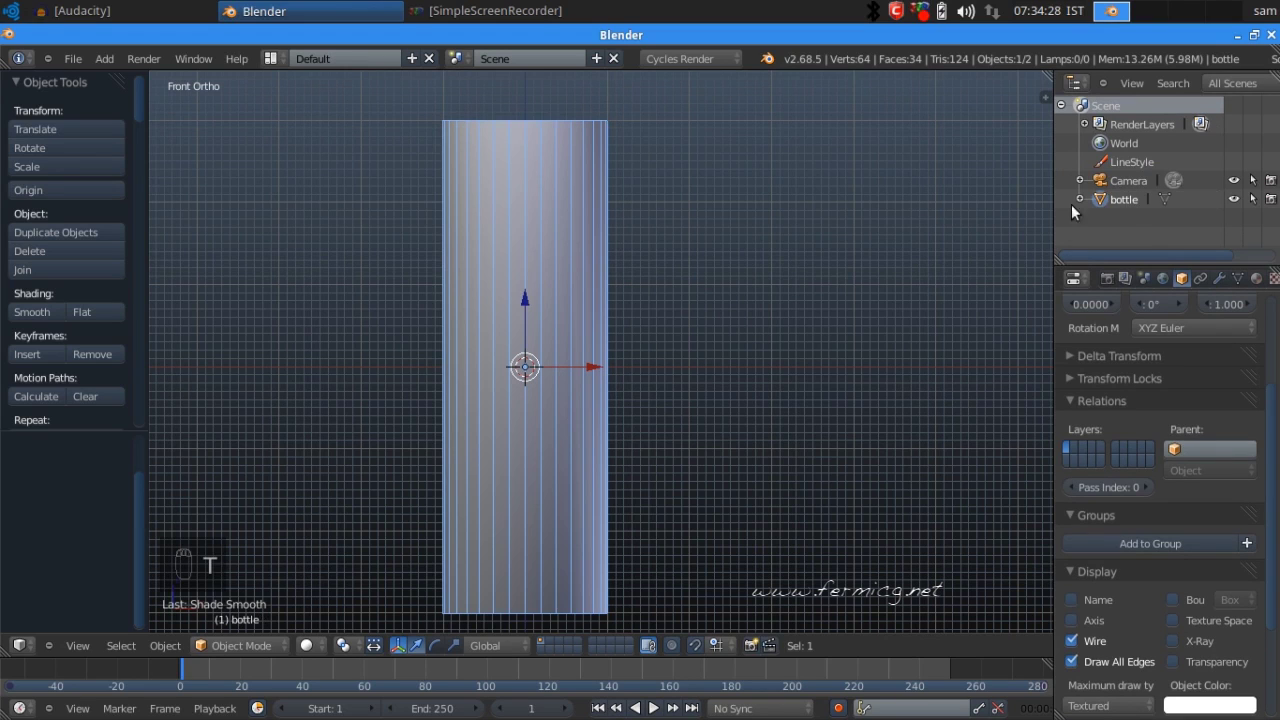
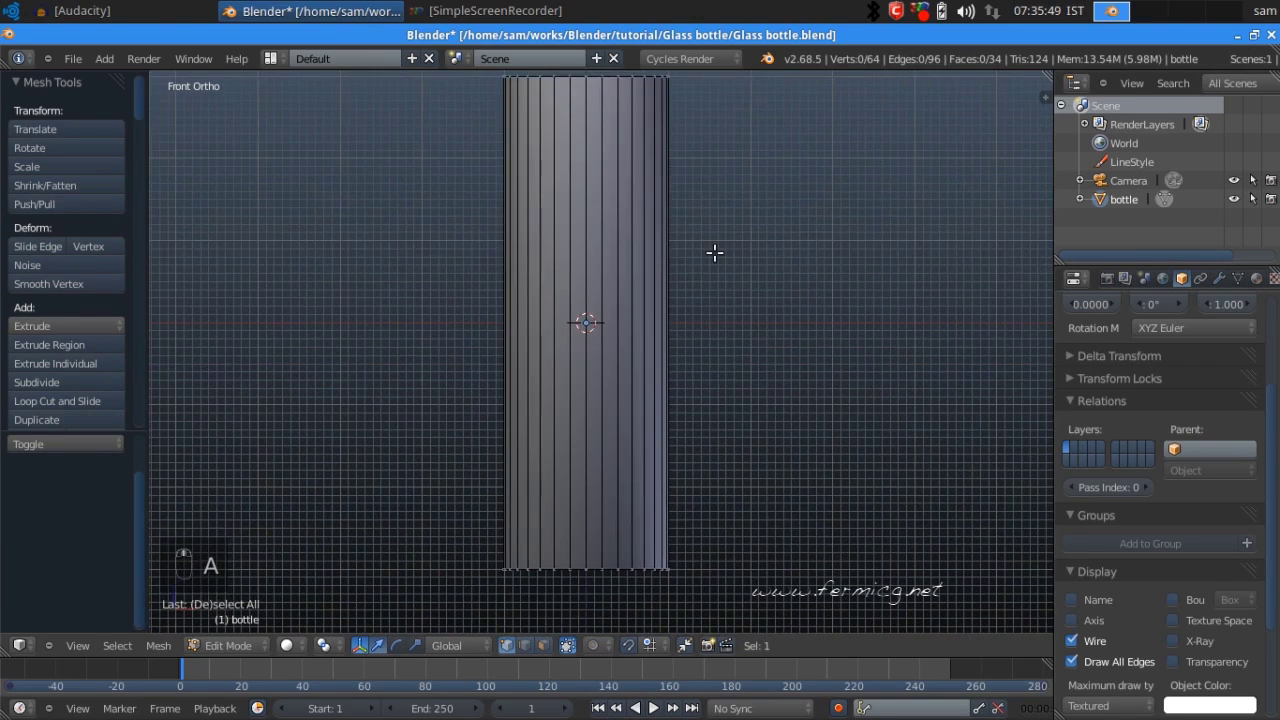
- Switch viewport shading and add multiple evenly spaced horizontal loop cuts across the bottle body
key("z")
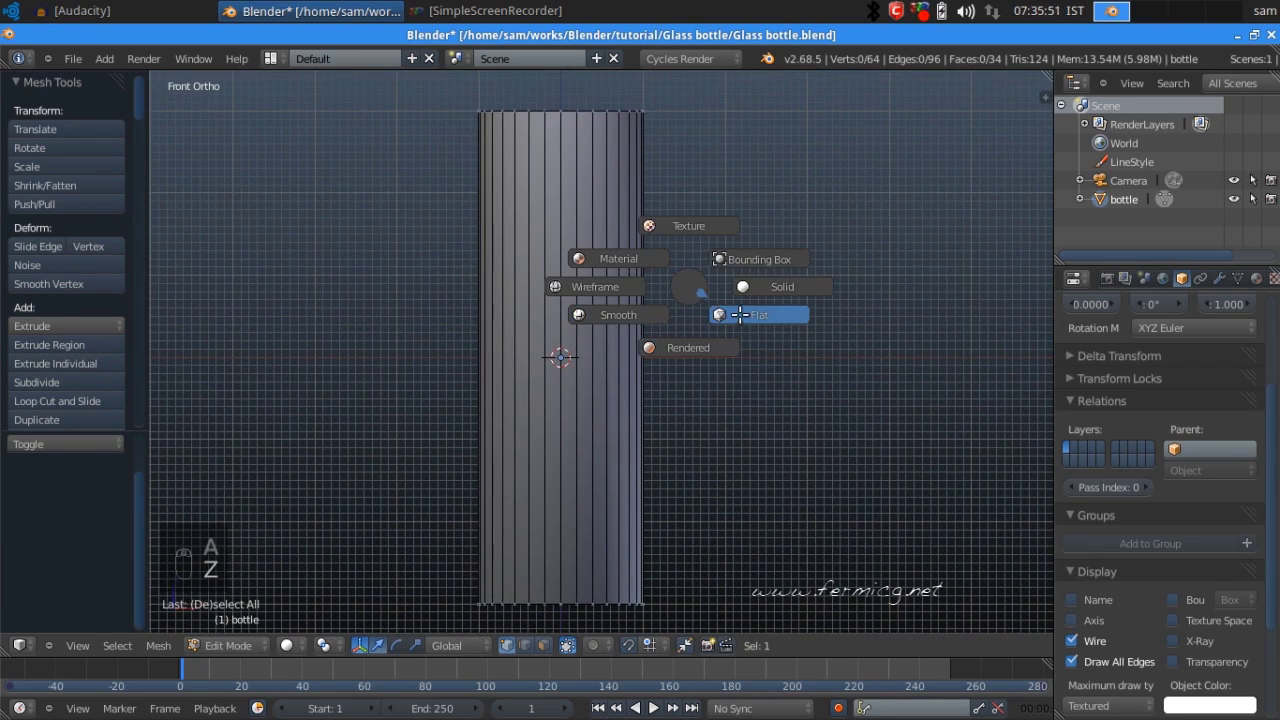
left_click_drag(544, 349, 63, 404)
left_click_drag(63, 404, 530, 364)
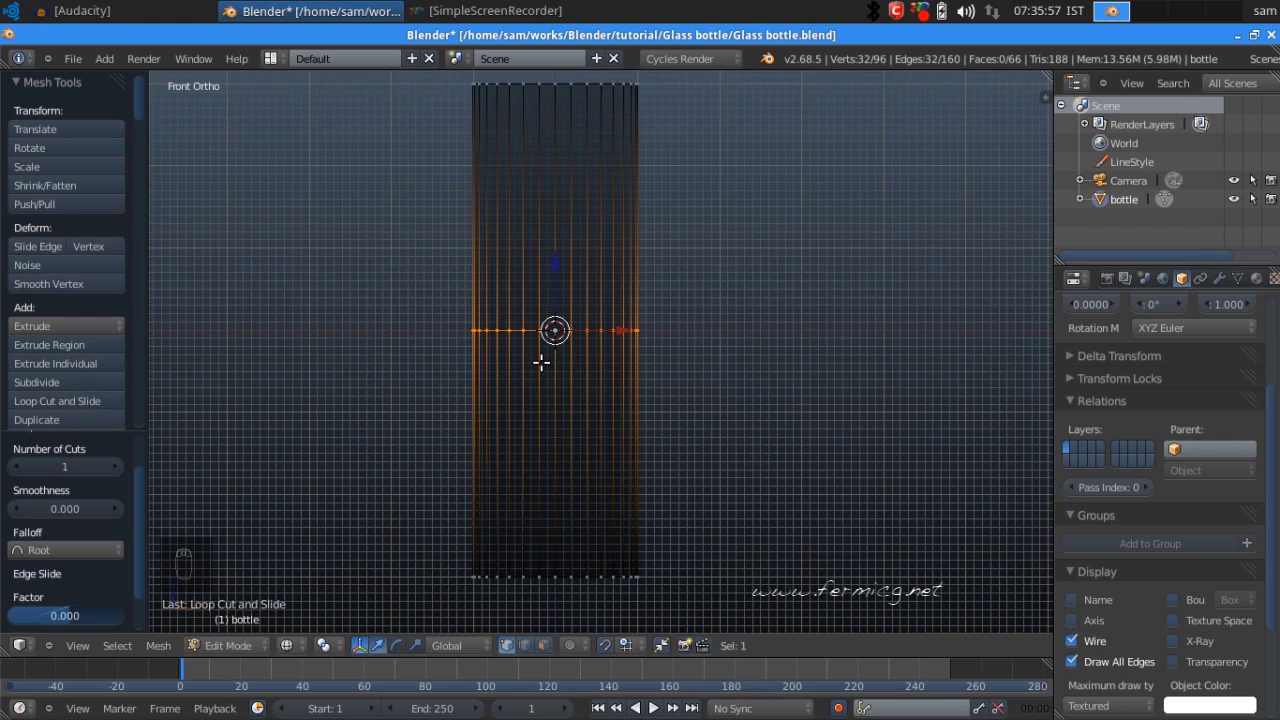
left_click_drag(729, 340, 150, 504)
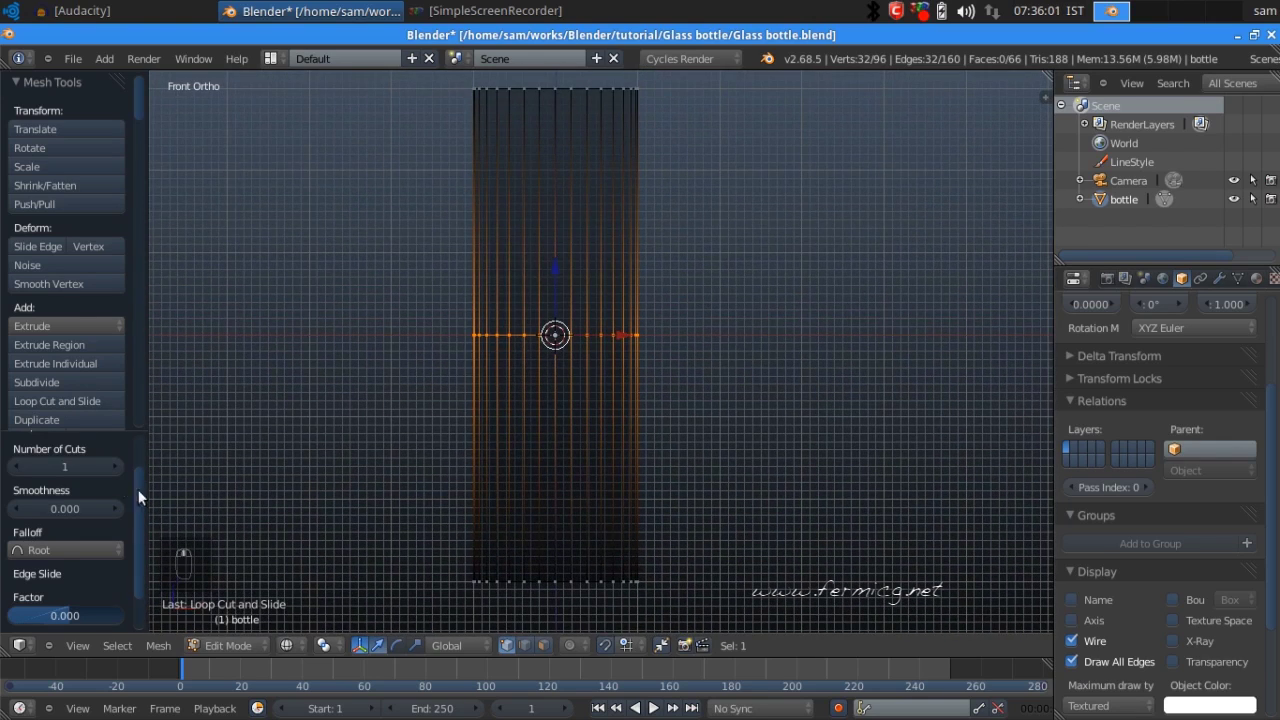
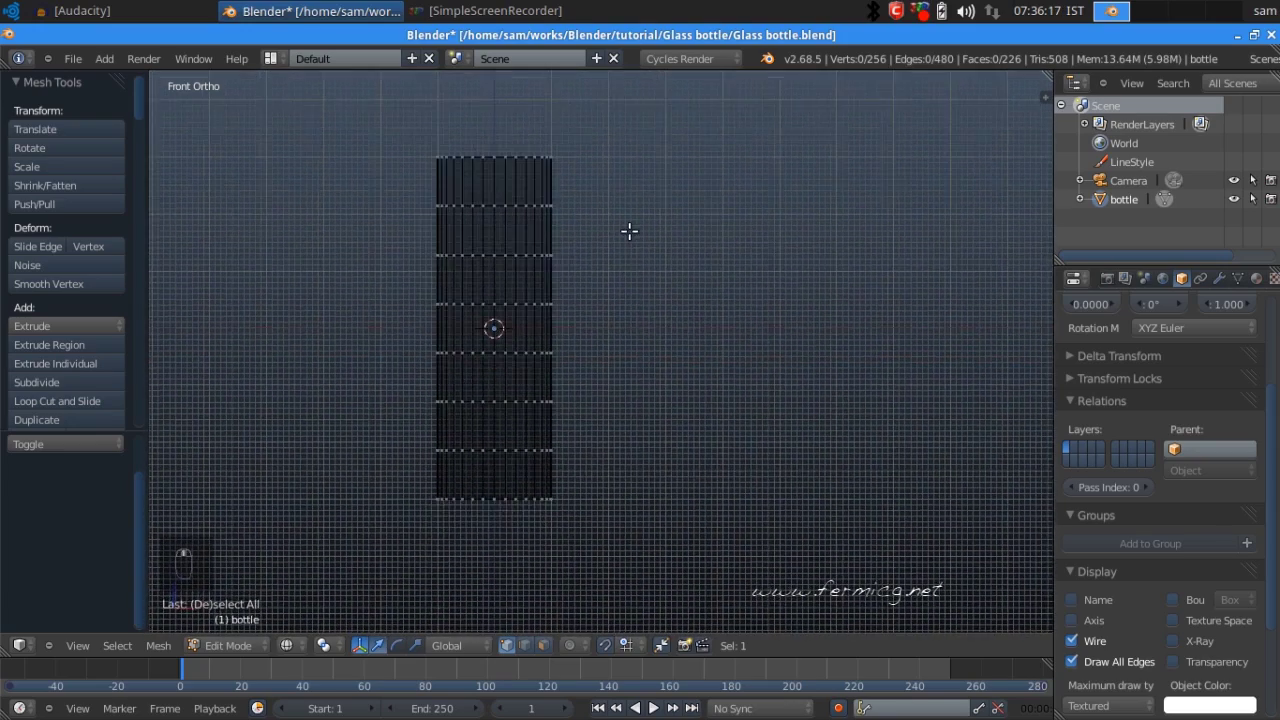
left_click_drag(627, 307, 677, 272)
middle_click(652, 378)
left_click_drag(650, 309, 663, 396)
key("b")
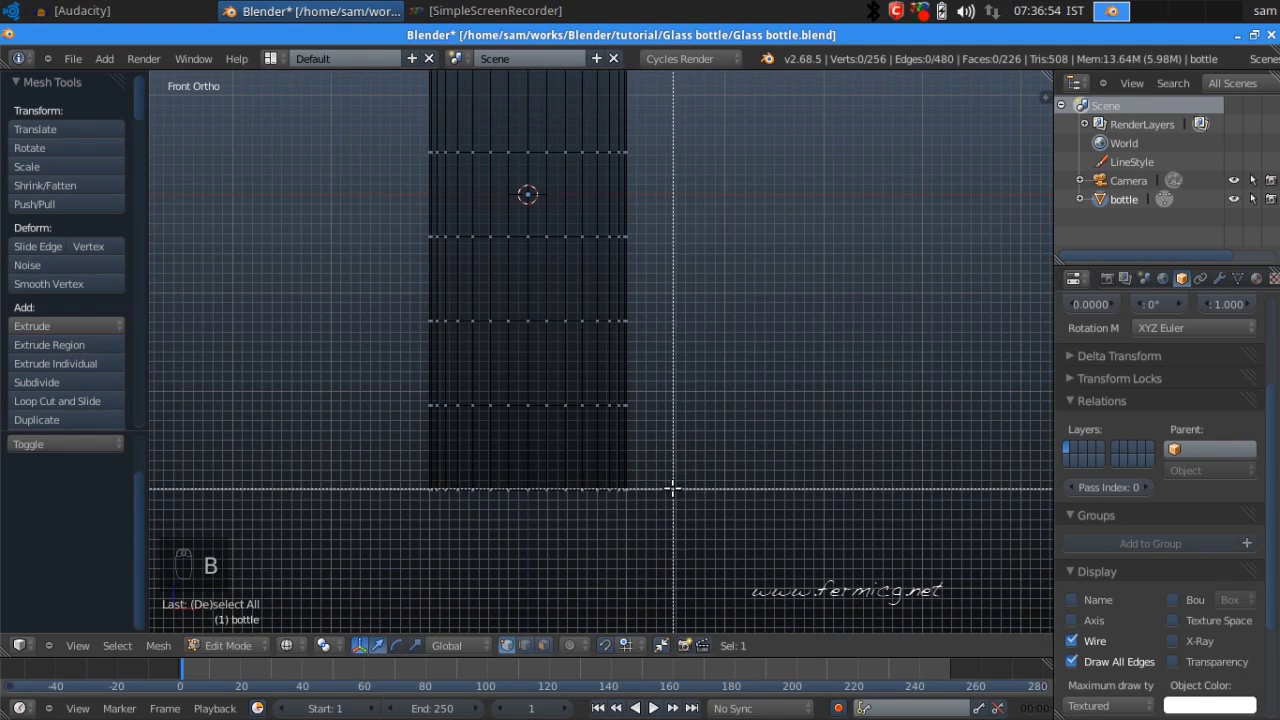
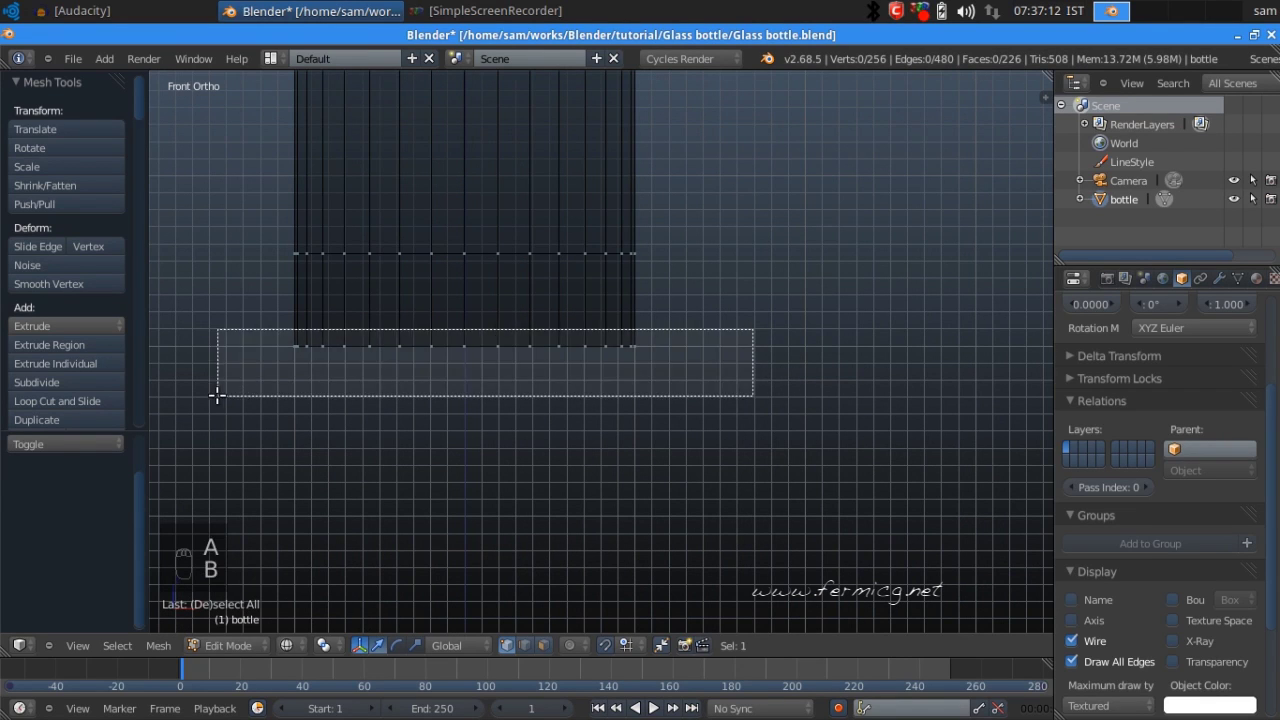
- Scale the bottom edge ring inward to taper the bottle's base
key("s")
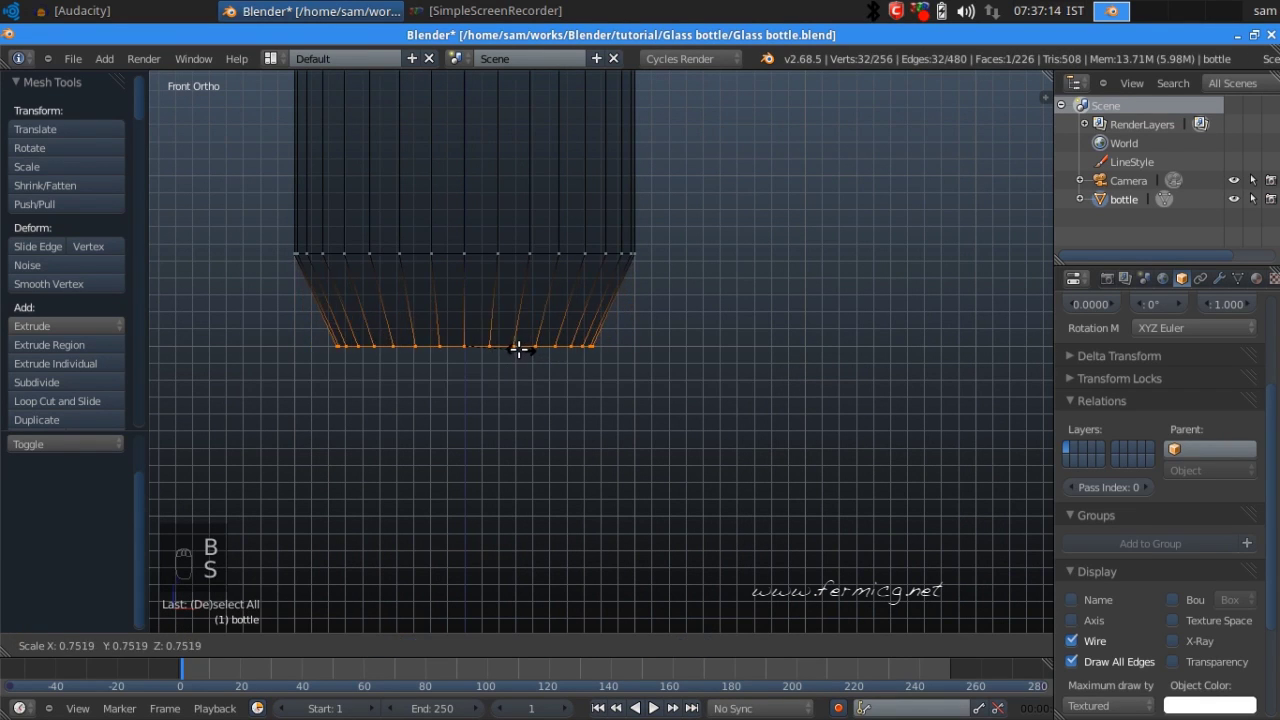
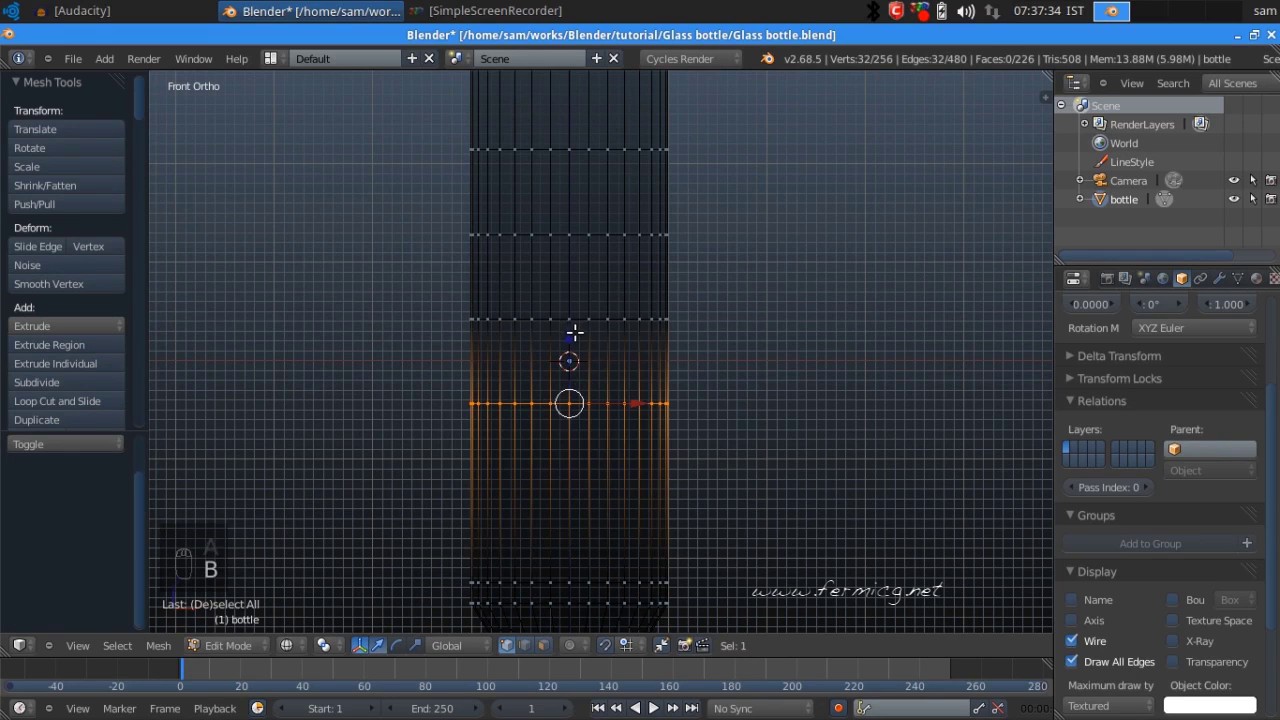
- Box-select the upper band of loops and resize them to shape a flared rim
left_click_drag(572, 333, 757, 266)
middle_click(757, 266)
key("a")
key("b")
left_click(430, 360)
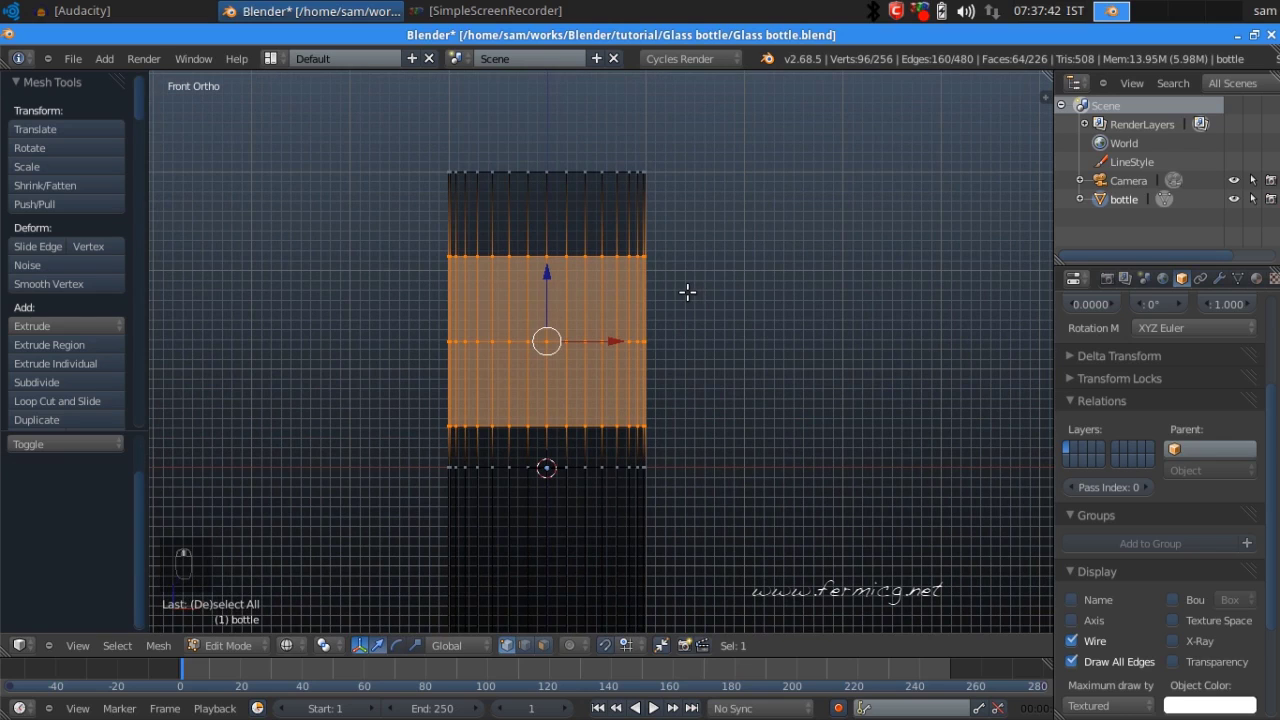
key("s")
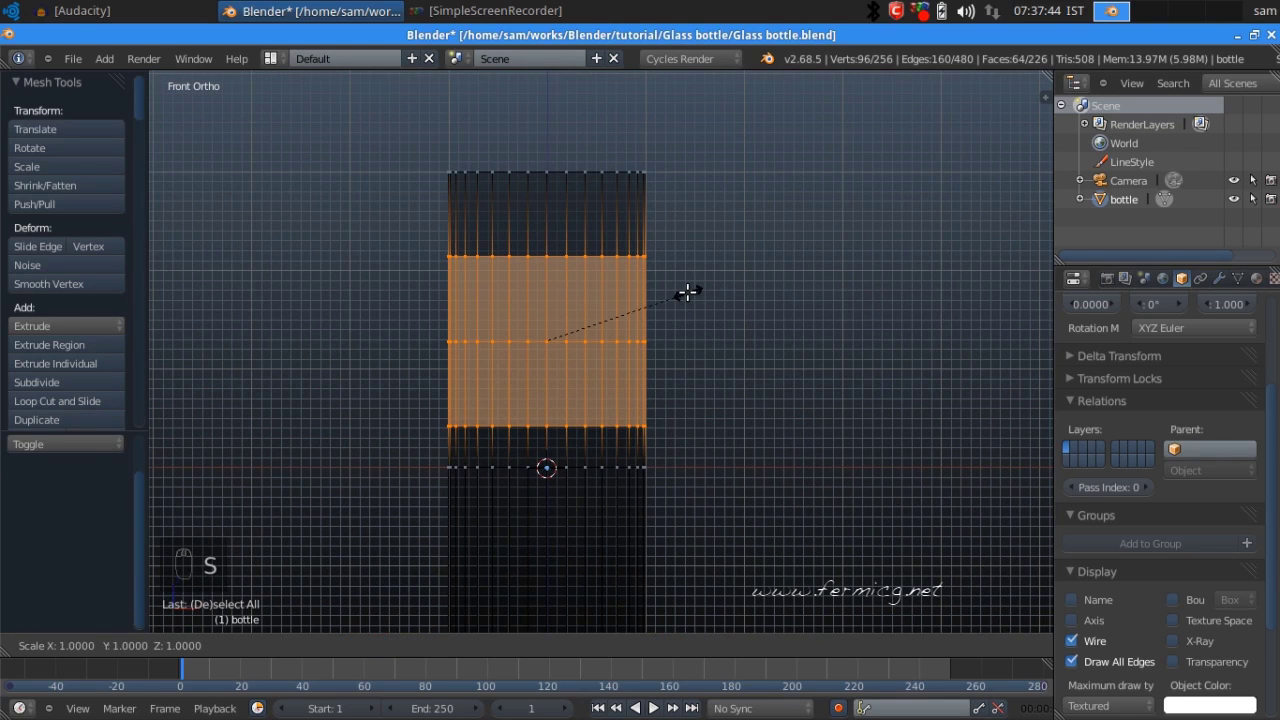
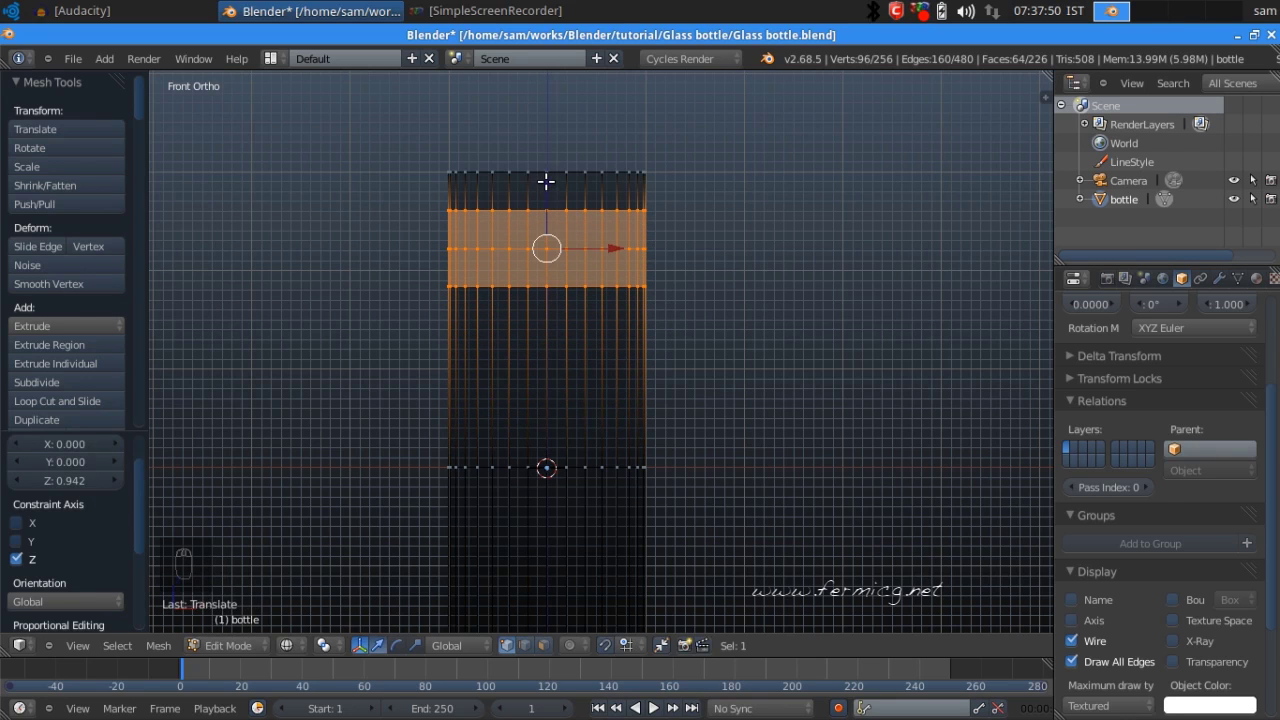
- Box-select a single loop near the top and scale it down to pinch a narrow neck
middle_click(725, 211)
key("a")
key("b")
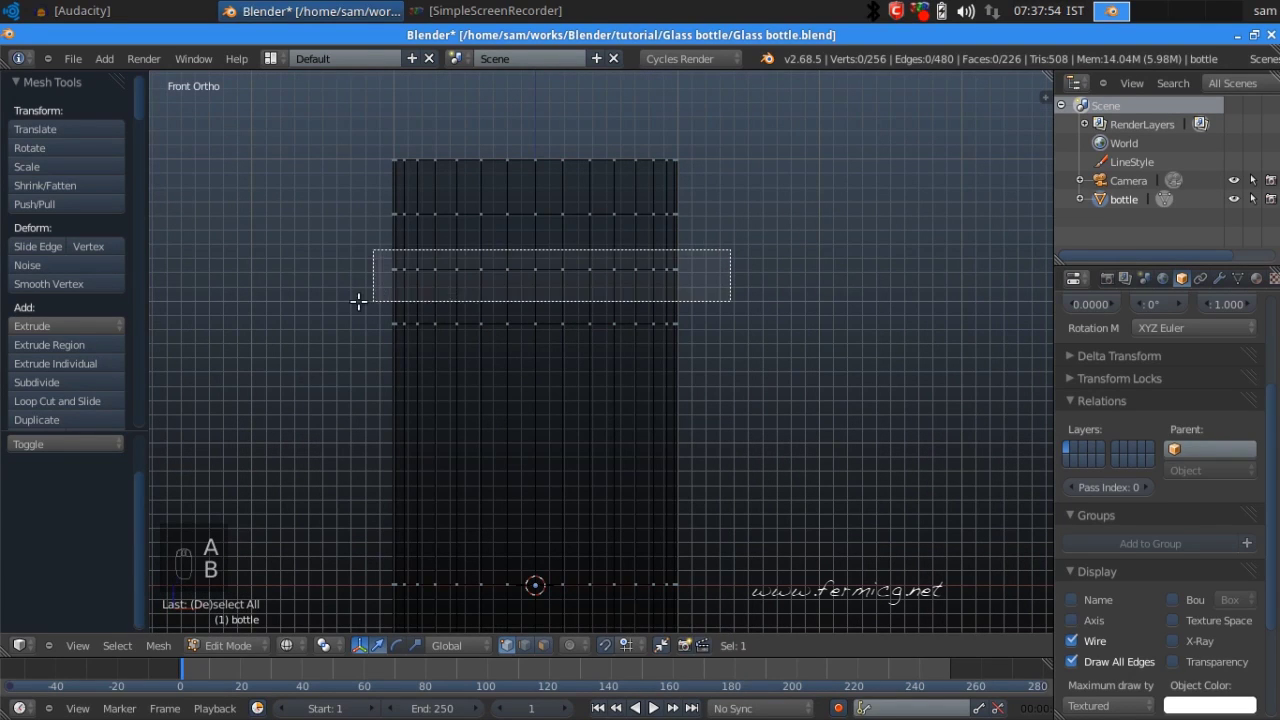
key("s")
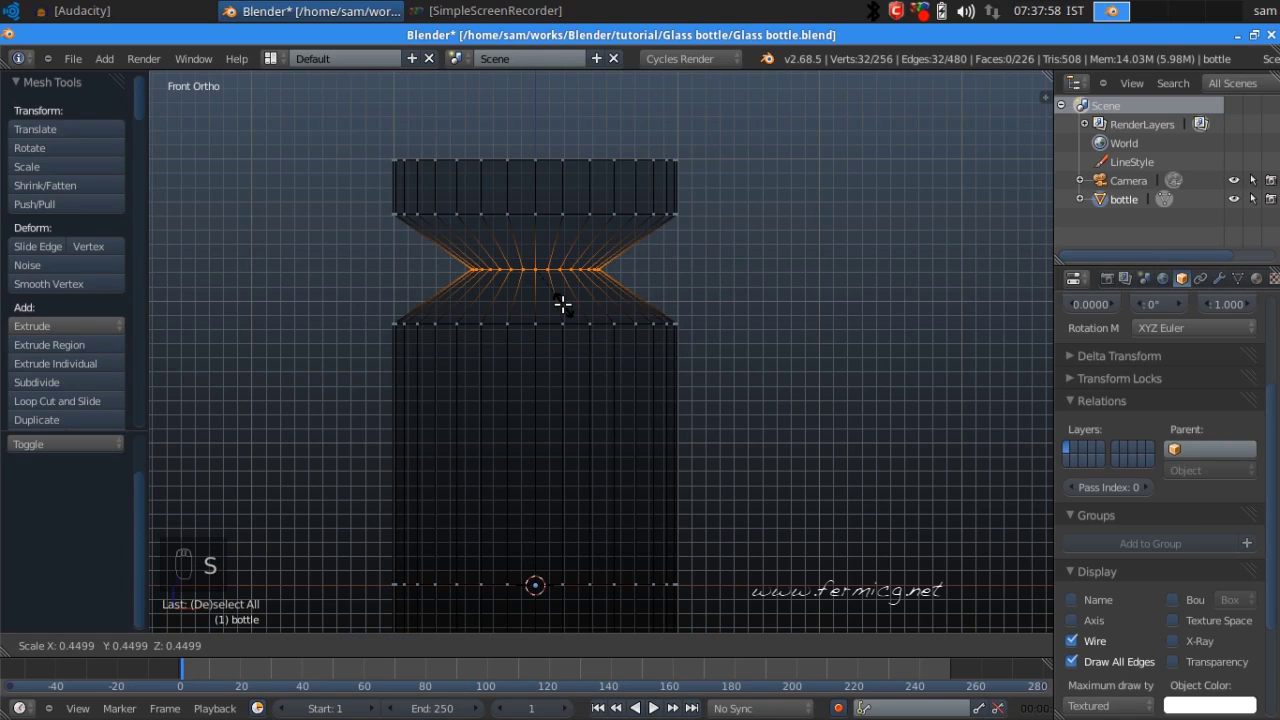
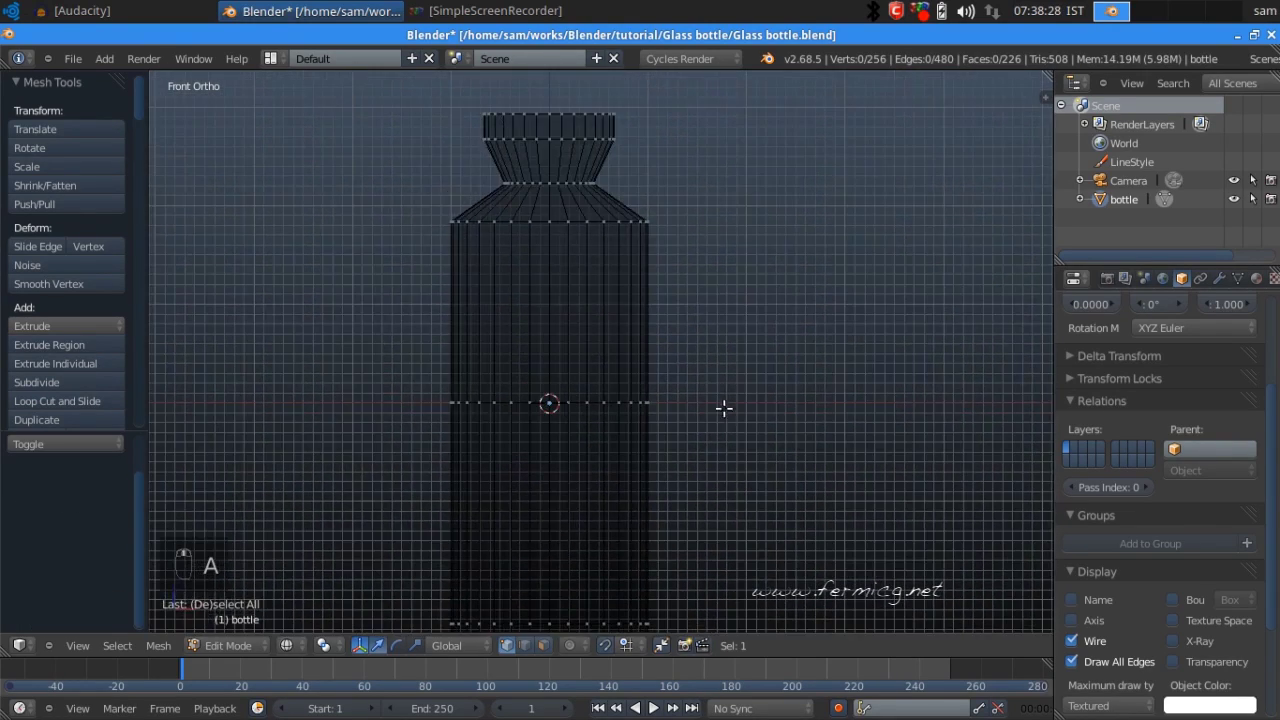
- Scale the middle edge loop to about 0.721 to form a waist in the bottle body
middle_click(717, 345)
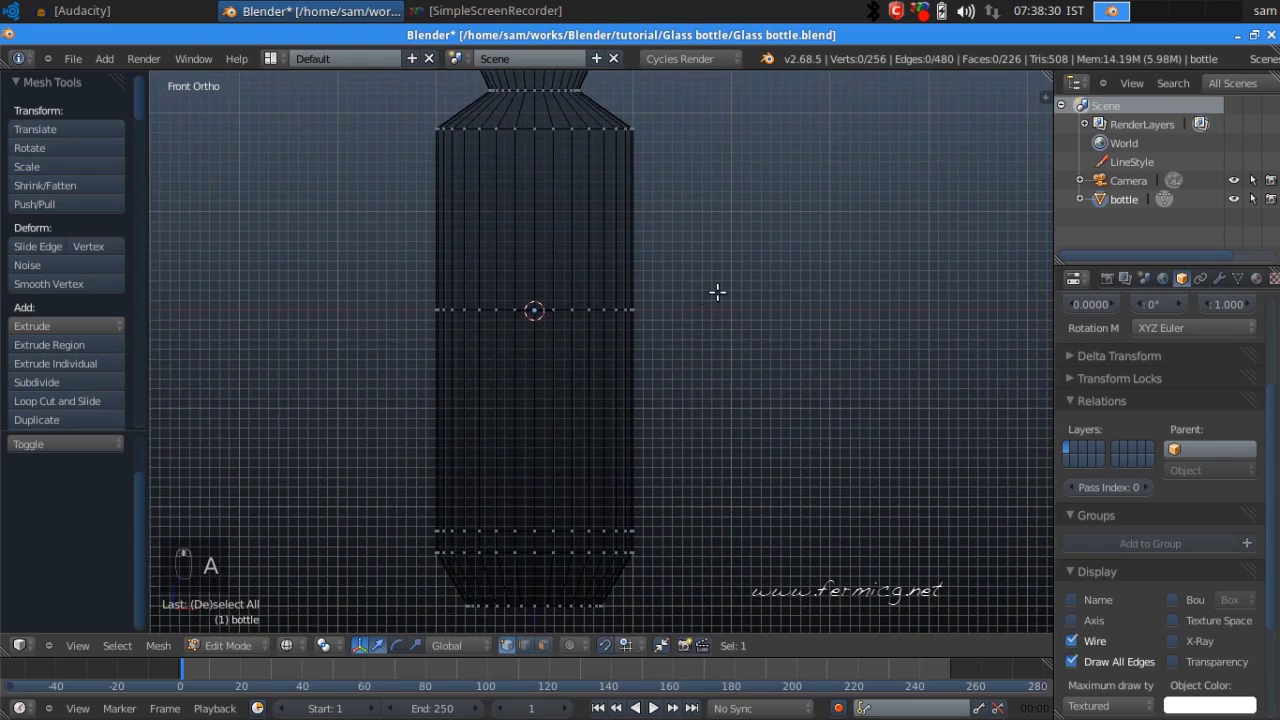
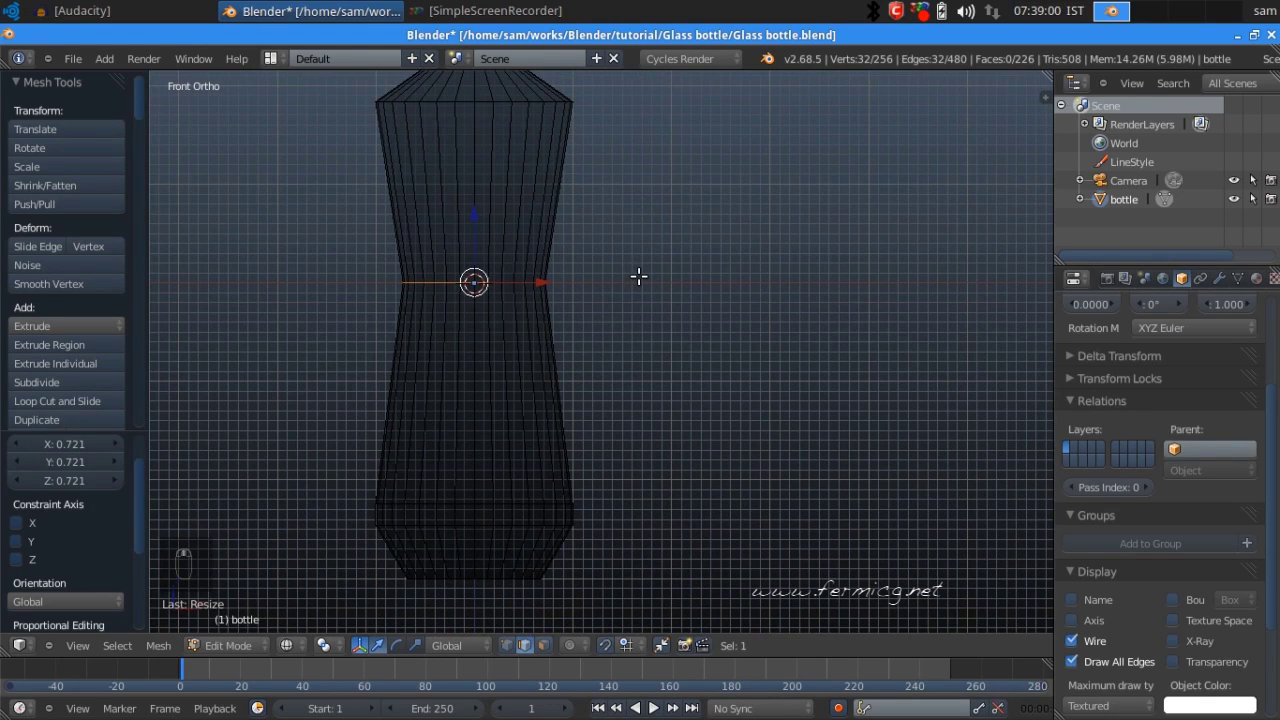
key("ctrl+b")
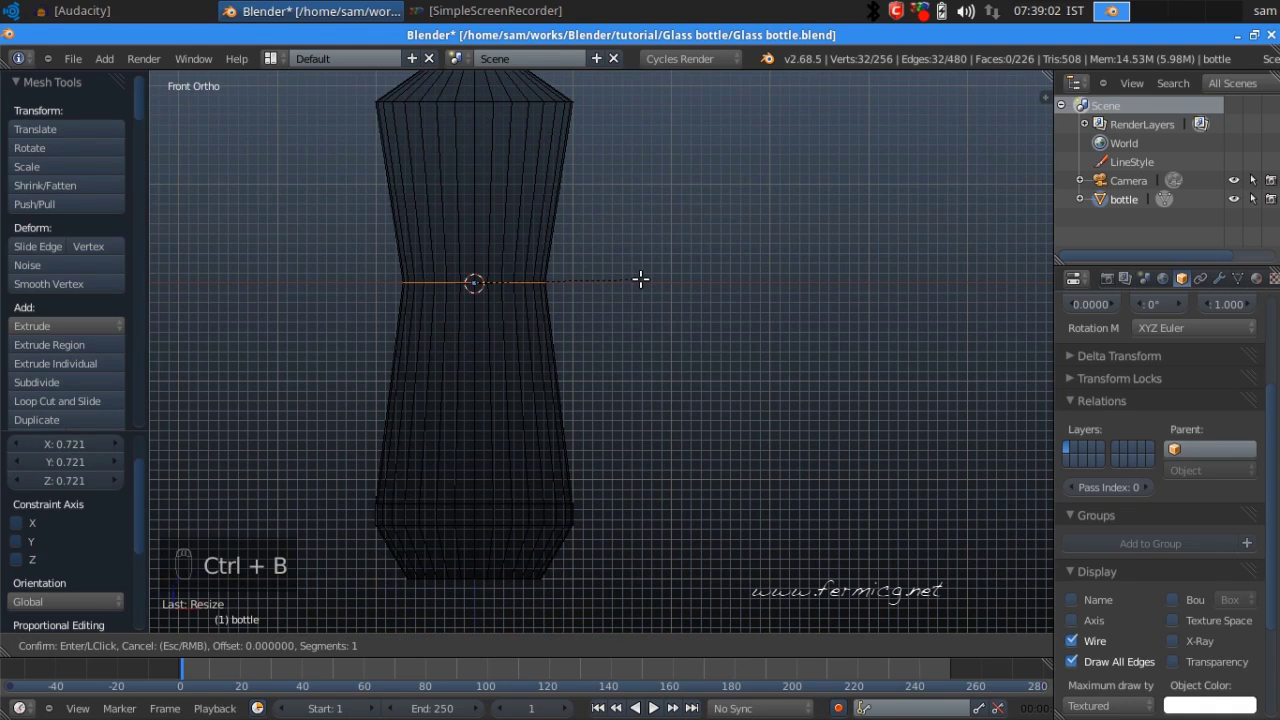
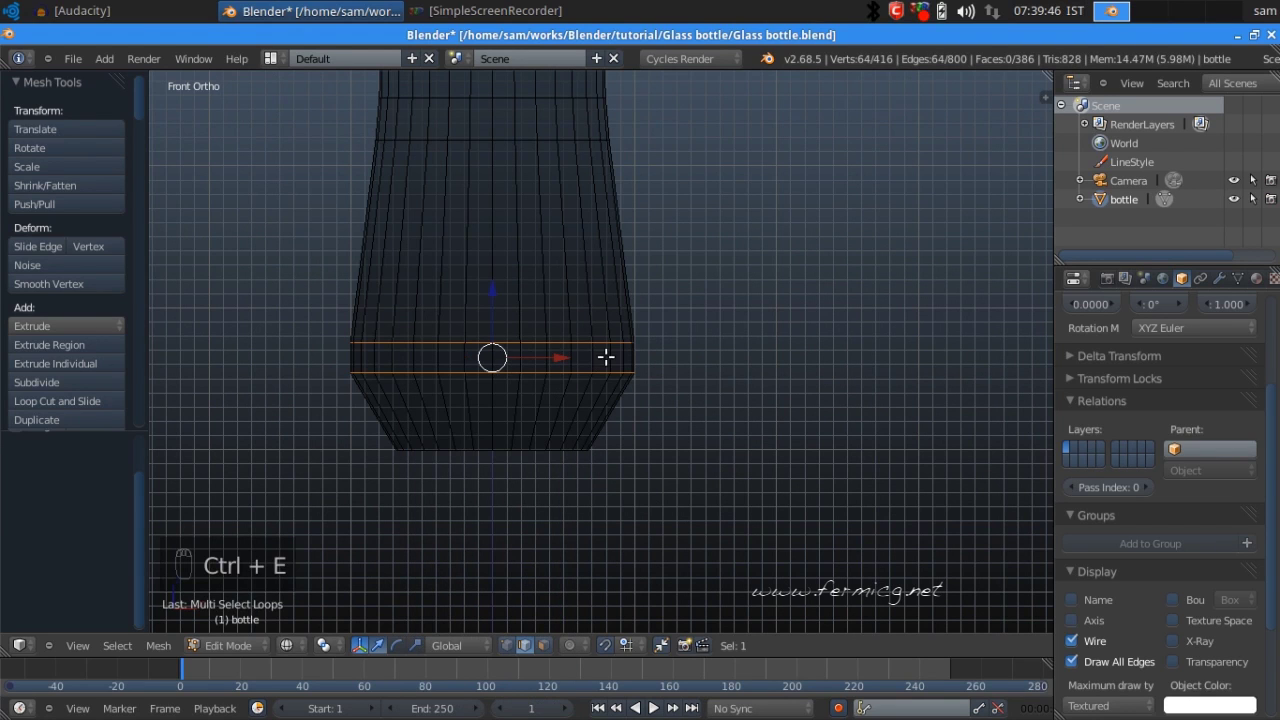
- Bevel the lower edge loops with width about 0.072 and 3 segments
key("ctrl+b")
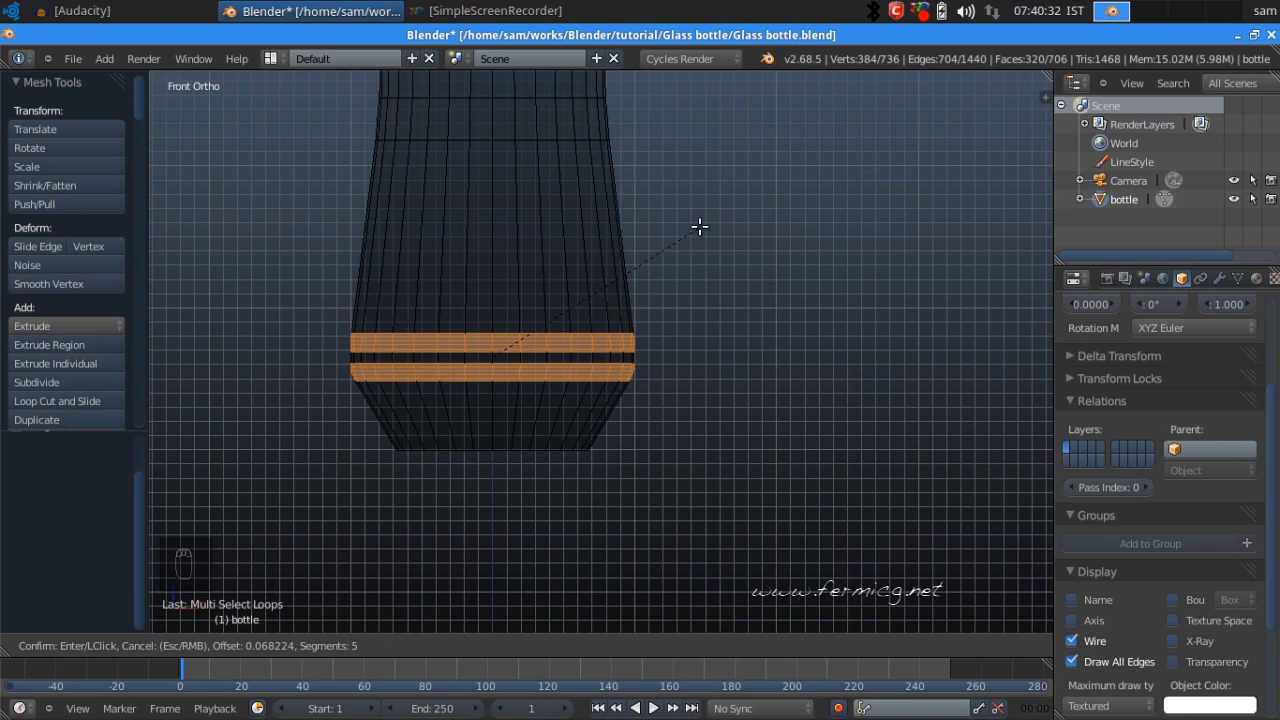
left_click_drag(702, 222, 706, 310)
left_click_drag(706, 310, 23, 495)
left_click_drag(23, 495, 22, 493)
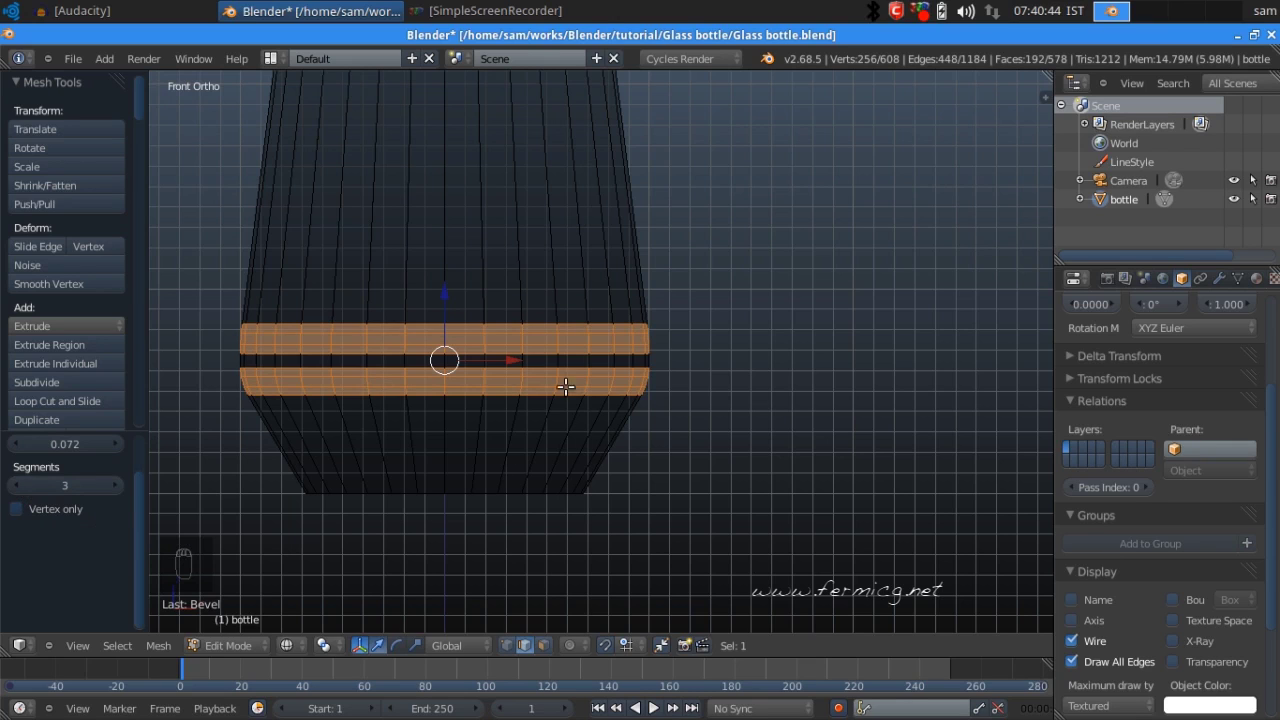
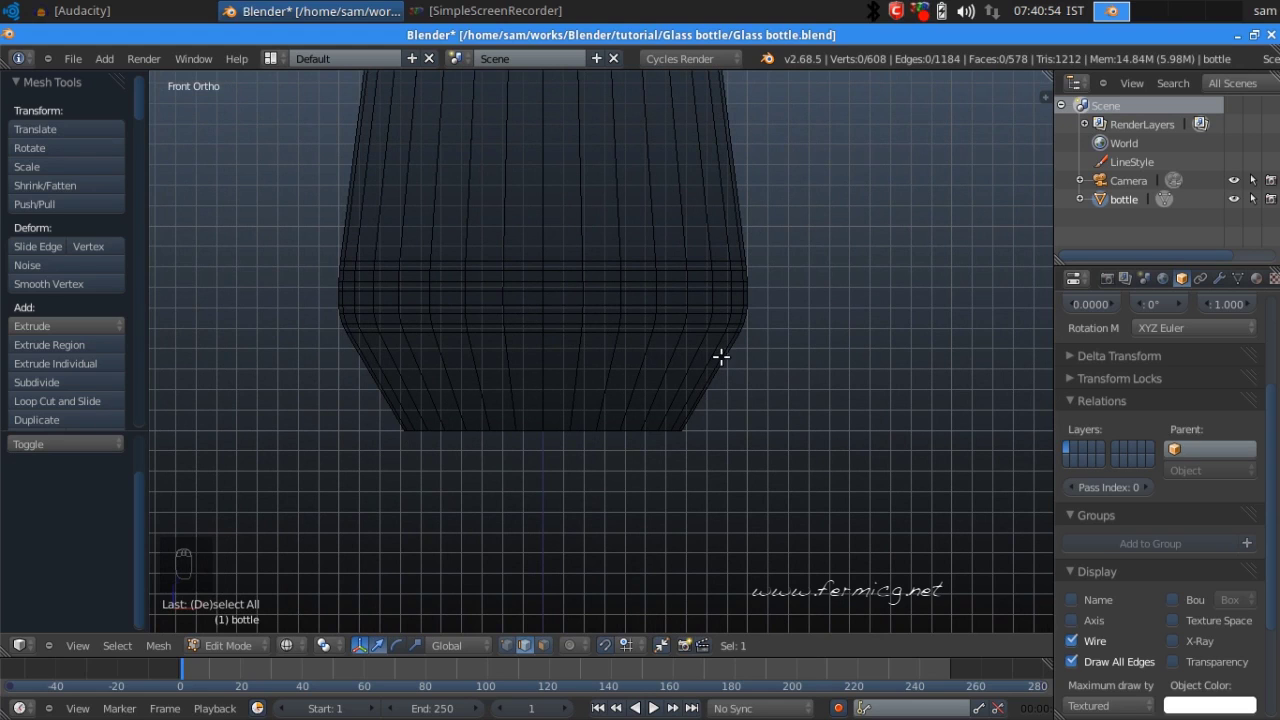
- Widen the lower loop slightly, then bevel the shoulder edge loop into a rounded 6-segment curve
left_click_drag(58, 394, 401, 385)
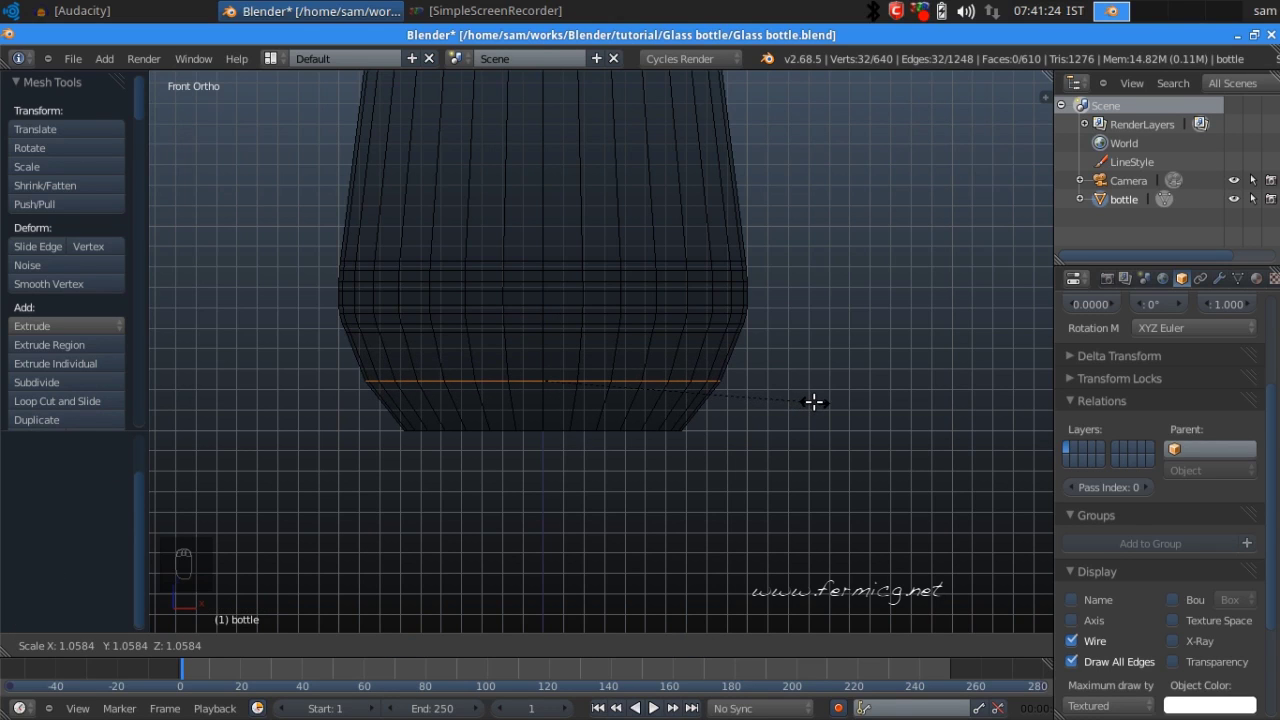
left_click_drag(815, 398, 816, 400)
key("ctrl+b")
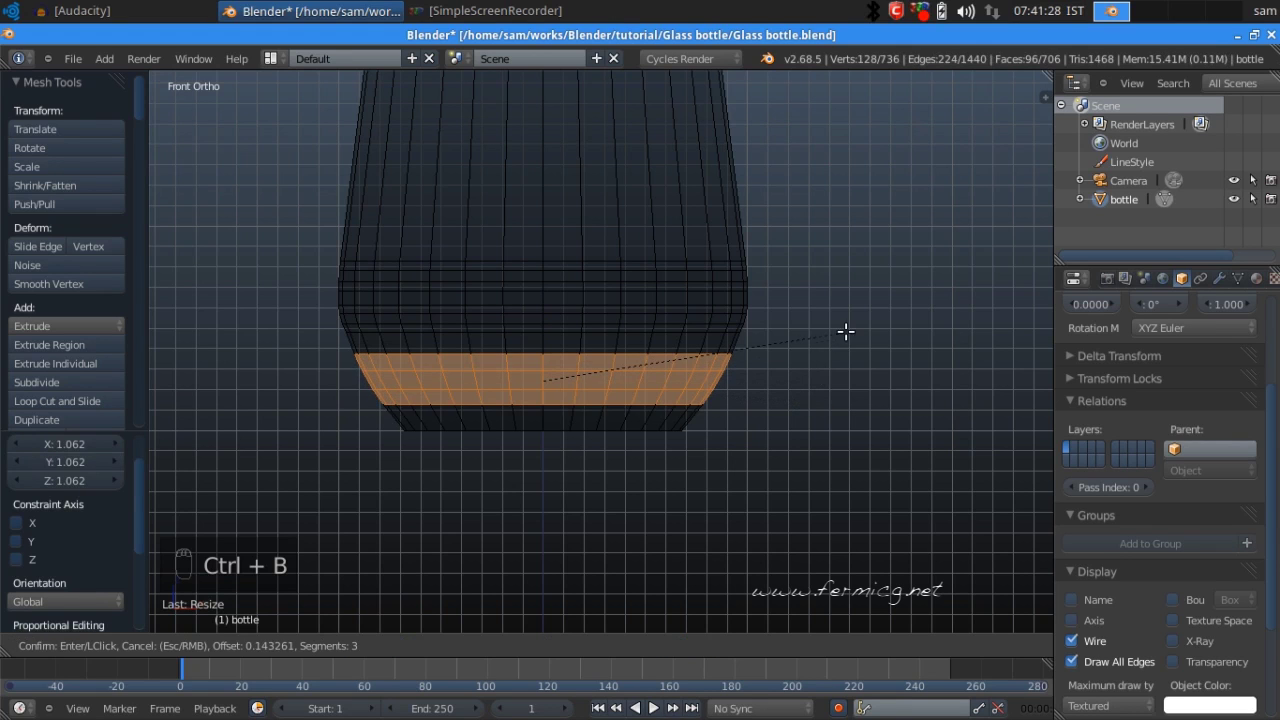
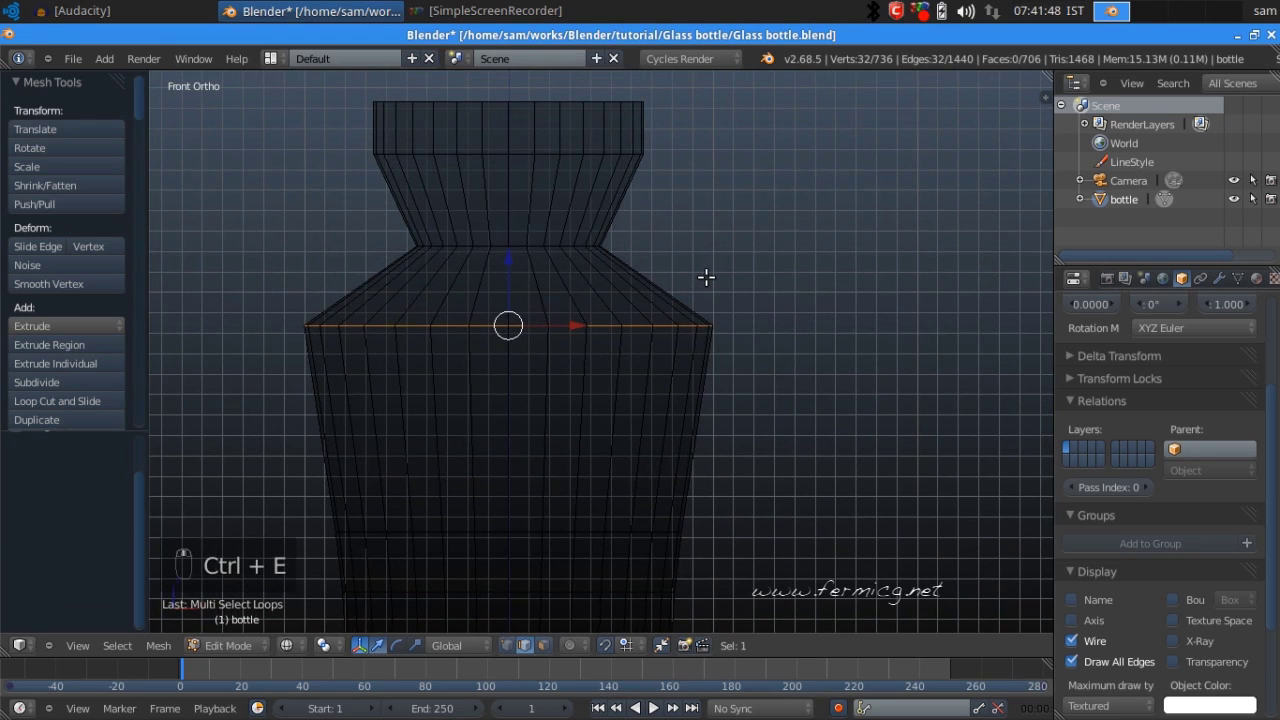
key("ctrl+b")
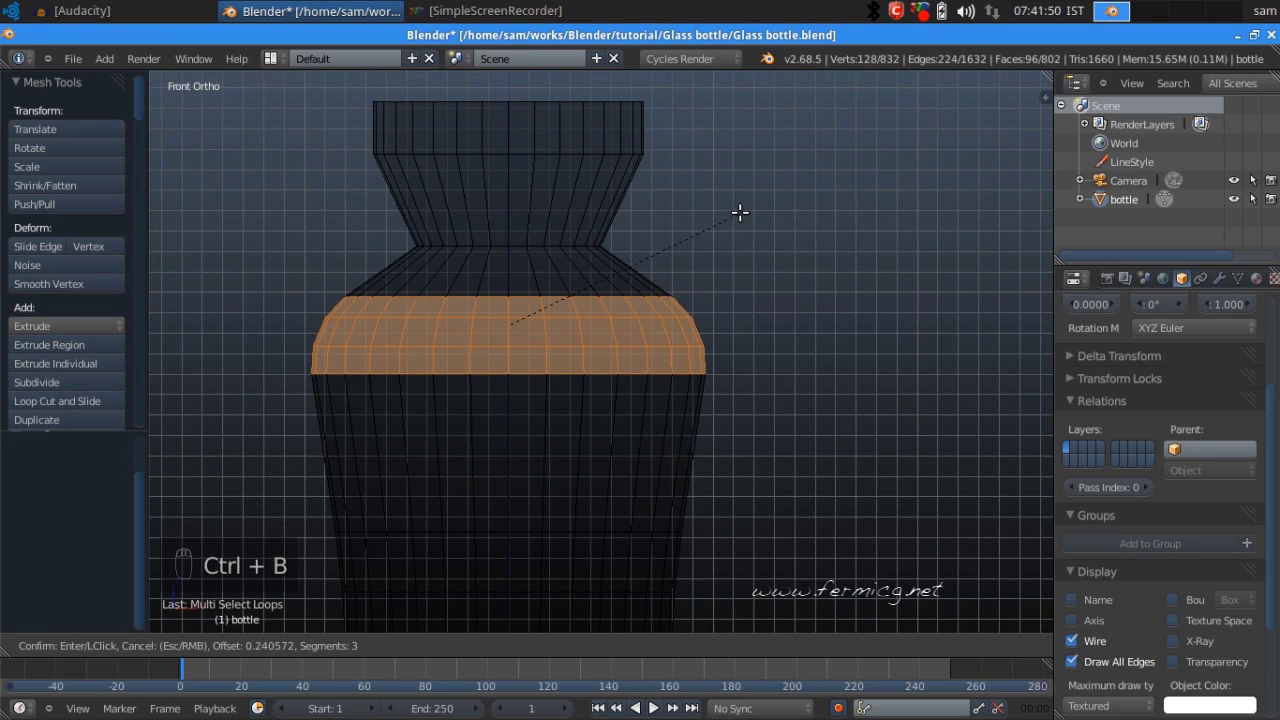
left_click_drag(748, 201, 86, 287)
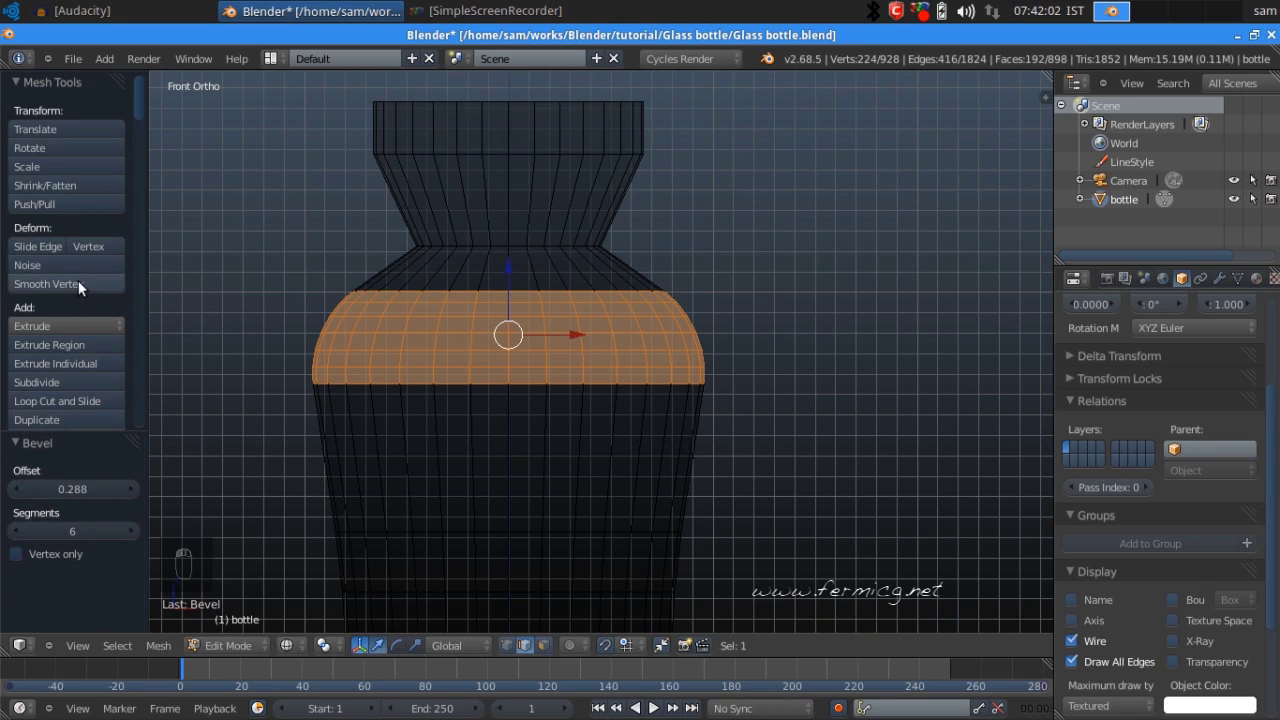
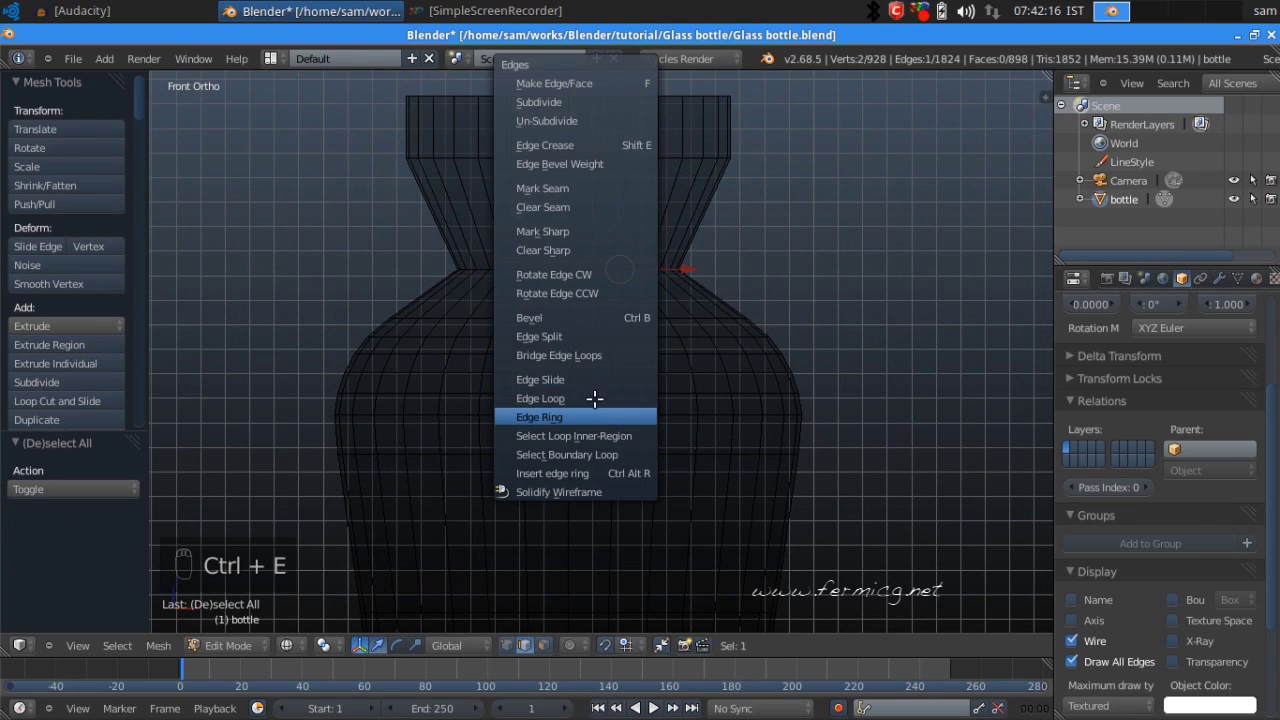
- Bevel the neck edge loop into a smooth rounded band and deselect the mesh
key("ctrl+b")
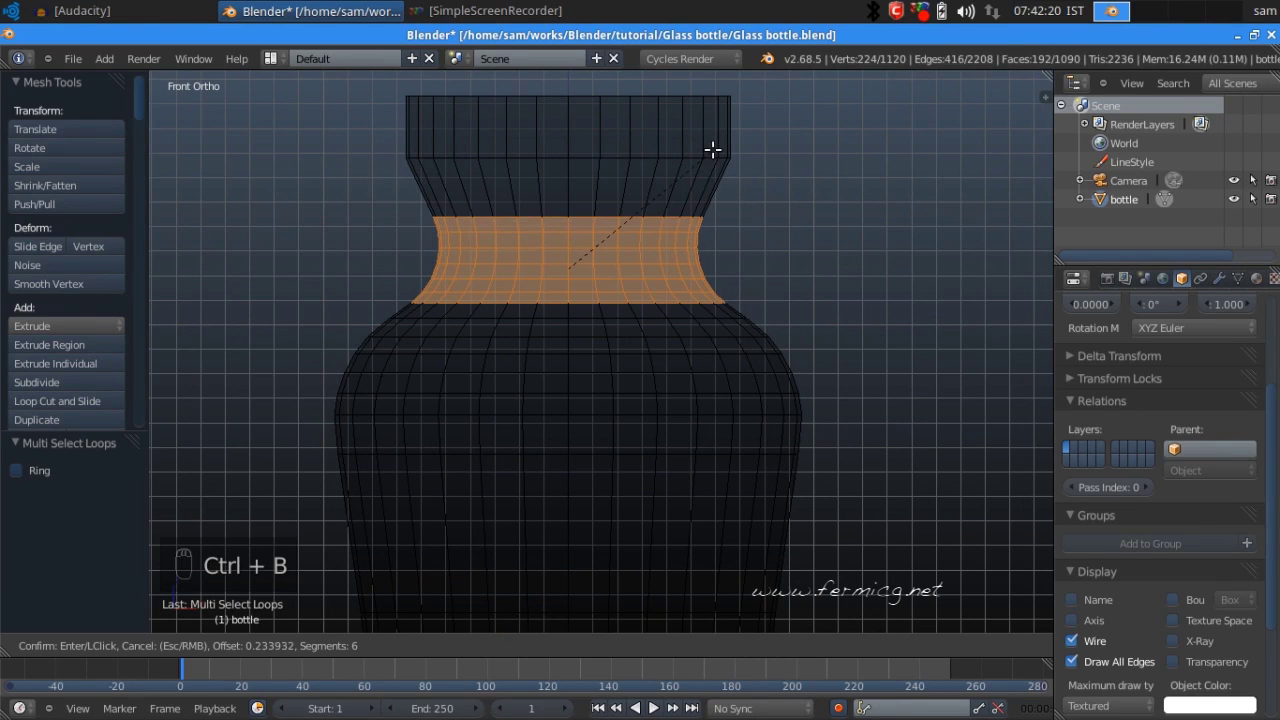
left_click_drag(715, 142, 731, 406)
middle_click(731, 406)
key("a")
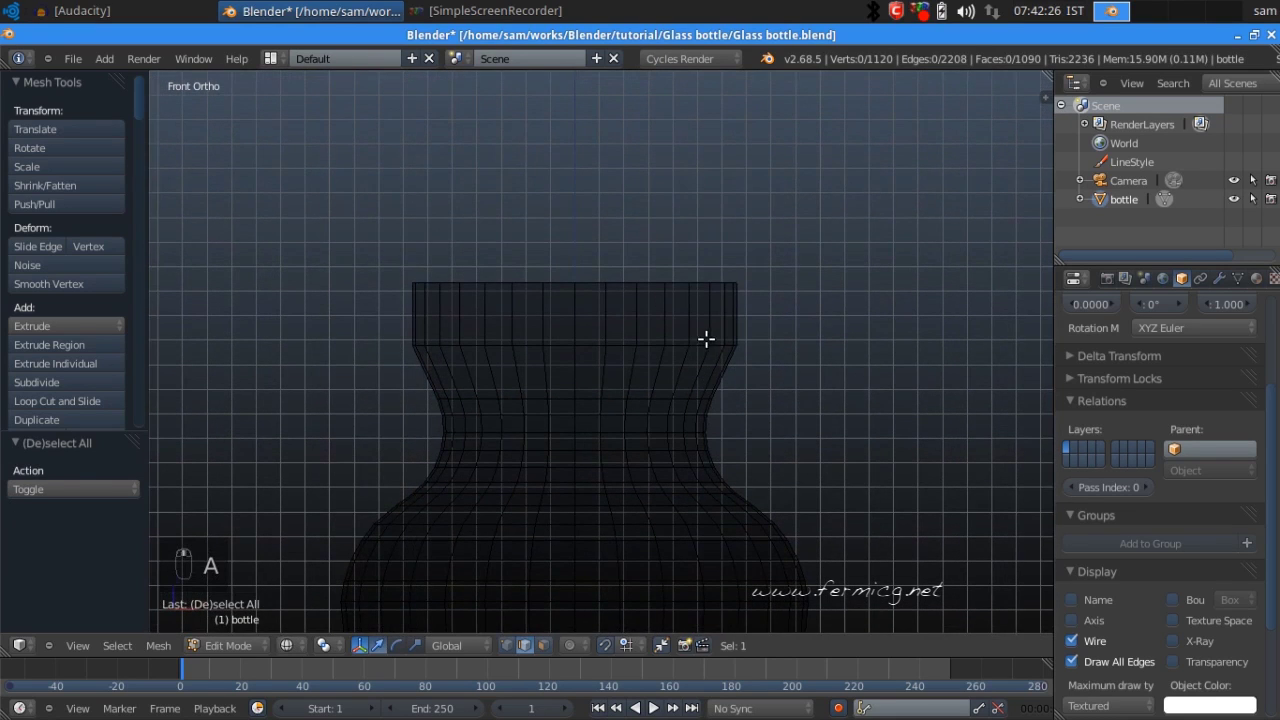
- Select the edge loop just under the rim and start bevelling it into a wider band
left_click_drag(701, 339, 707, 337)
key("ctrl+e")
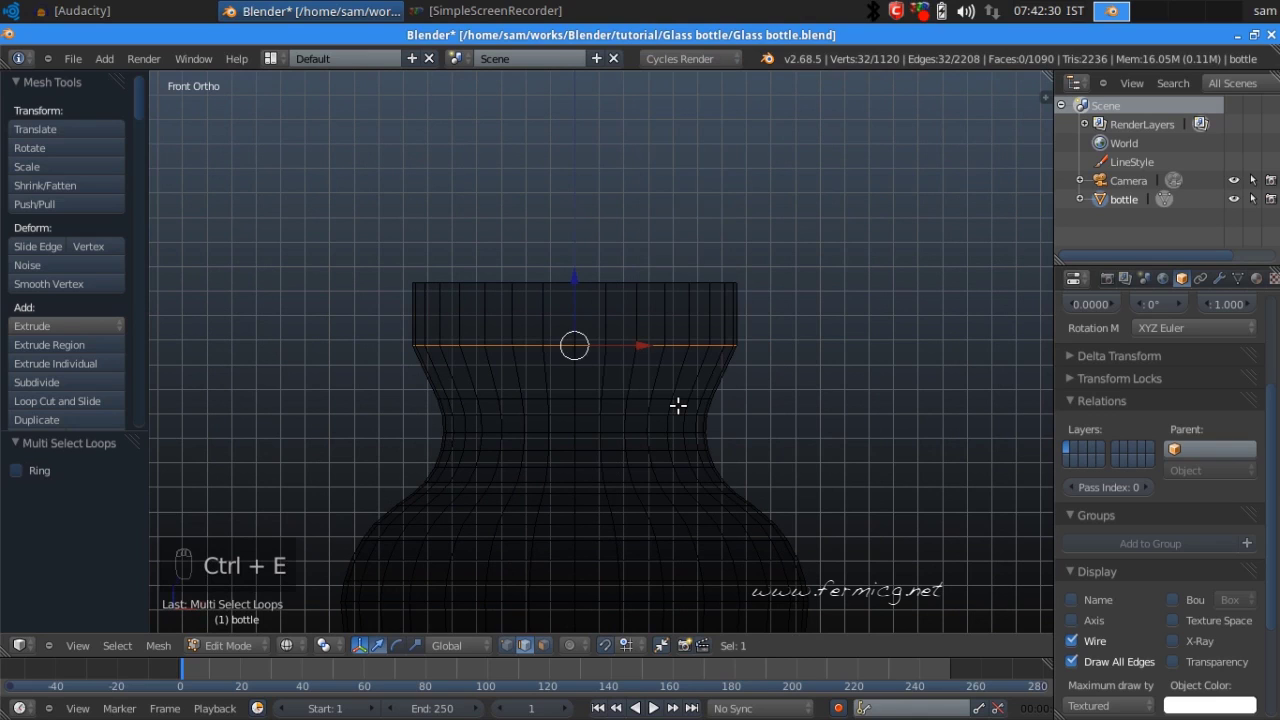
key("ctrl+b")
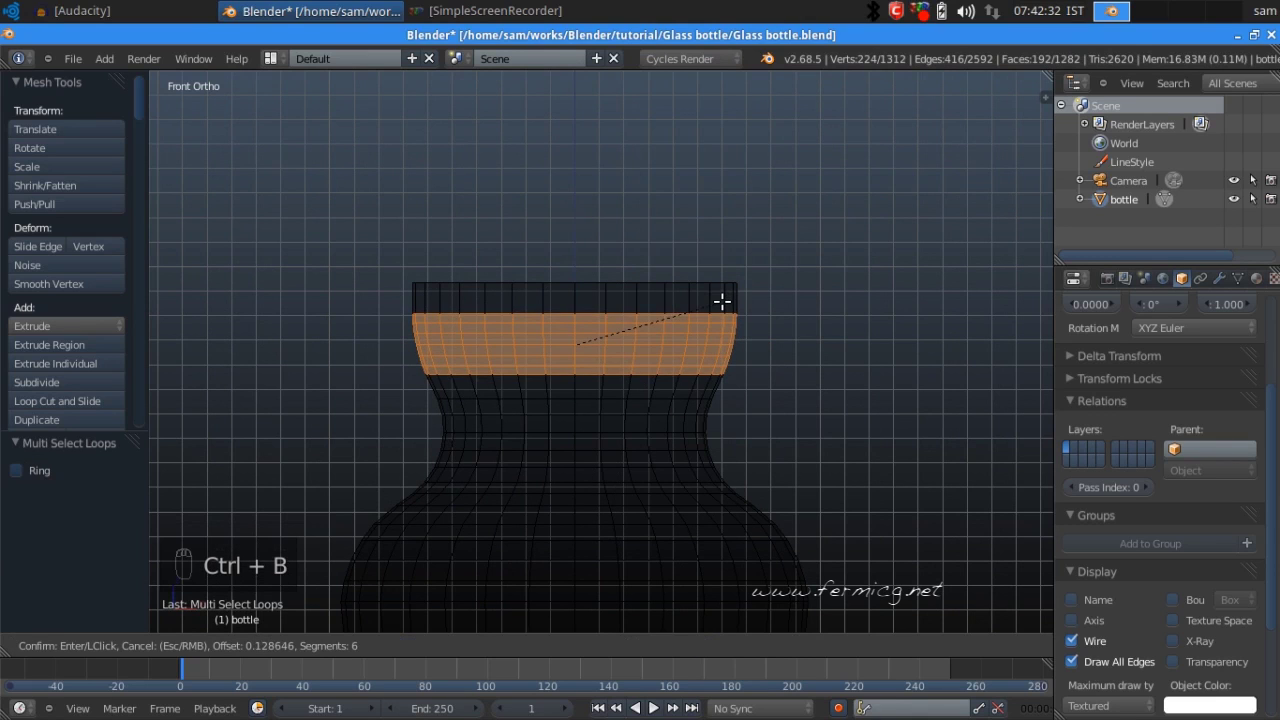
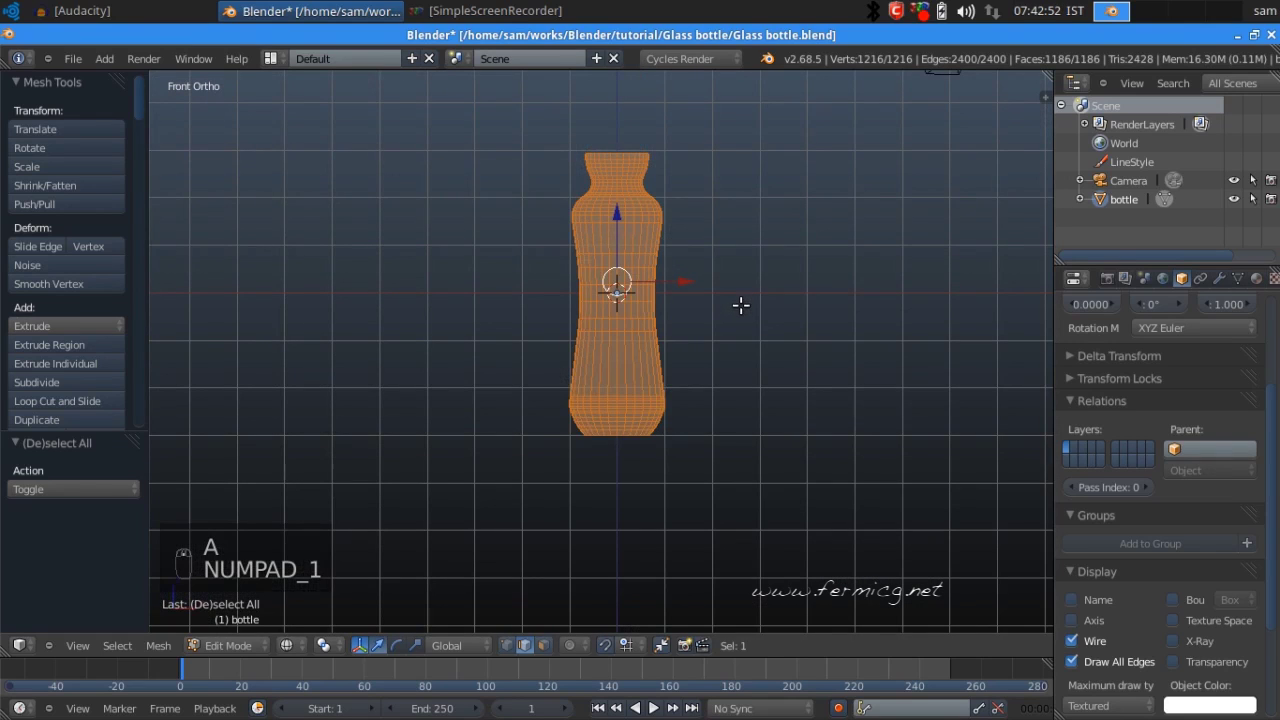
- Leave Edit Mode and frame the whole bottle against the ground grid
key("a")
middle_click(742, 300)
left_click_drag(724, 269, 248, 651)
left_click(259, 628)
left_click_drag(656, 402, 647, 320)
middle_click(651, 335)
left_click_drag(532, 248, 617, 283)
- Raise the bottle along Z onto the grid and set its origin to the 3D cursor at the base
left_click(621, 388)
left_click(621, 399)
left_click_drag(622, 396, 509, 203)
left_click_drag(509, 203, 518, 170)
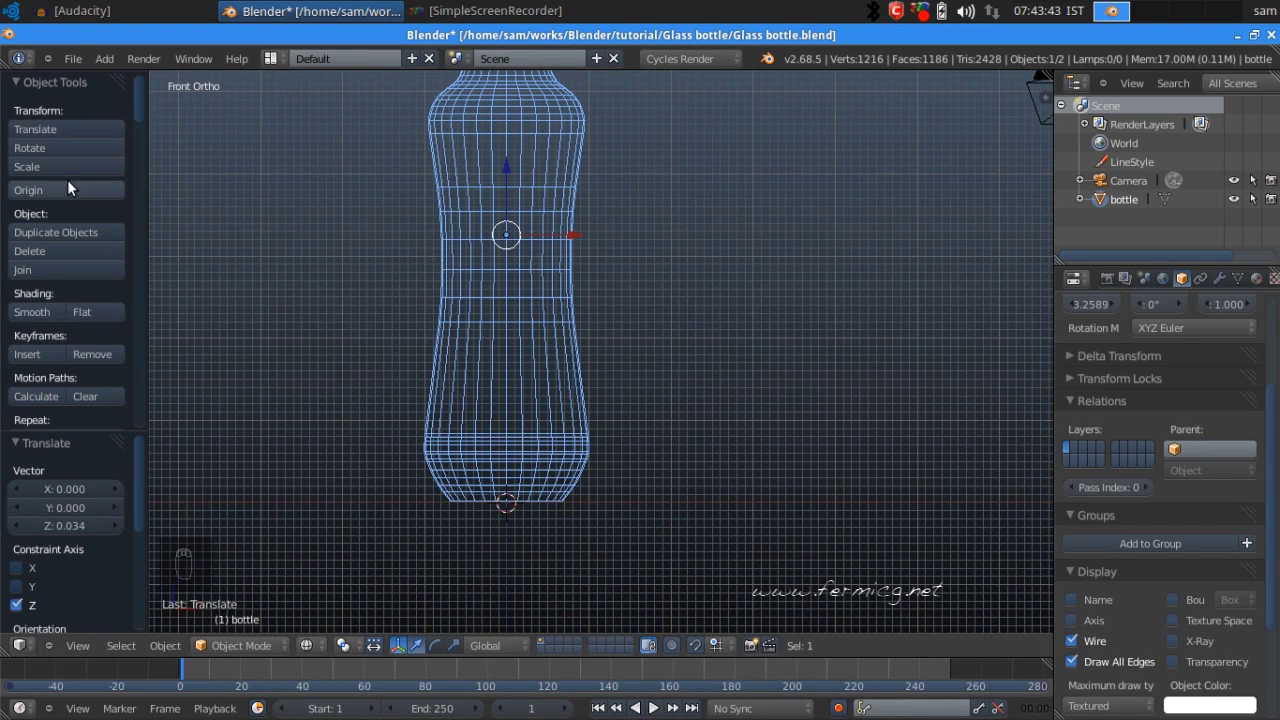
left_click_drag(74, 190, 159, 231)
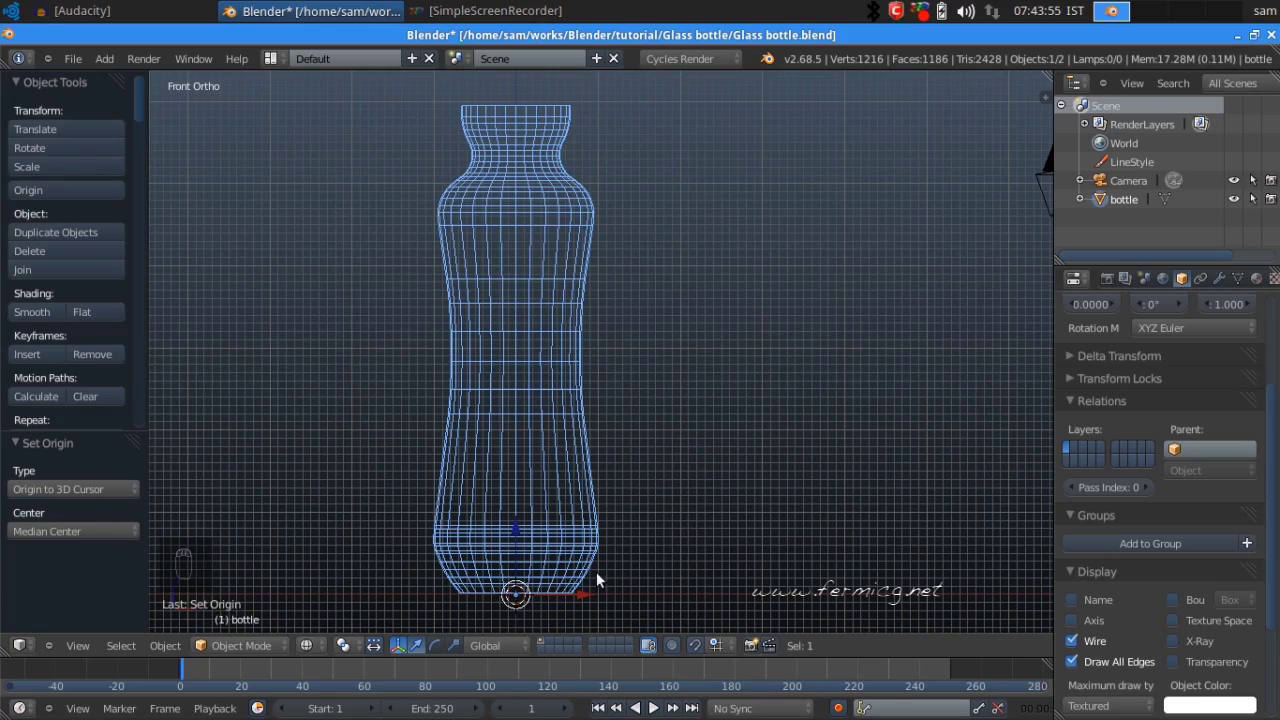
left_click_drag(710, 459, 729, 453)
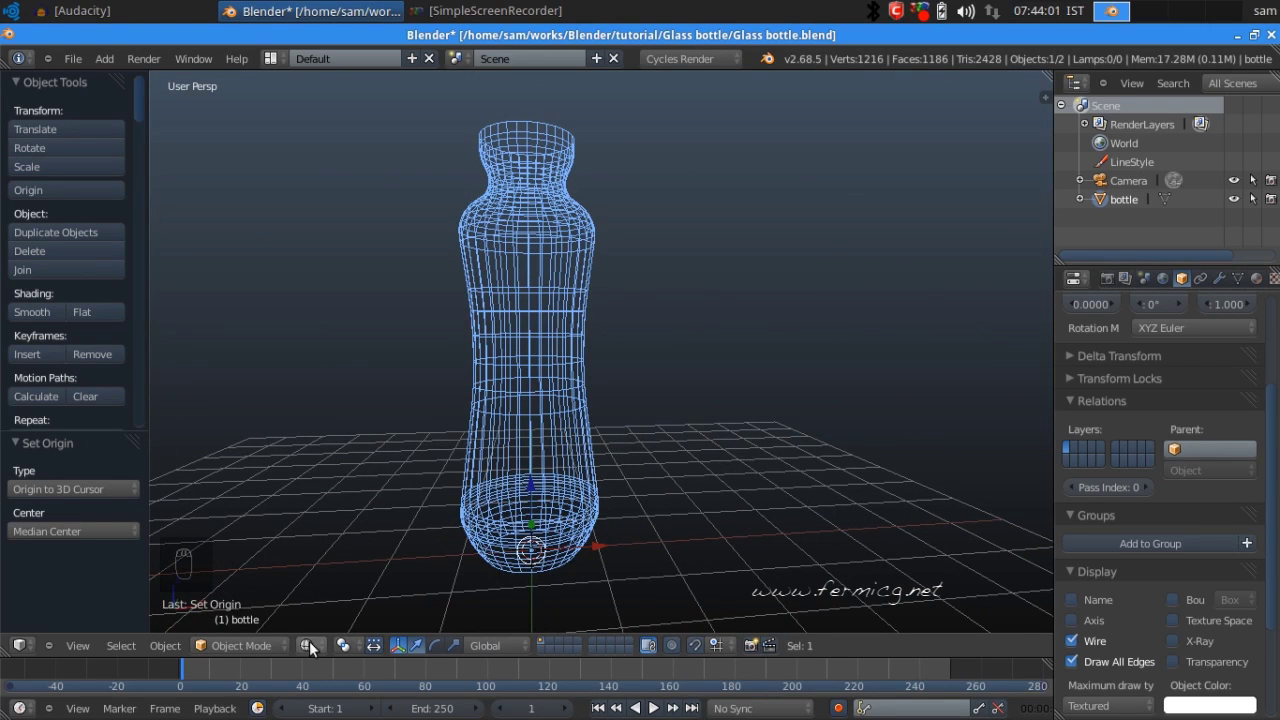
- Shade the bottle solid, inspect it from below, the side and the top, and show its Material settings
left_click_drag(316, 650, 710, 408)
left_click_drag(677, 464, 597, 383)
key("ctrl+s")
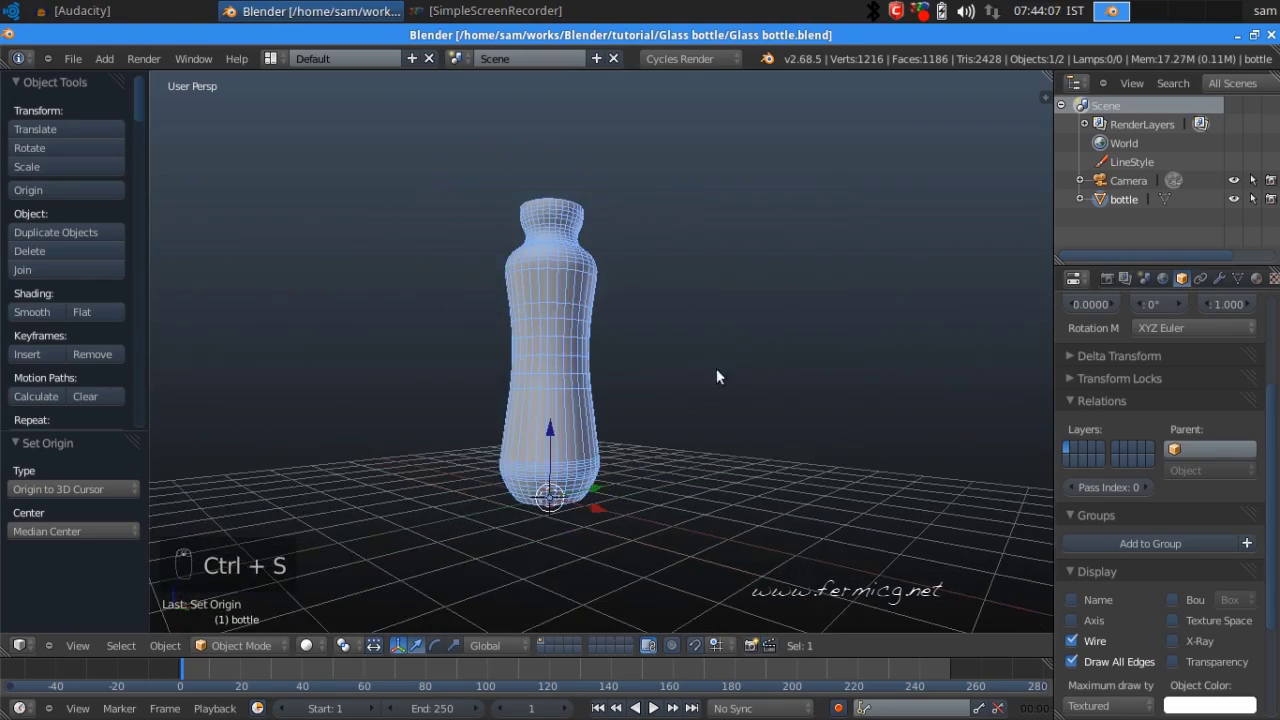
left_click_drag(471, 430, 623, 417)
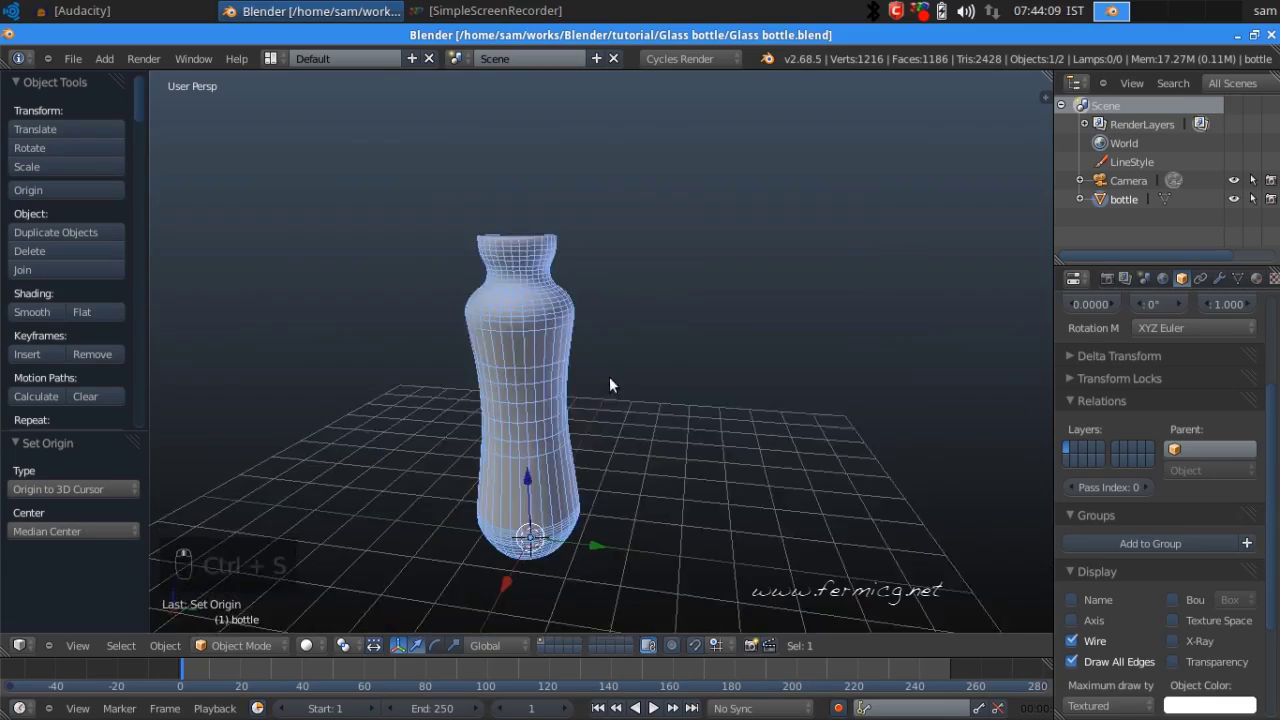
middle_click(579, 445)
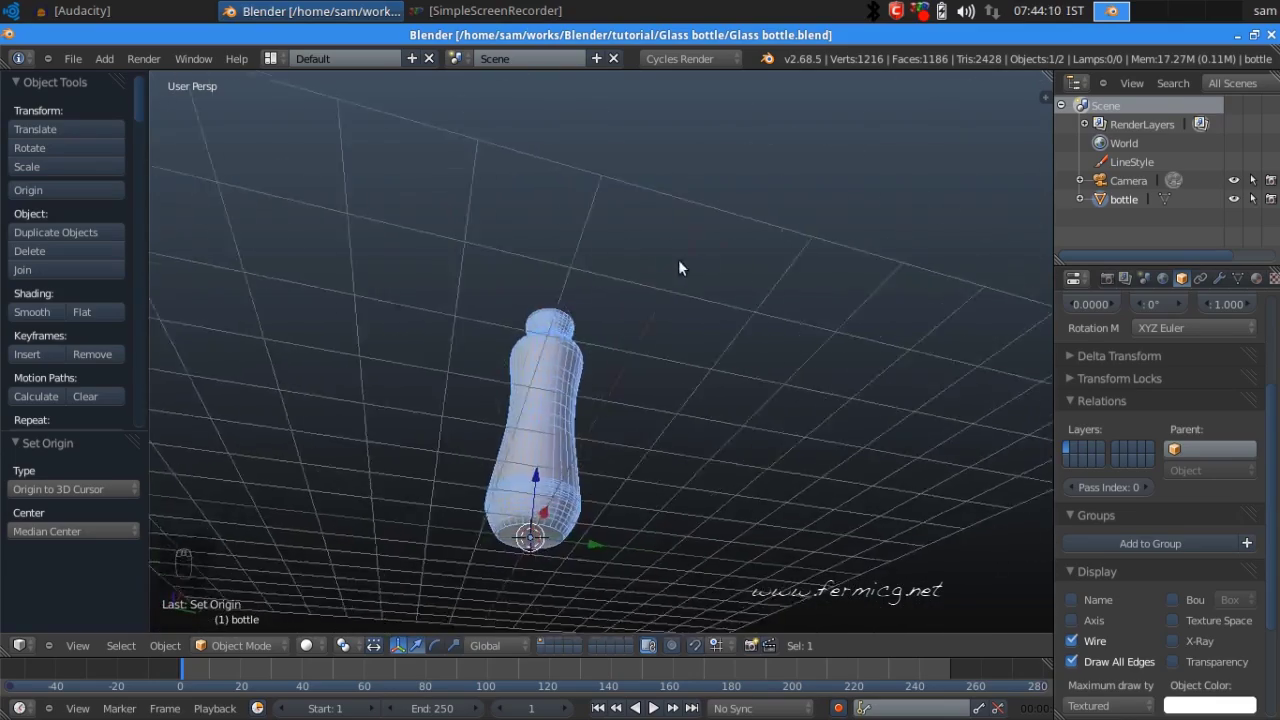
left_click_drag(623, 448, 595, 404)
left_click_drag(605, 412, 656, 317)
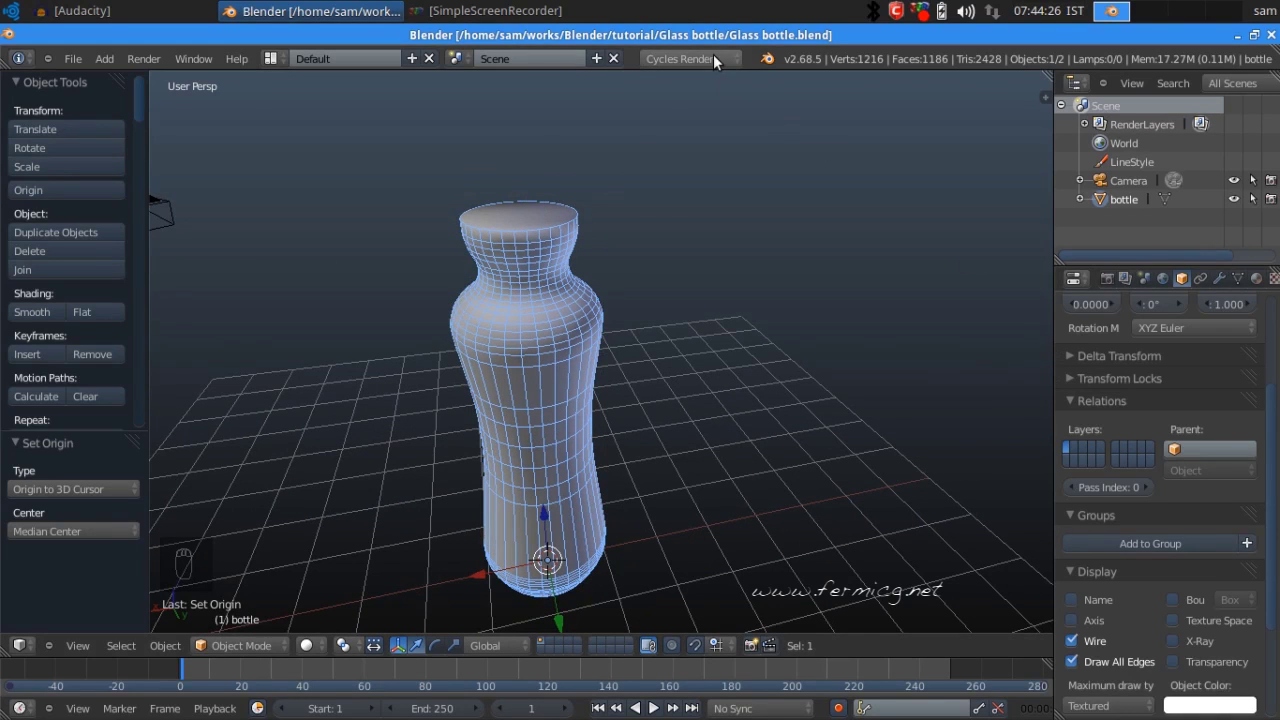
left_click_drag(719, 57, 715, 122)
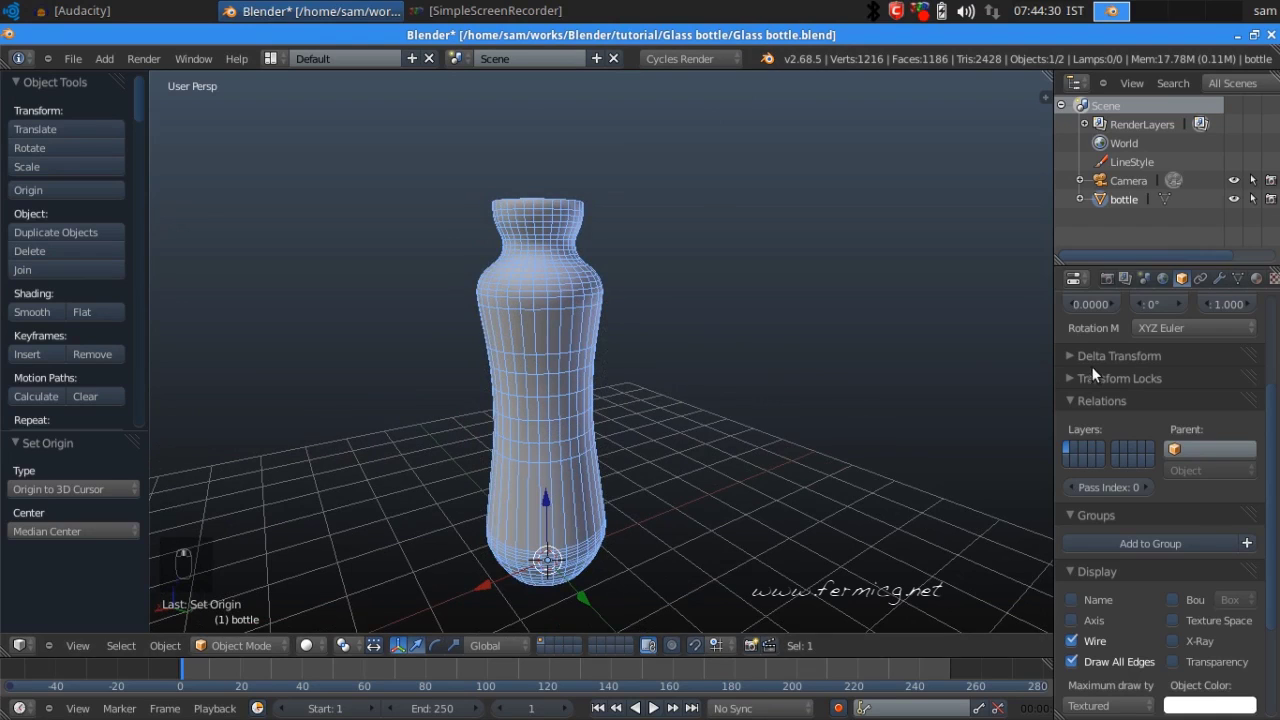
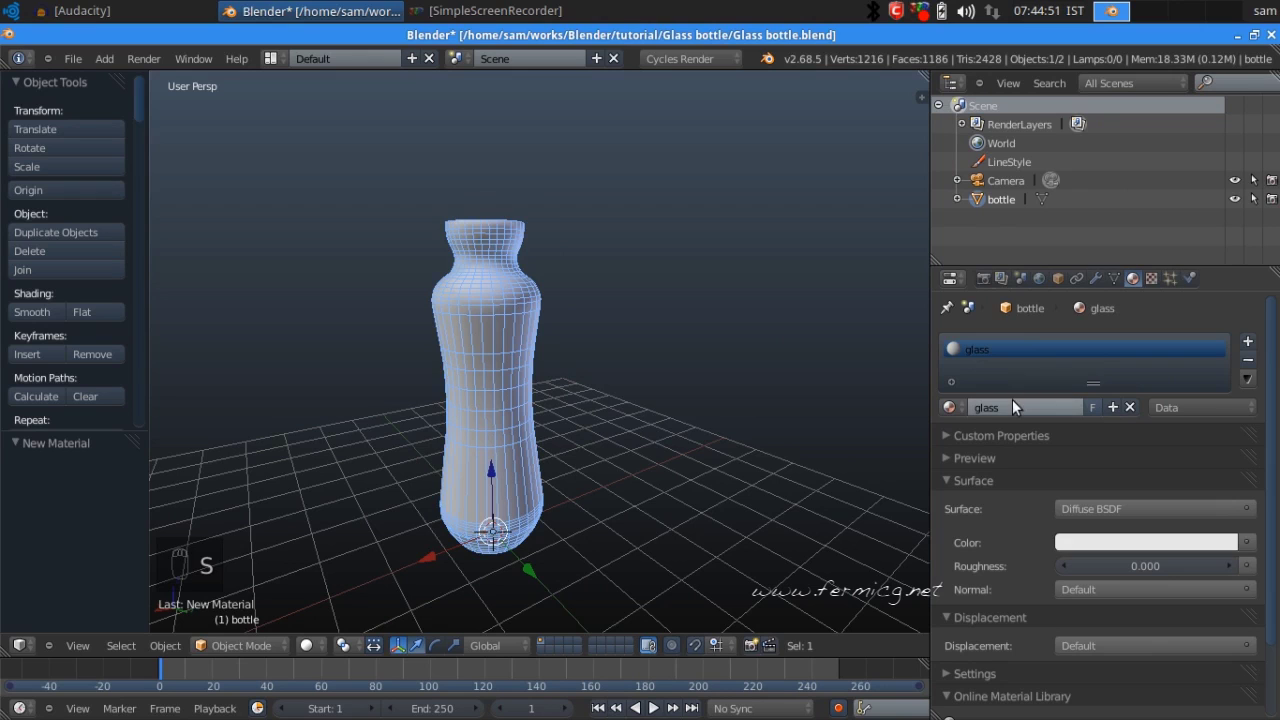
- Set the glass material's surface to Glass BSDF and preview the bottle in Rendered shading
left_click_drag(1181, 511, 1036, 367)
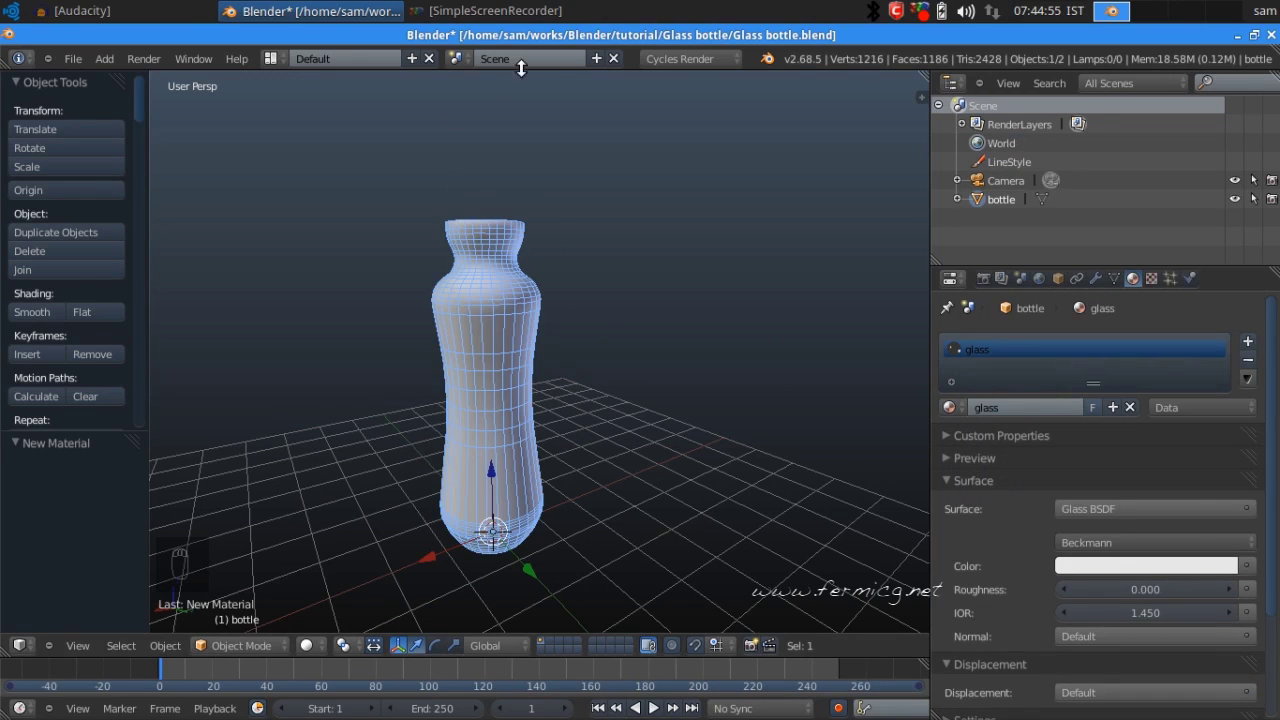
left_click(321, 648)
middle_click(470, 471)
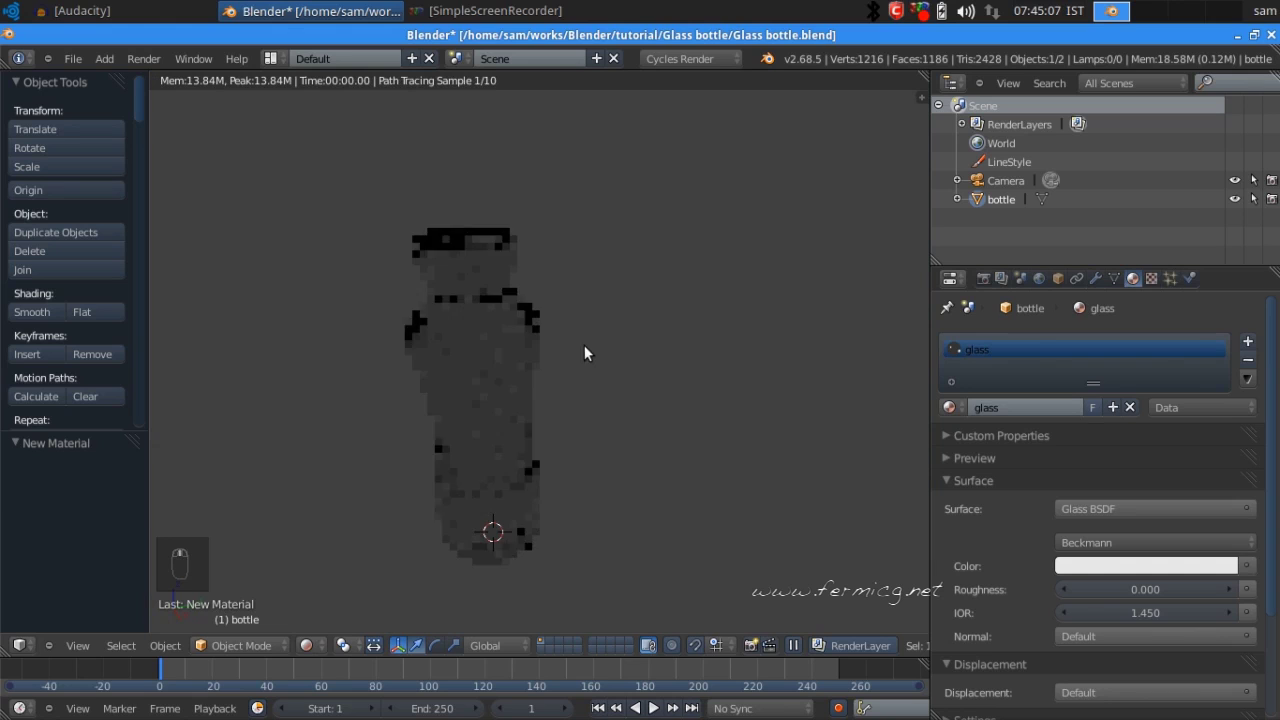
- Add a Subdivision Surface modifier to smooth the bottle
left_click_drag(554, 332, 247, 220)
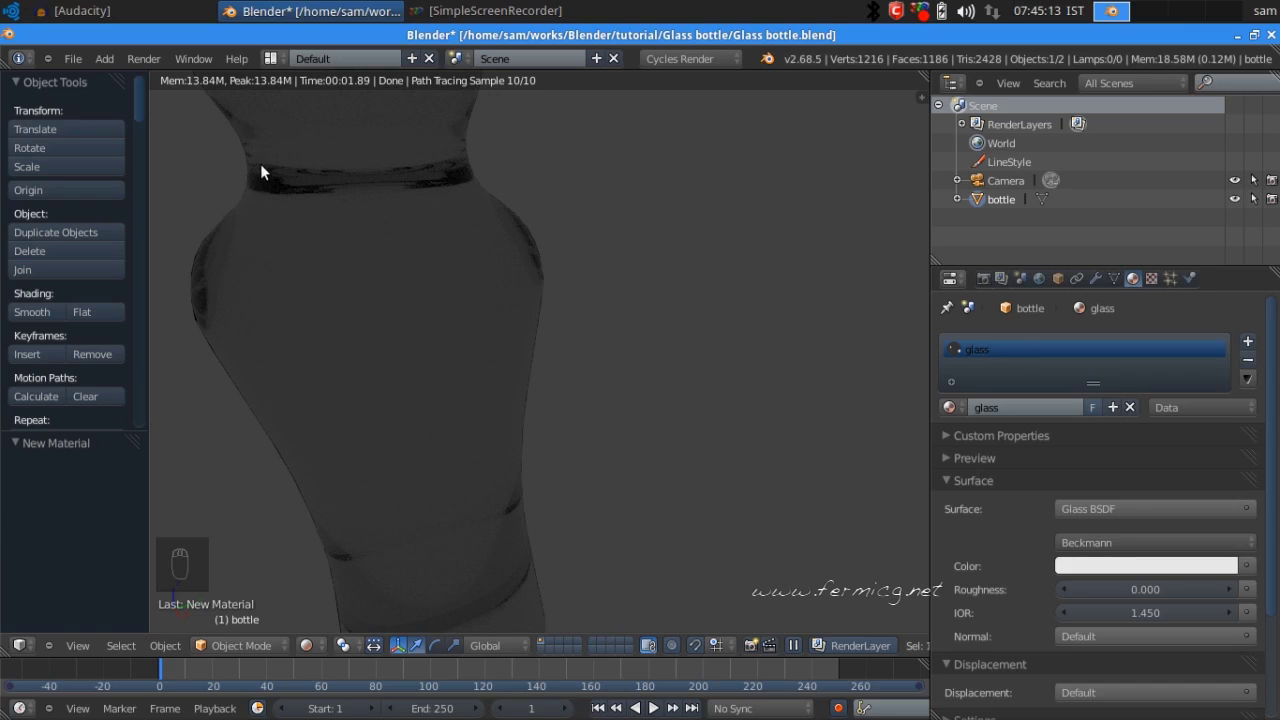
left_click_drag(1128, 467, 1096, 282)
left_click_drag(1096, 282, 872, 654)
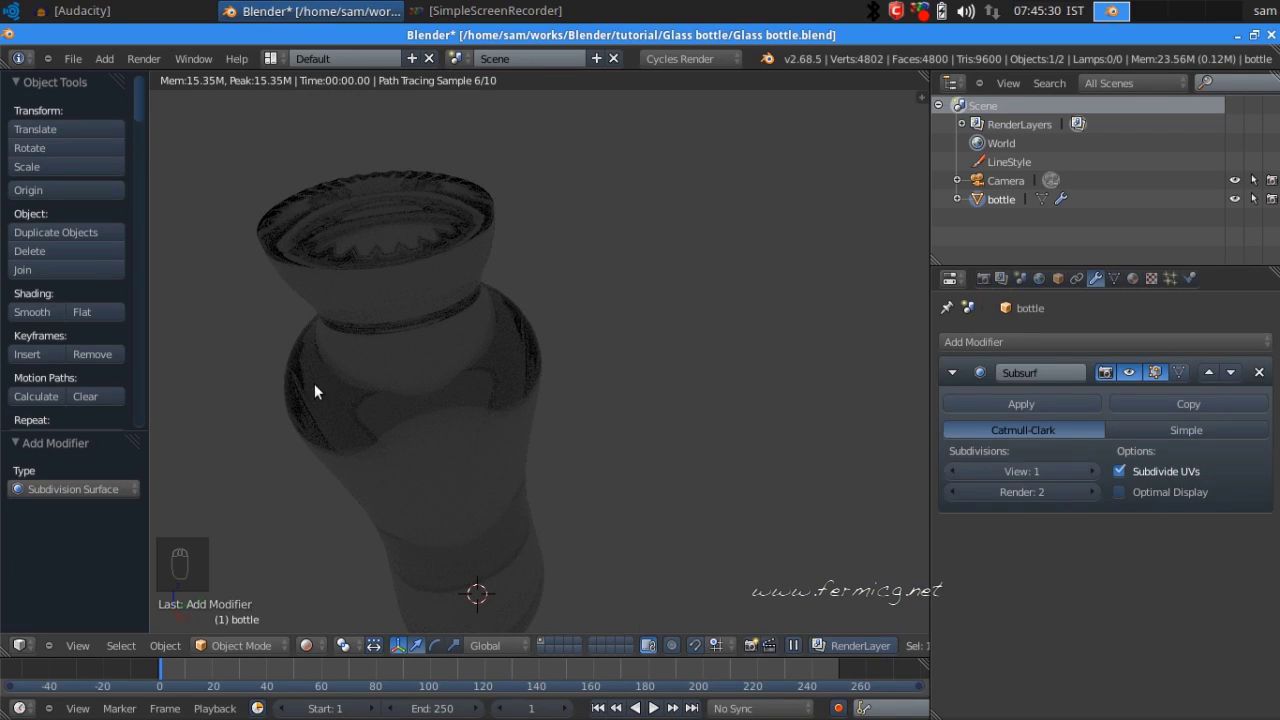
- Inspect the rendered base from underneath, then return the viewport to solid shading
left_click_drag(575, 374, 514, 346)
left_click_drag(547, 326, 483, 299)
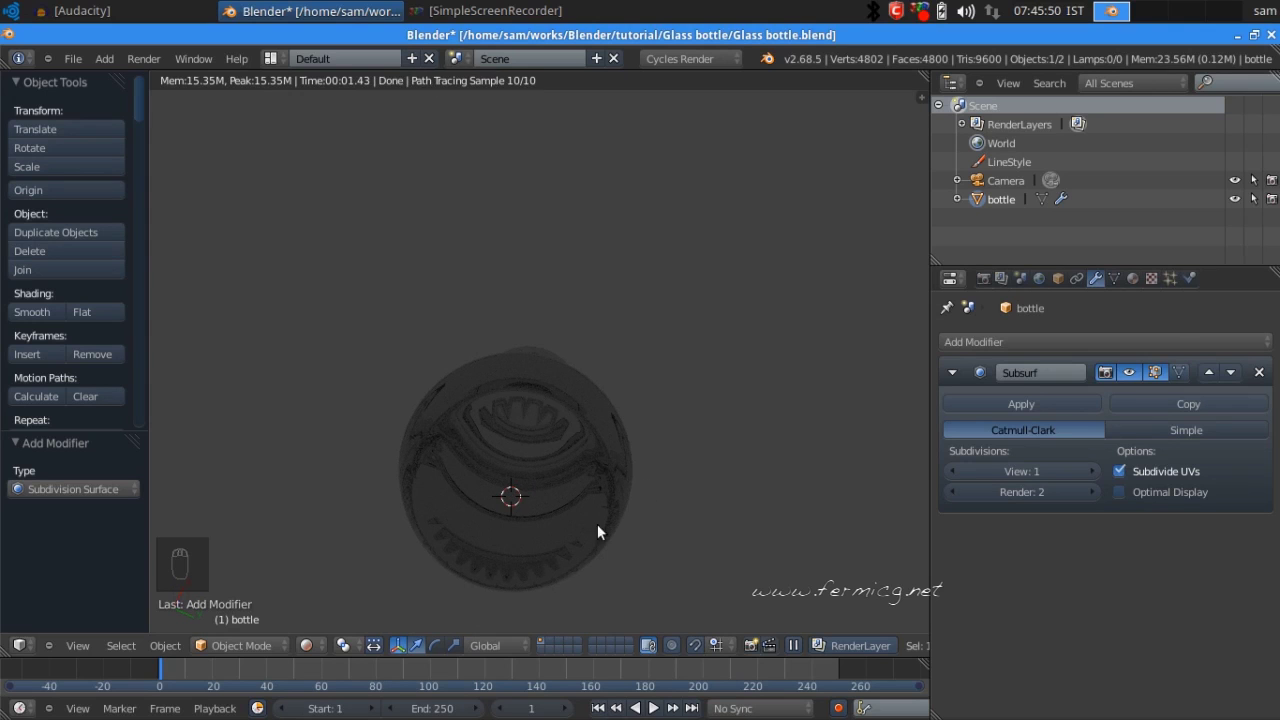
left_click(323, 646)
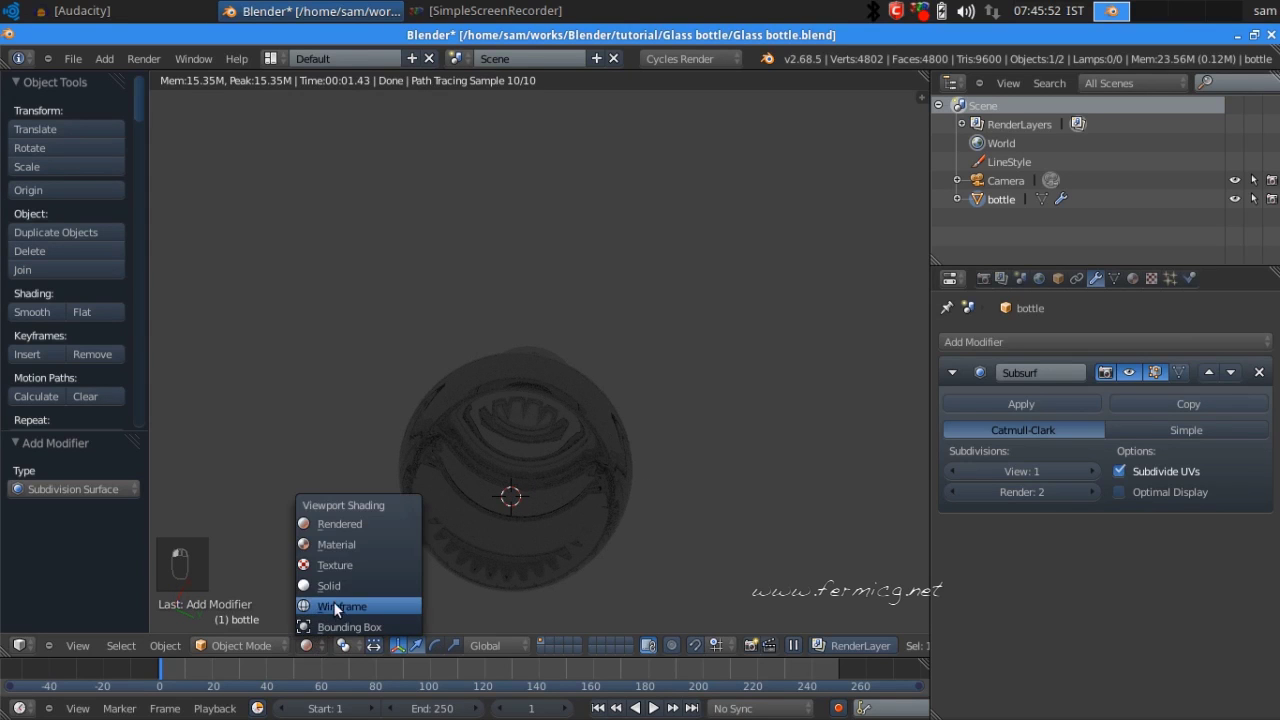
left_click(337, 589)
- Orbit the subdivided bottle to inspect its base, waist and top face in solid view
left_click_drag(656, 404, 705, 570)
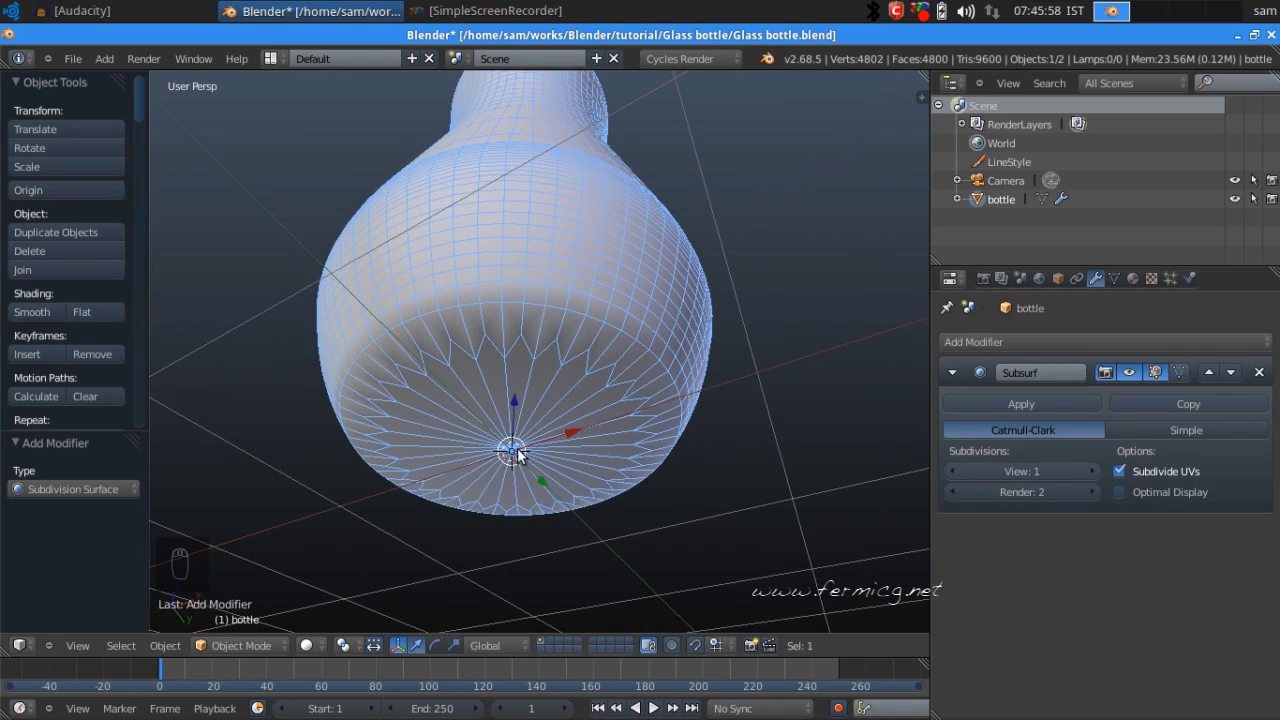
left_click_drag(574, 388, 681, 350)
left_click_drag(648, 545, 512, 400)
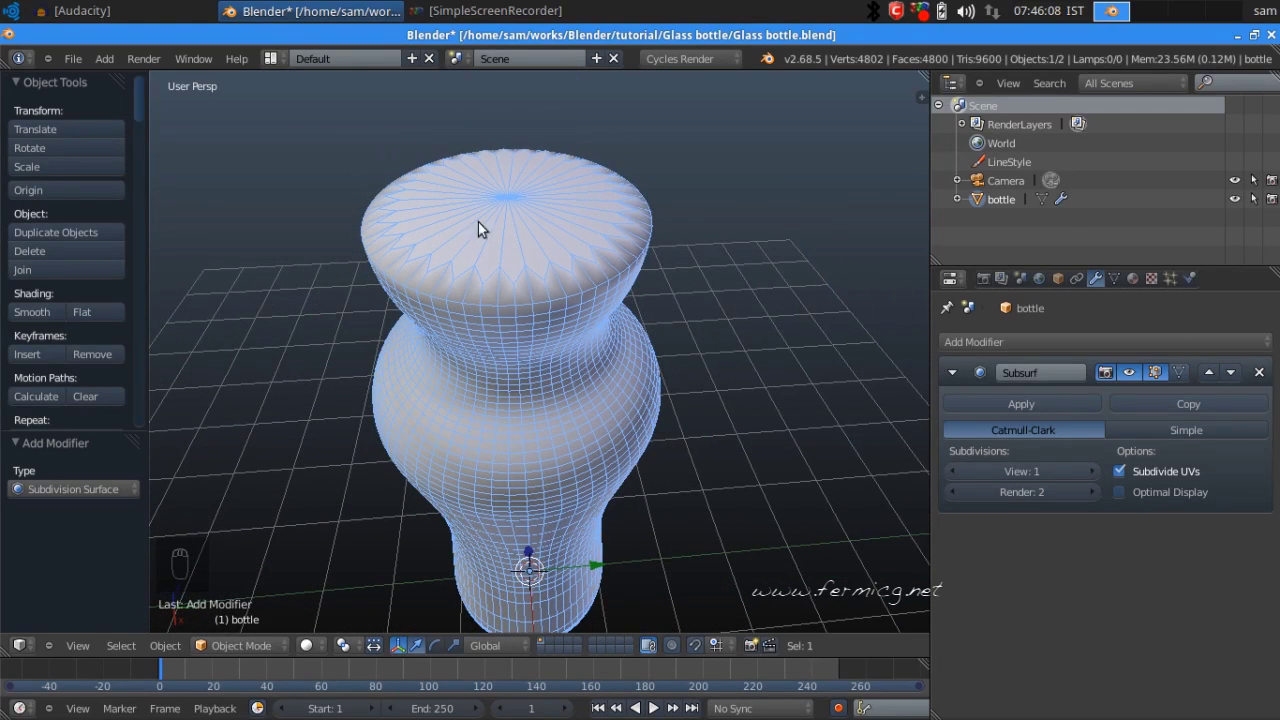
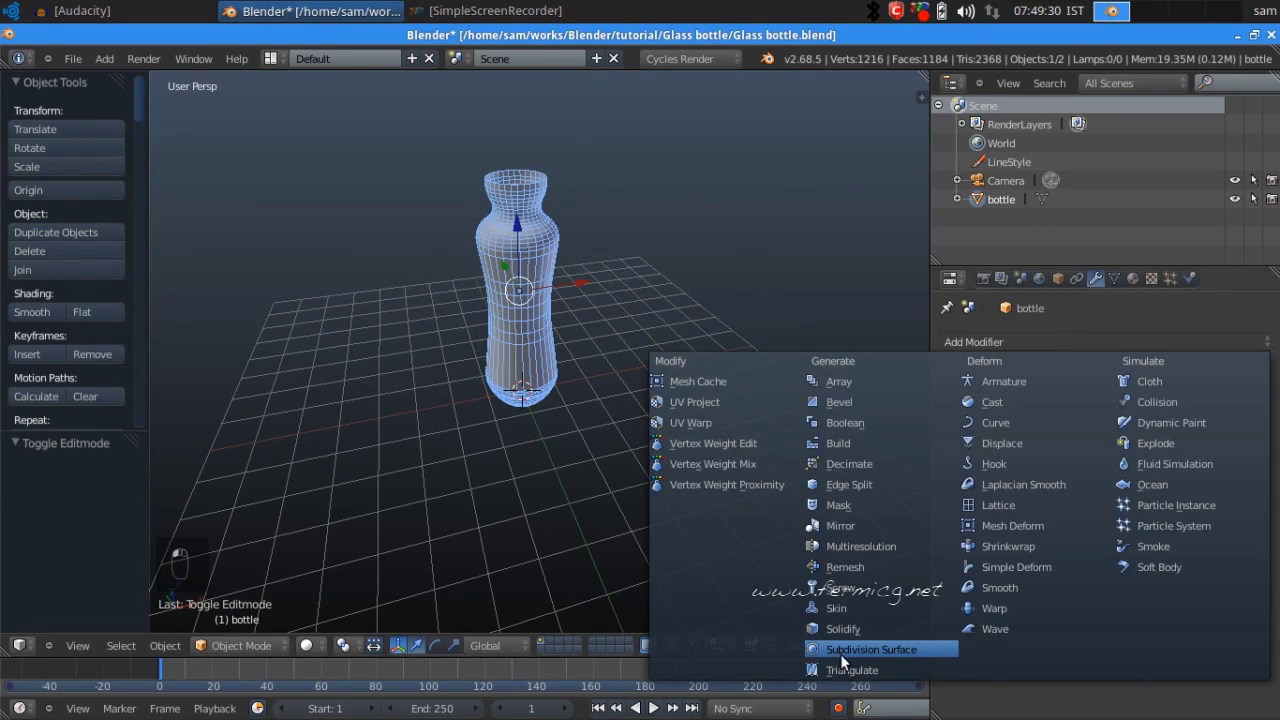
- Apply the Subdivision Surface modifier permanently and zoom in on the open bottom
middle_click(654, 418)
left_click_drag(589, 403, 686, 309)
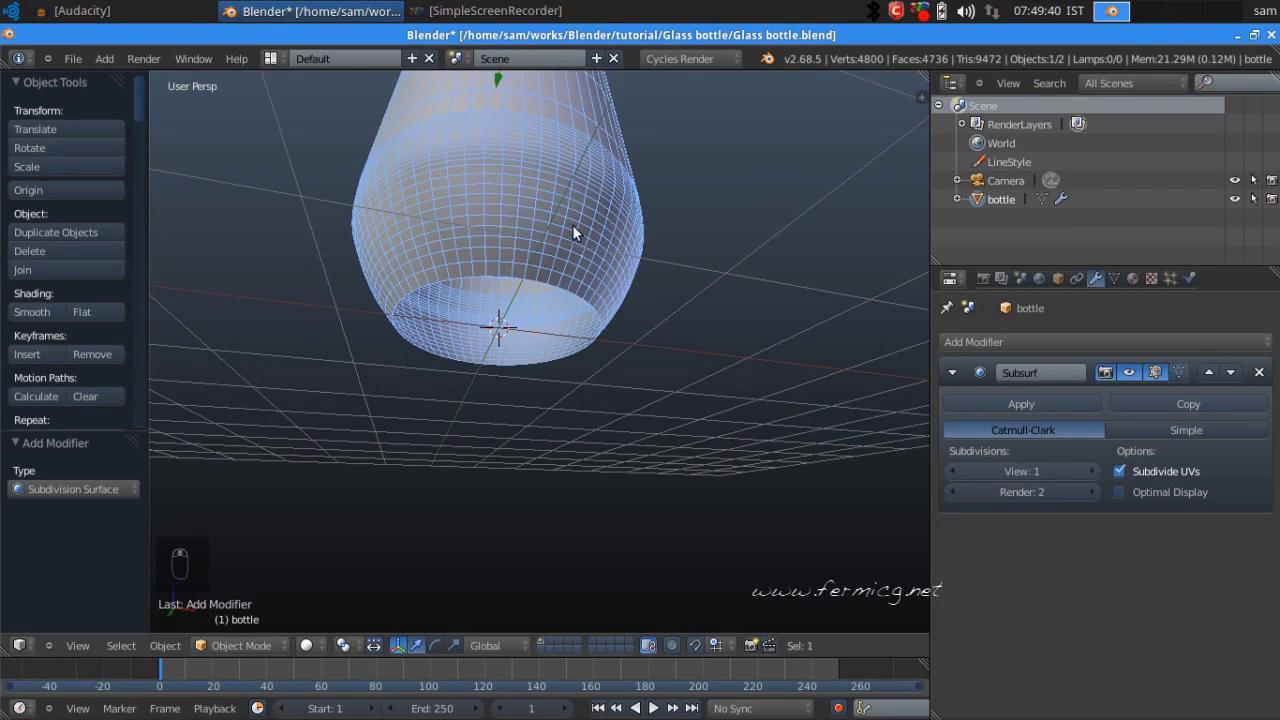
left_click(1049, 407)
left_click_drag(678, 404, 661, 259)
middle_click(666, 261)
left_click_drag(662, 260, 277, 650)
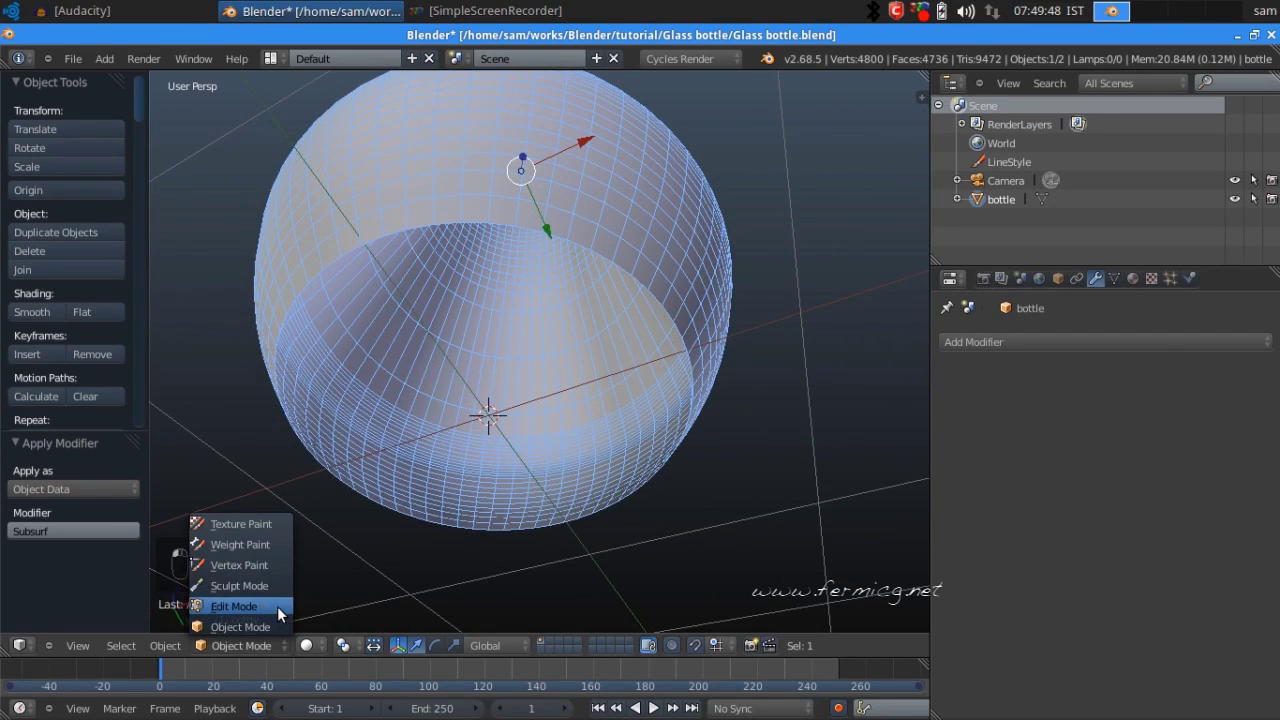
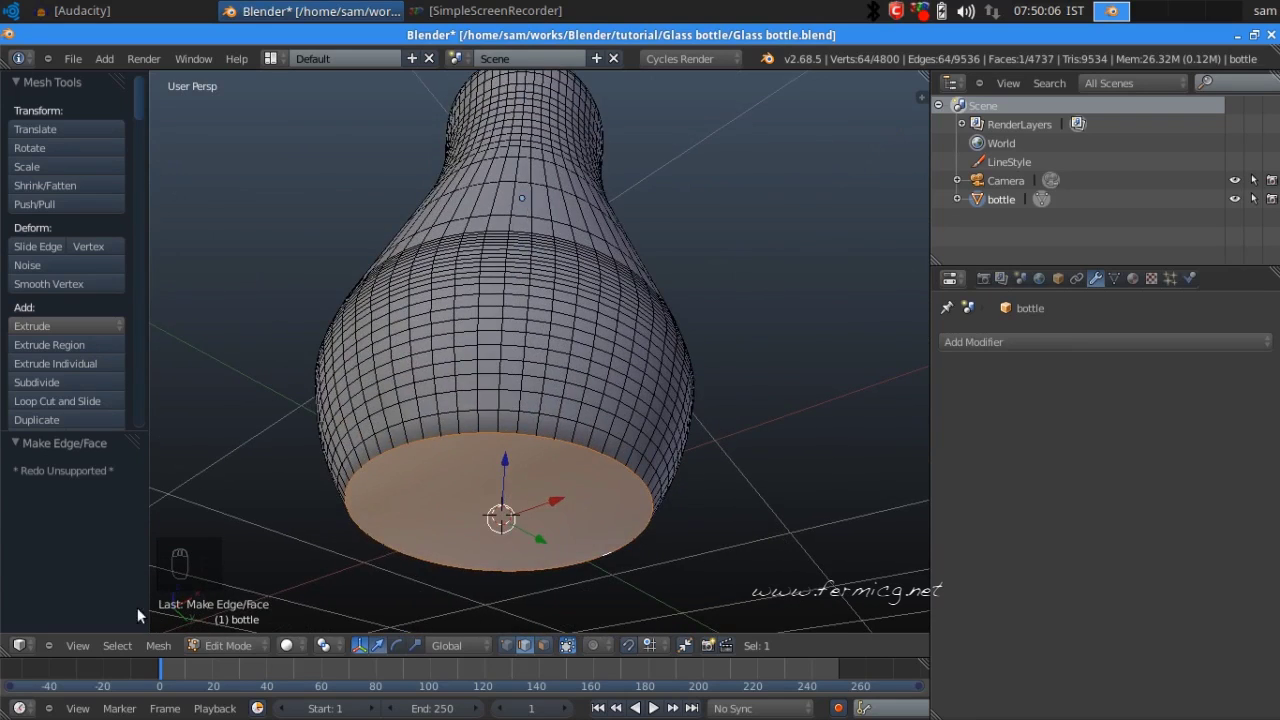
- Orbit the rendered glass bottle toward a top-angled view
left_click_drag(365, 551, 568, 431)
left_click_drag(661, 348, 637, 329)
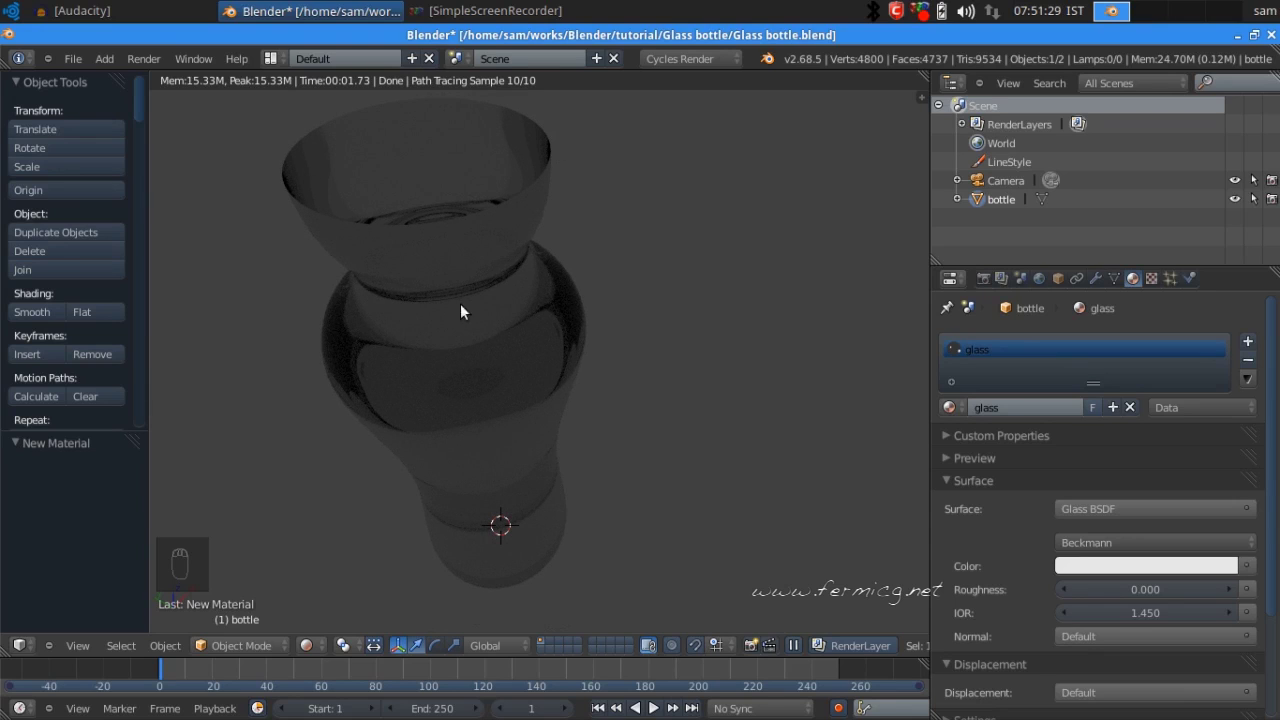
- Add a Solidify modifier to the bottle so its walls gain thickness
left_click(321, 644)
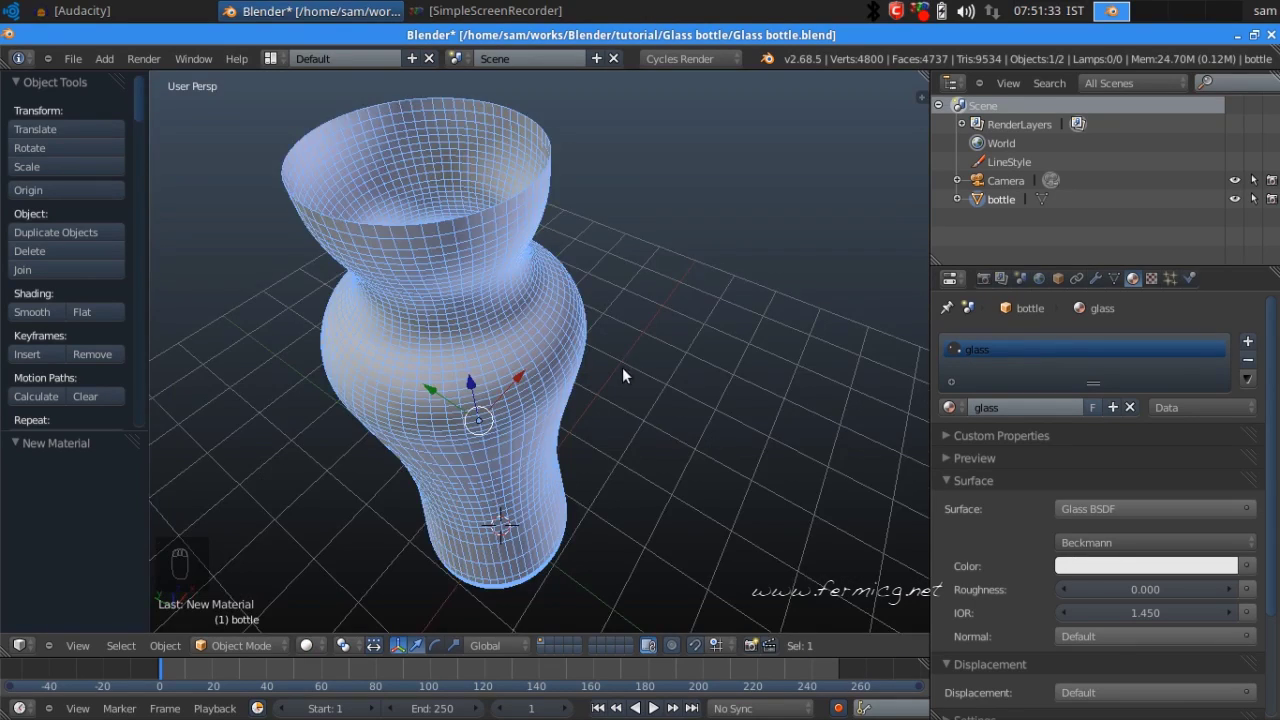
left_click_drag(630, 426, 641, 452)
left_click_drag(672, 448, 1094, 286)
left_click(1094, 286)
middle_click(465, 444)
left_click_drag(467, 445, 1064, 419)
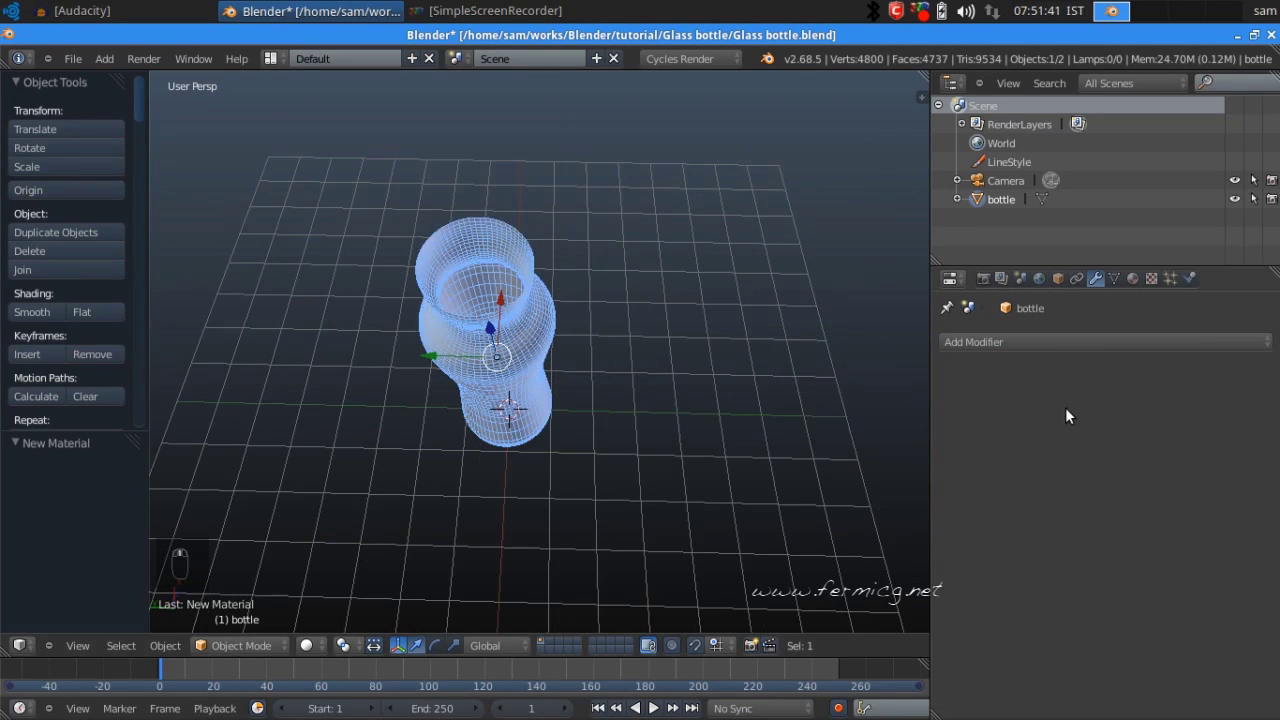
left_click_drag(1139, 349, 849, 618)
- Raise the Solidify thickness to 0.07 and inspect the thicker walls from the mouth and side
left_click_drag(628, 452, 618, 276)
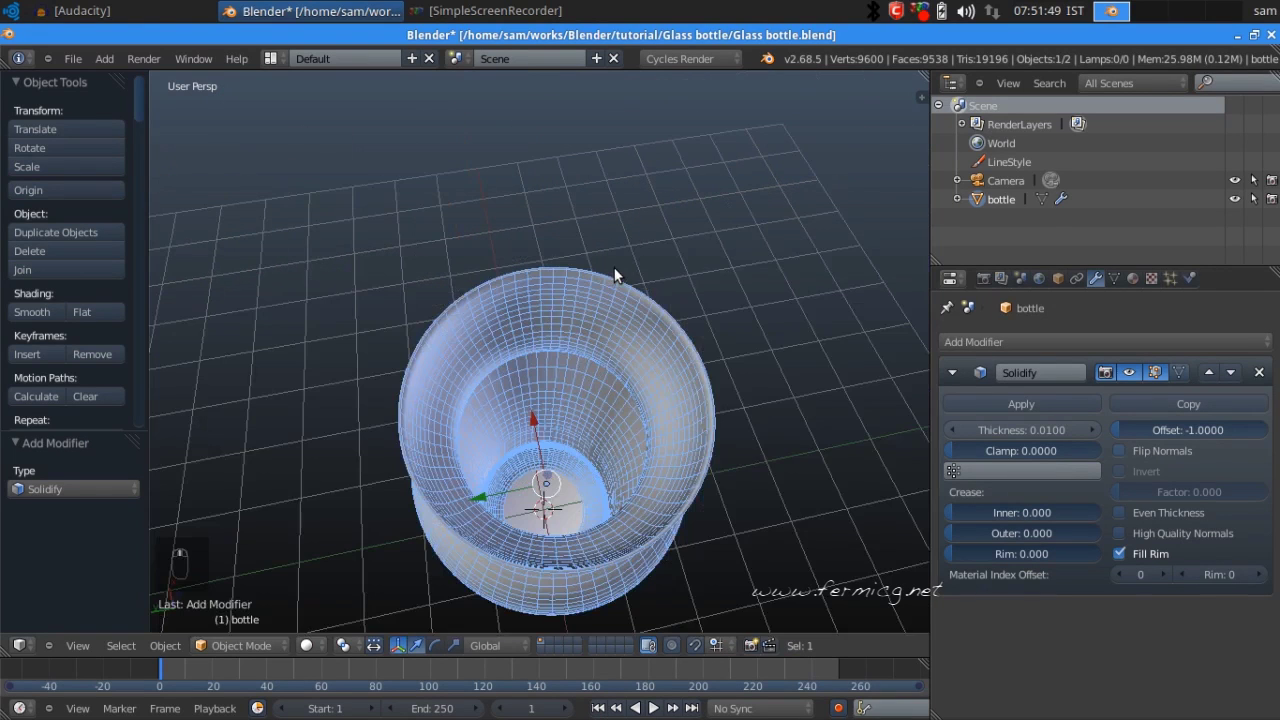
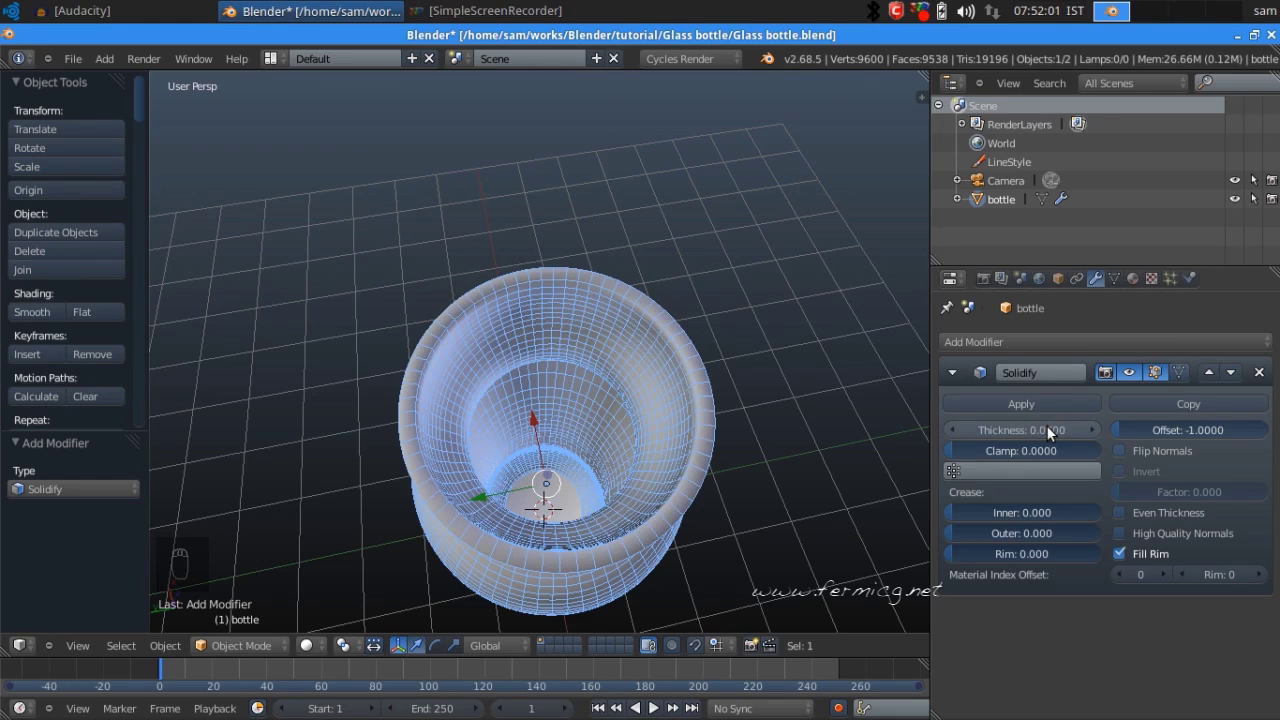
left_click_drag(624, 474, 498, 473)
left_click_drag(648, 394, 584, 364)
middle_click(590, 354)
left_click_drag(597, 353, 679, 417)
left_click_drag(676, 367, 553, 420)
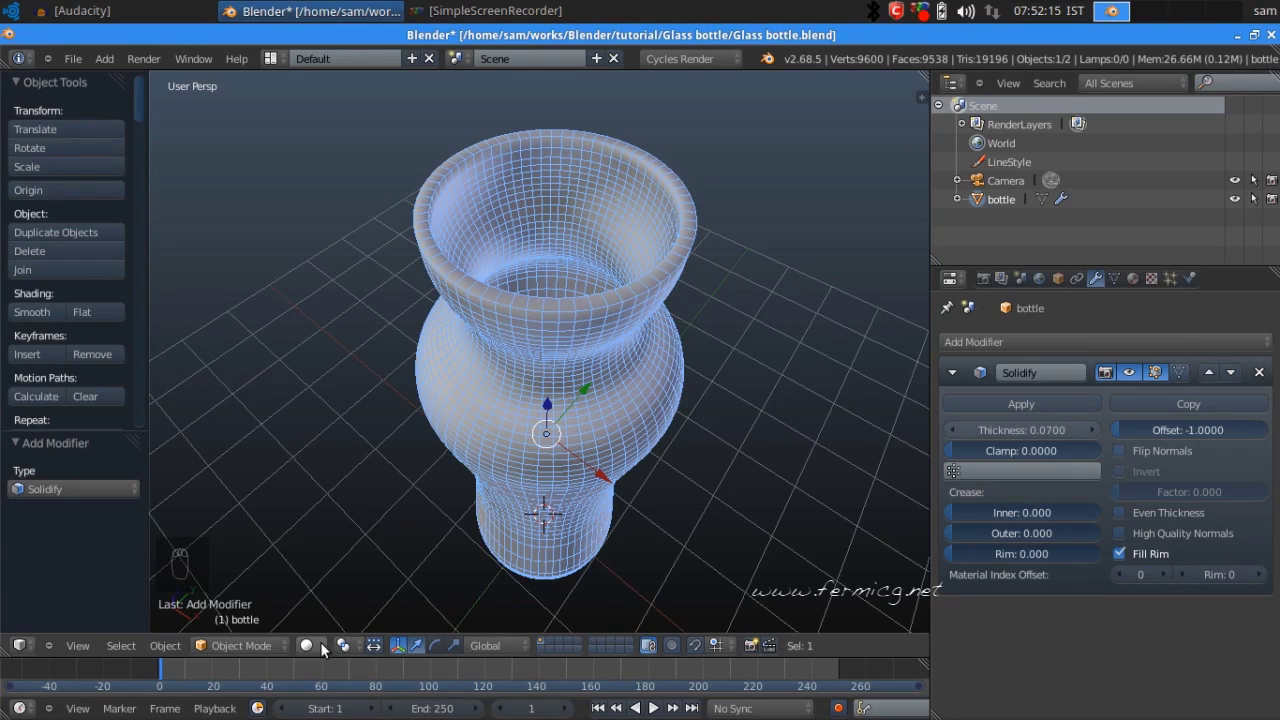
- Preview the thick-walled bottle rendered around its base, then return to wireframe display
left_click_drag(321, 644, 572, 190)
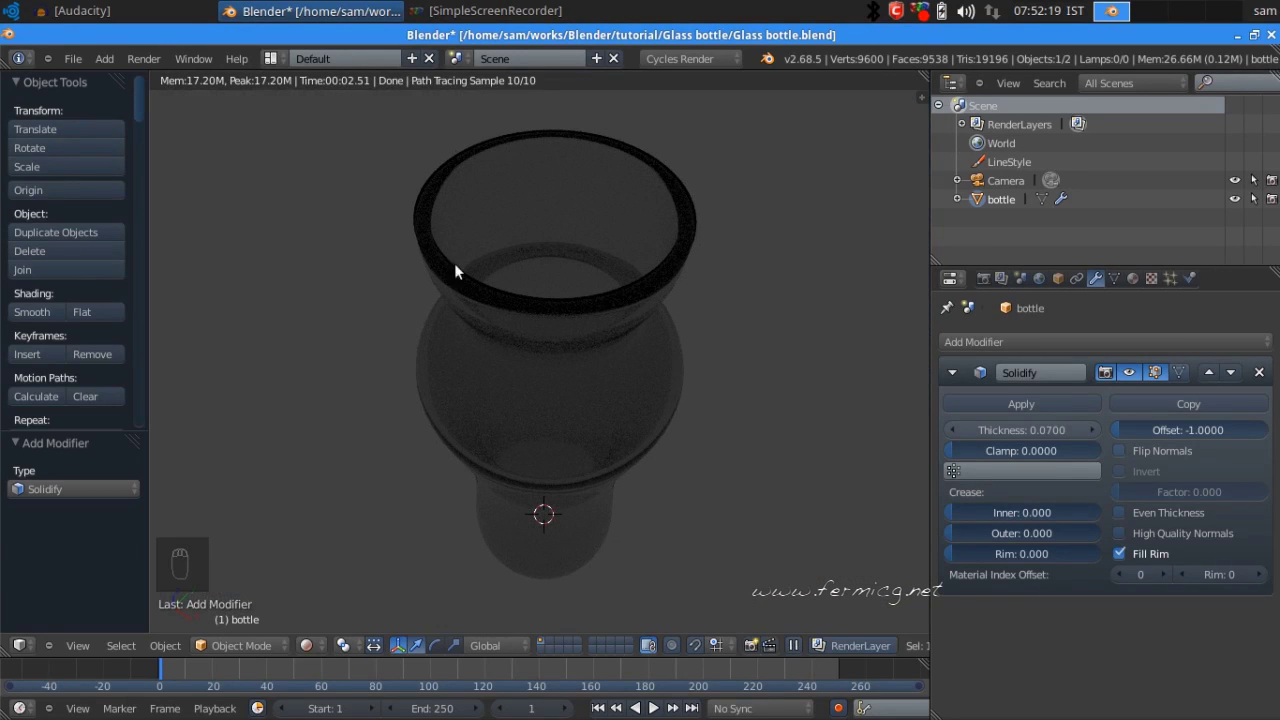
left_click_drag(310, 639, 665, 544)
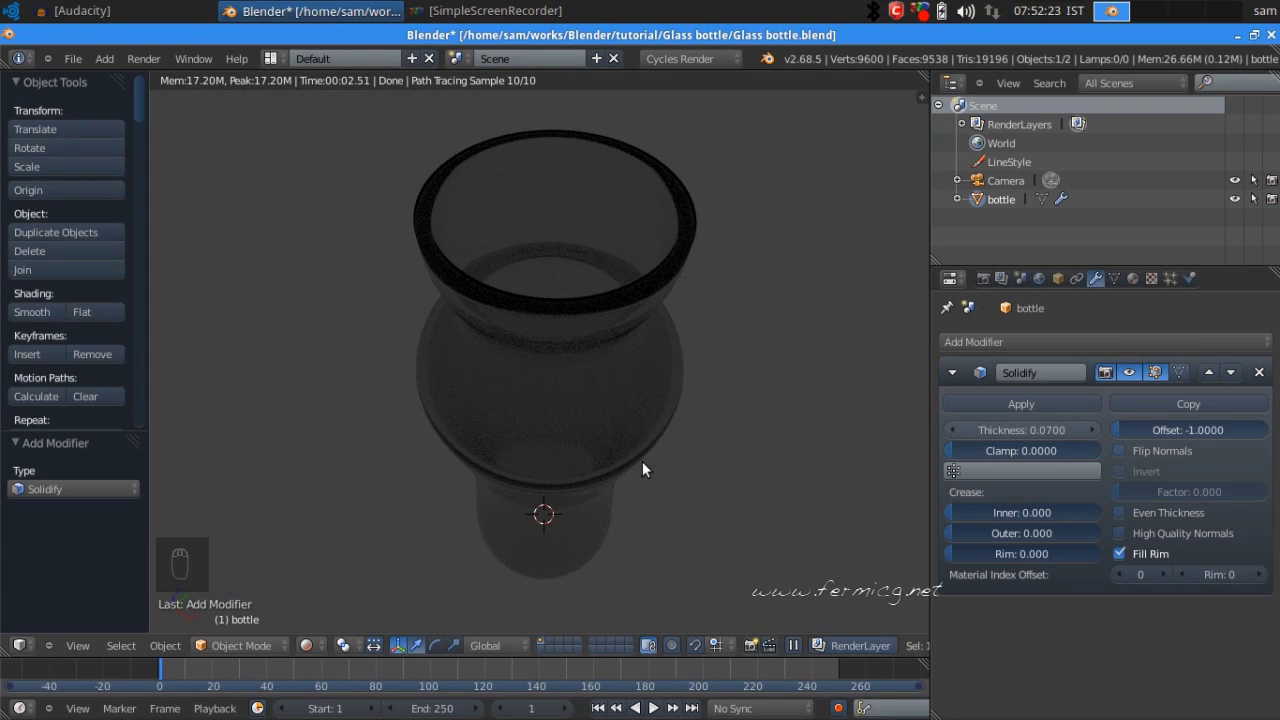
left_click_drag(558, 459, 541, 576)
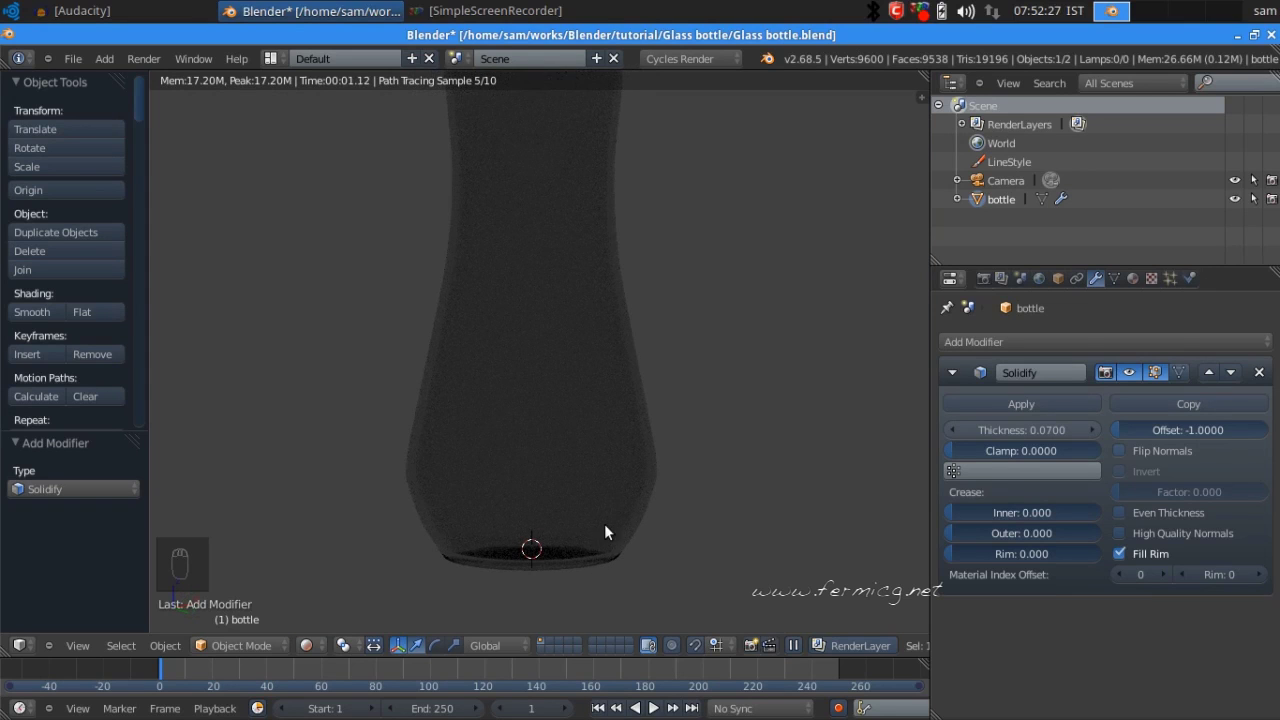
left_click_drag(618, 509, 402, 477)
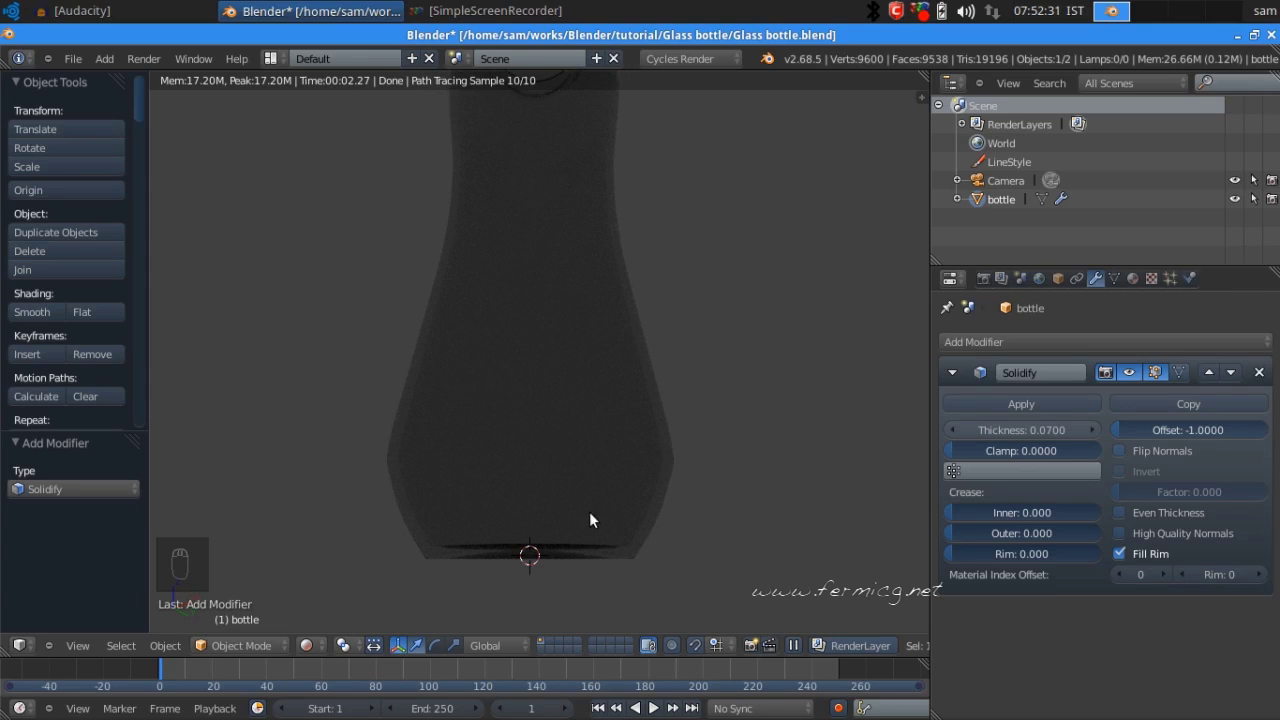
left_click(330, 647)
left_click(348, 591)
- Attempt to apply the Solidify modifier while still in Edit Mode, triggering an error
left_click_drag(598, 465, 335, 646)
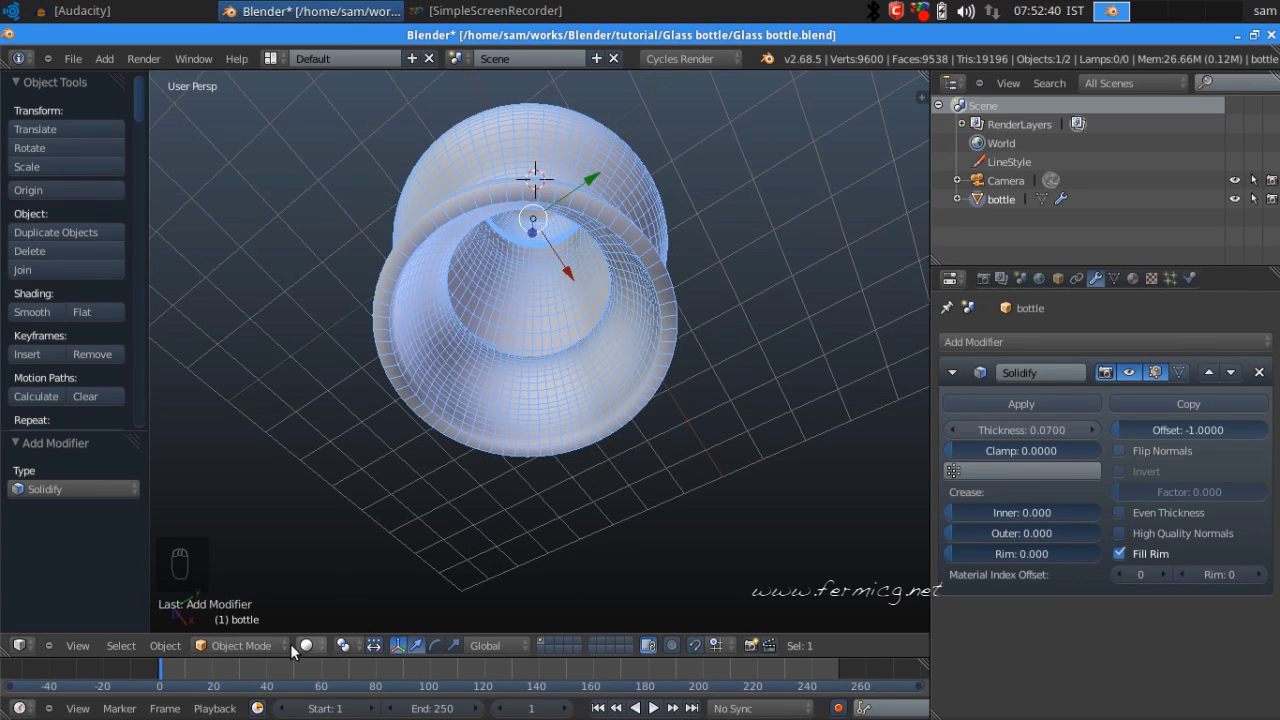
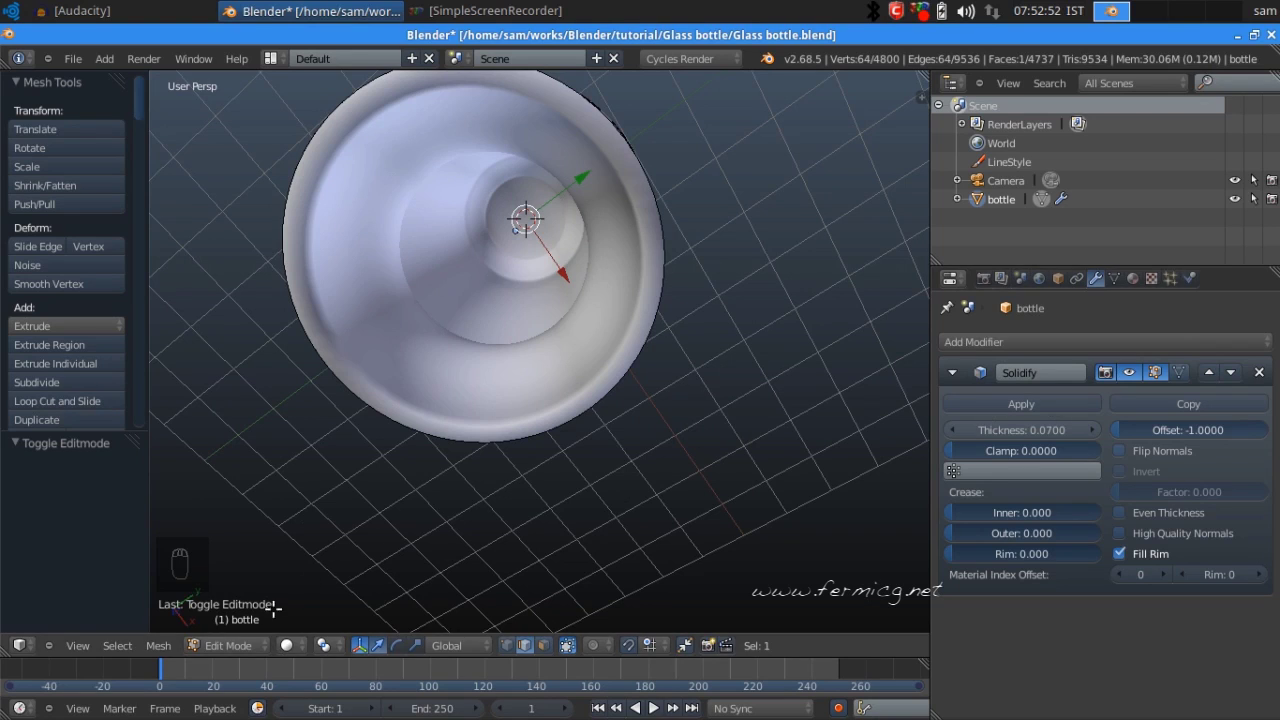
left_click_drag(1077, 407, 967, 401)
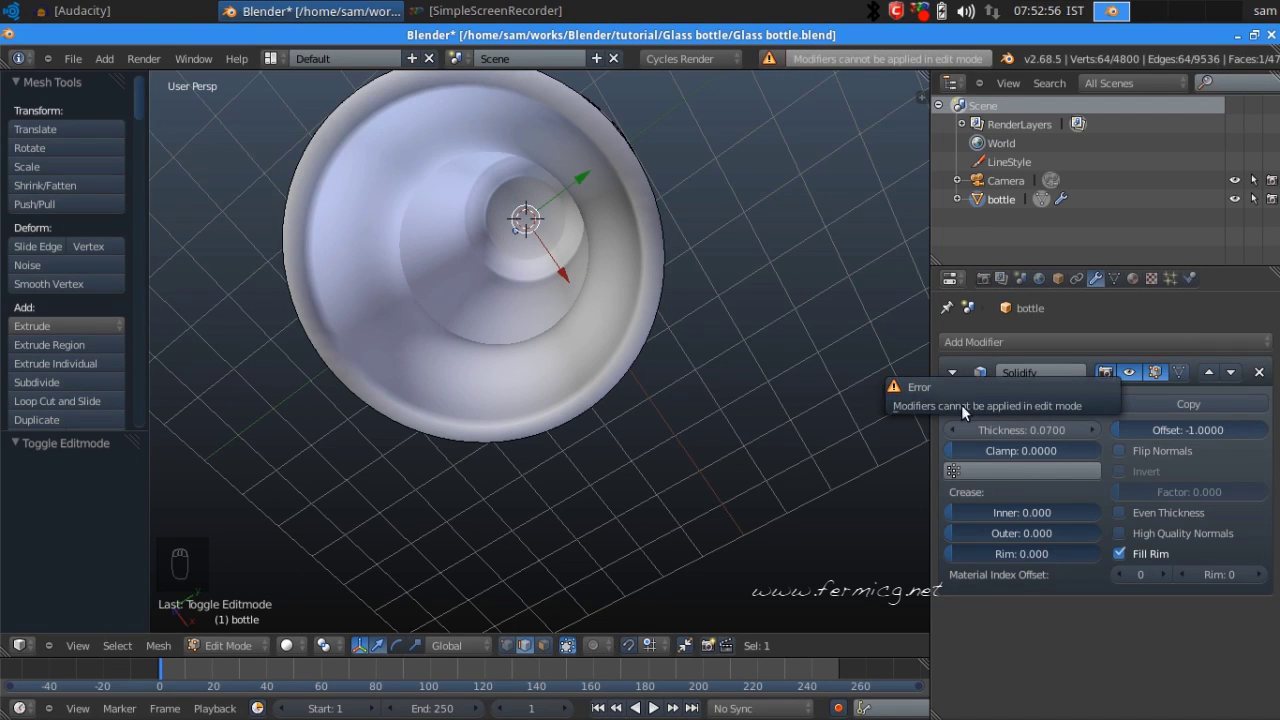
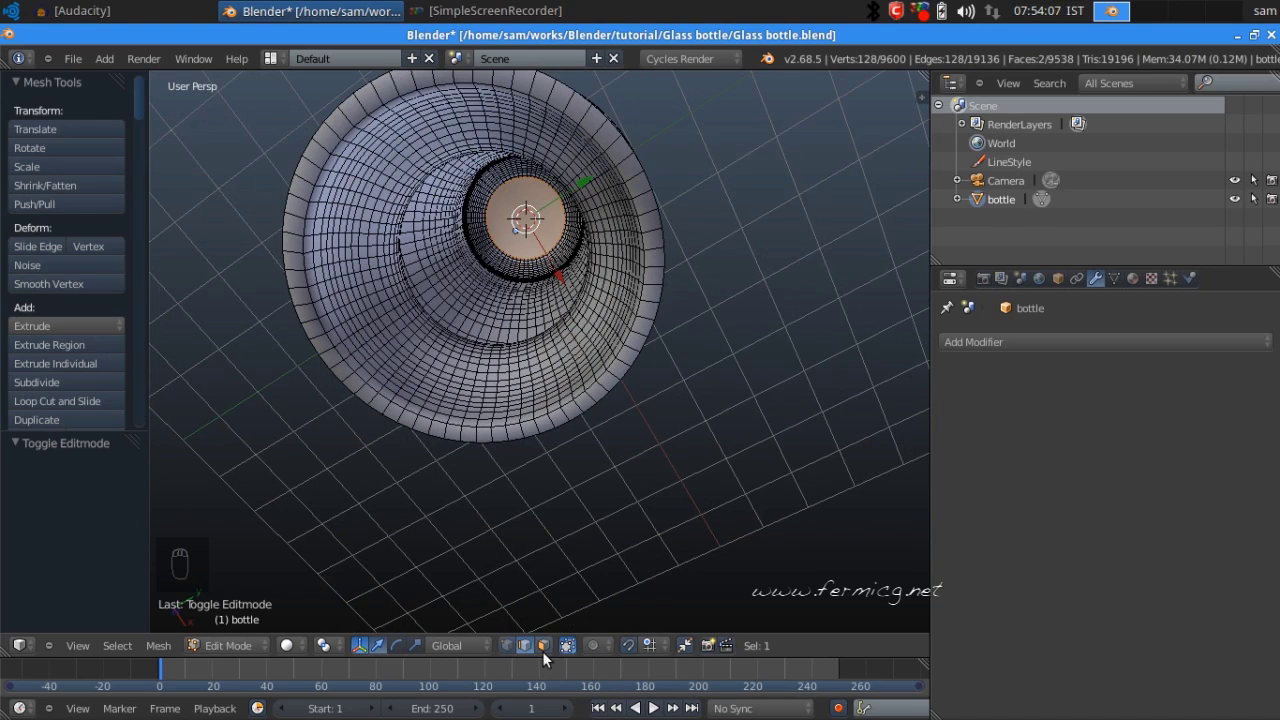
- Flatten the base vertices level and briefly check the bottom in a Rendered preview before returning to wireframe
key("a")
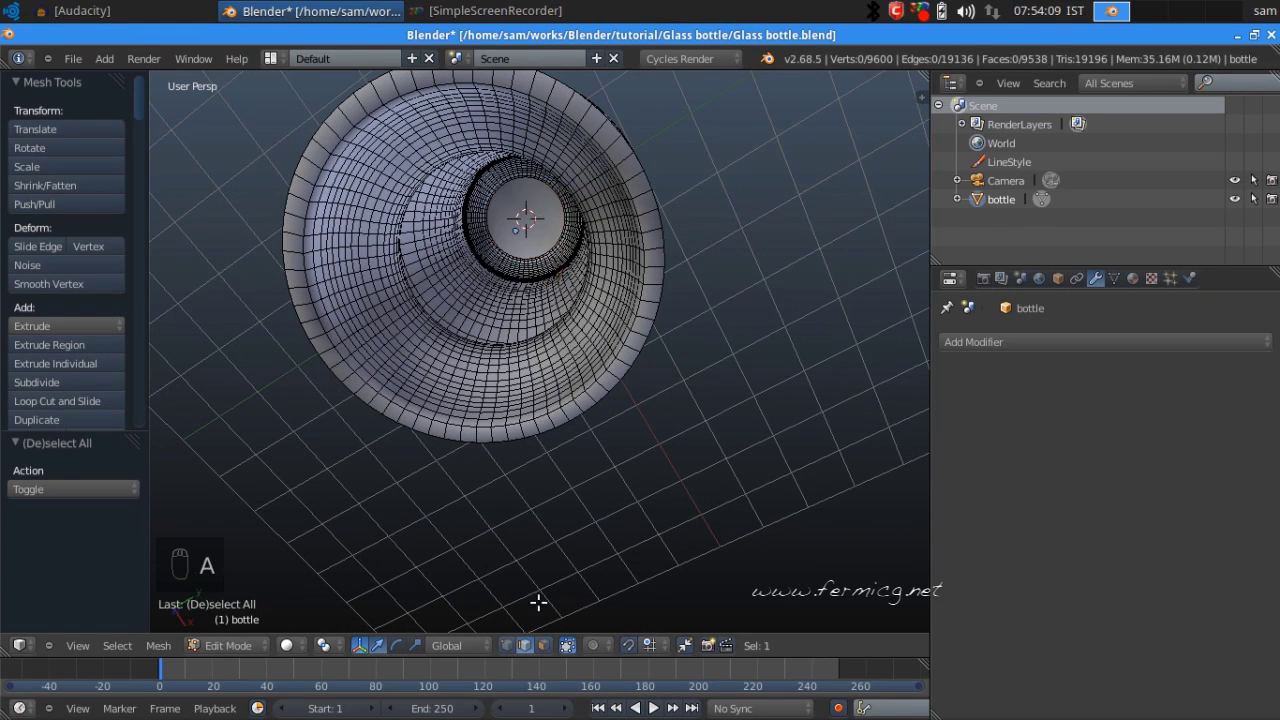
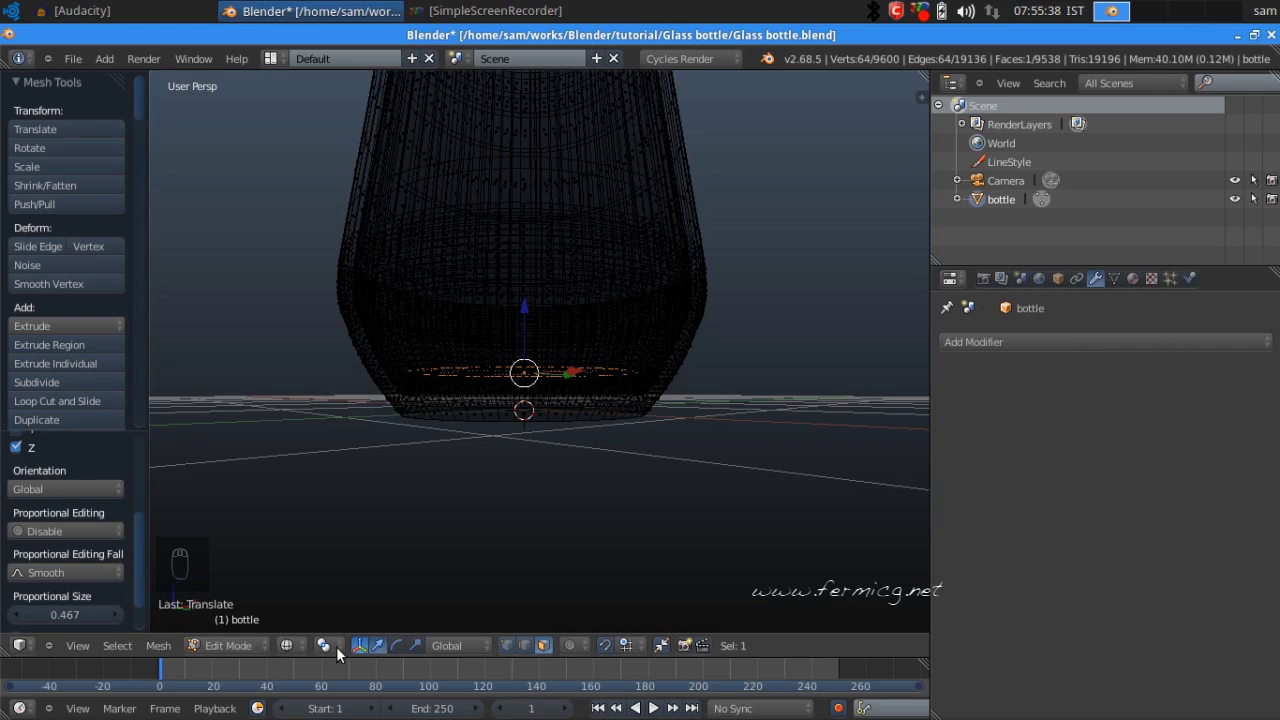
left_click_drag(297, 626, 500, 394)
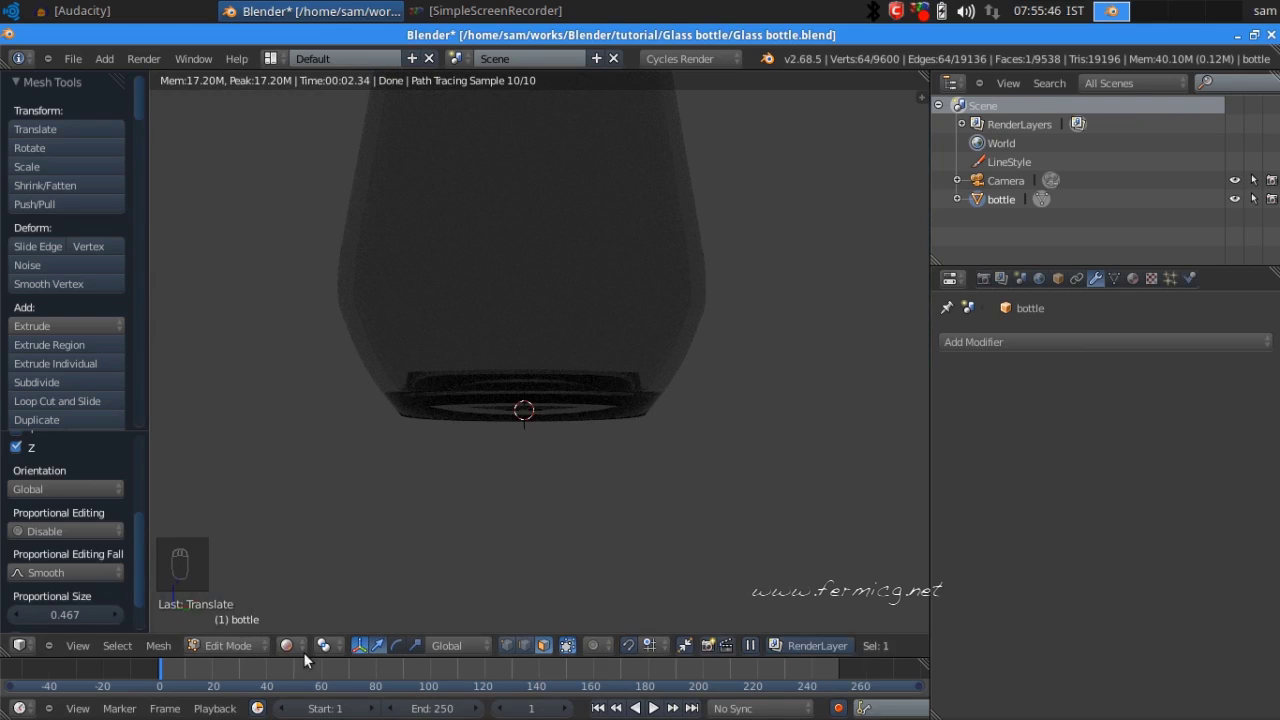
left_click_drag(301, 647, 322, 601)
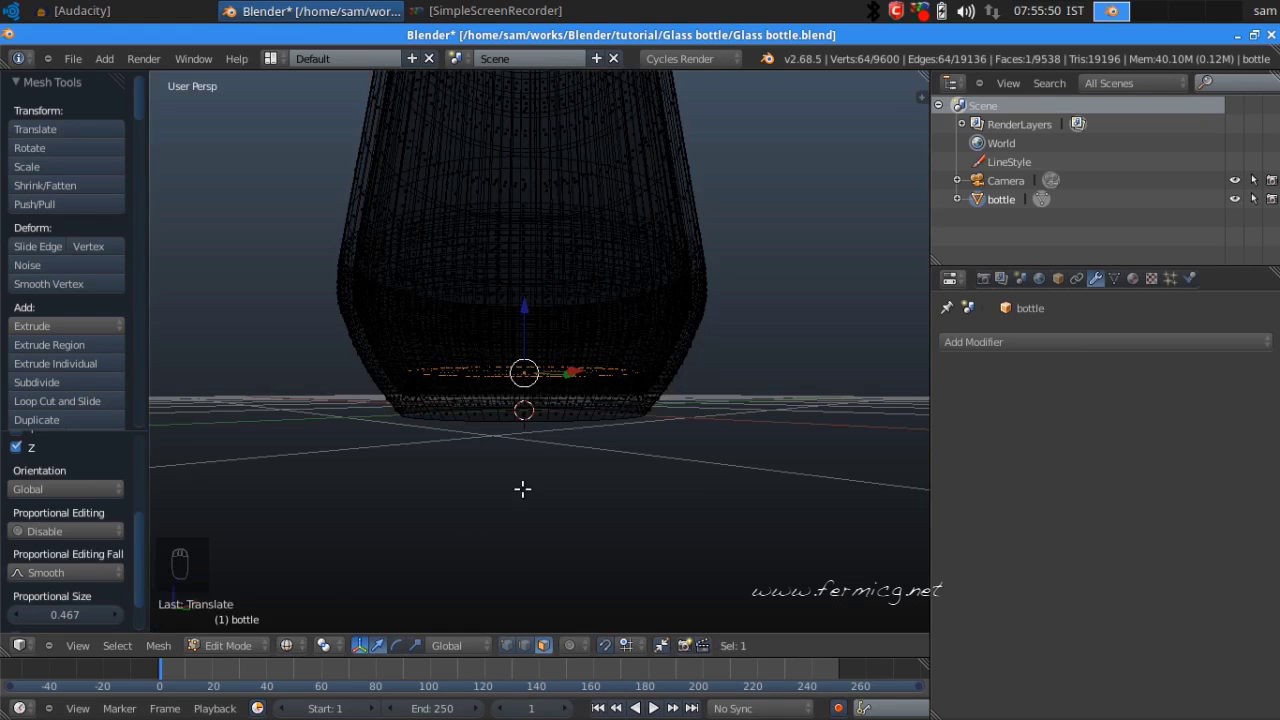
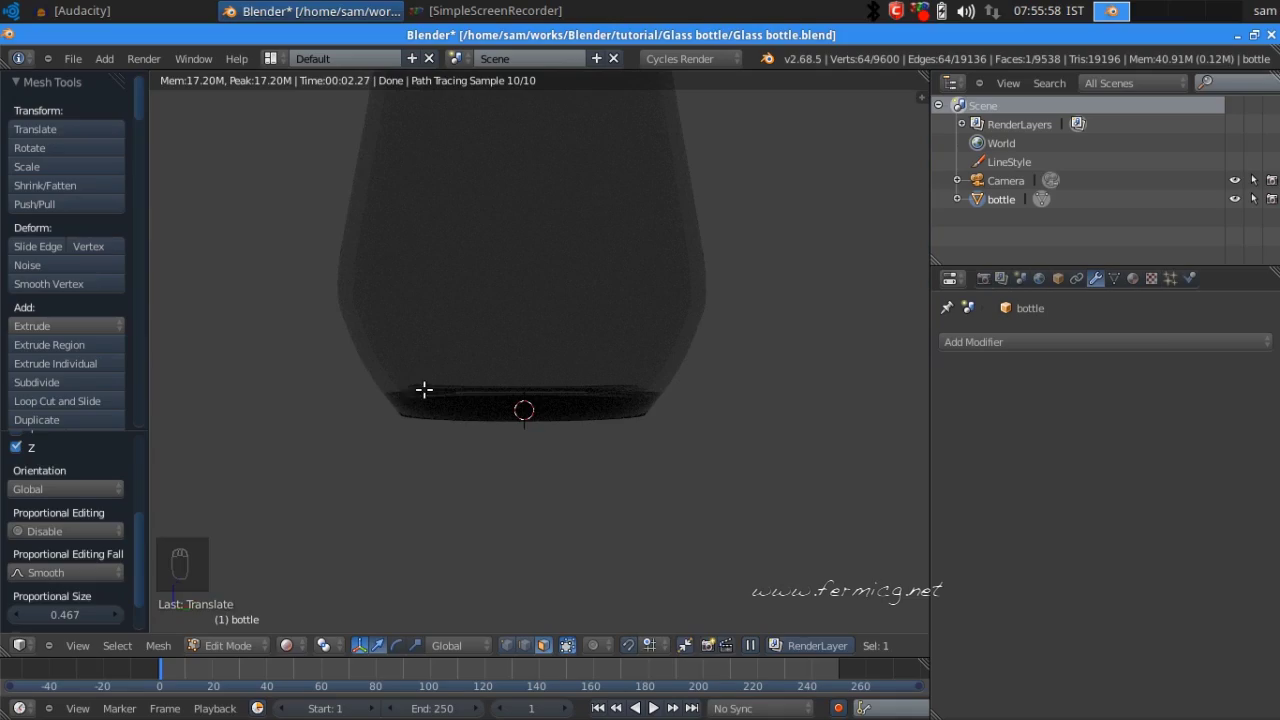
- Extrude the bottle's top edge loop outward to form a thicker lip around the mouth
left_click(731, 404)
left_click_drag(640, 373, 668, 333)
middle_click(652, 327)
middle_click(633, 334)
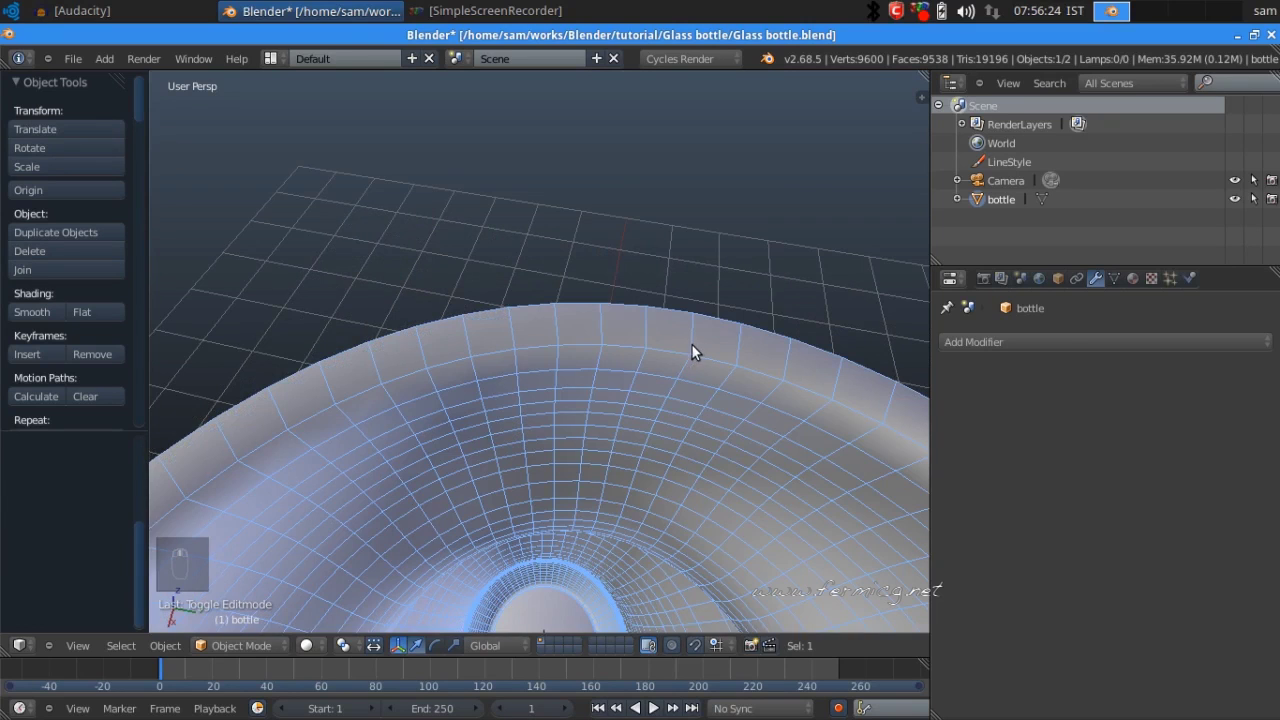
middle_click(676, 360)
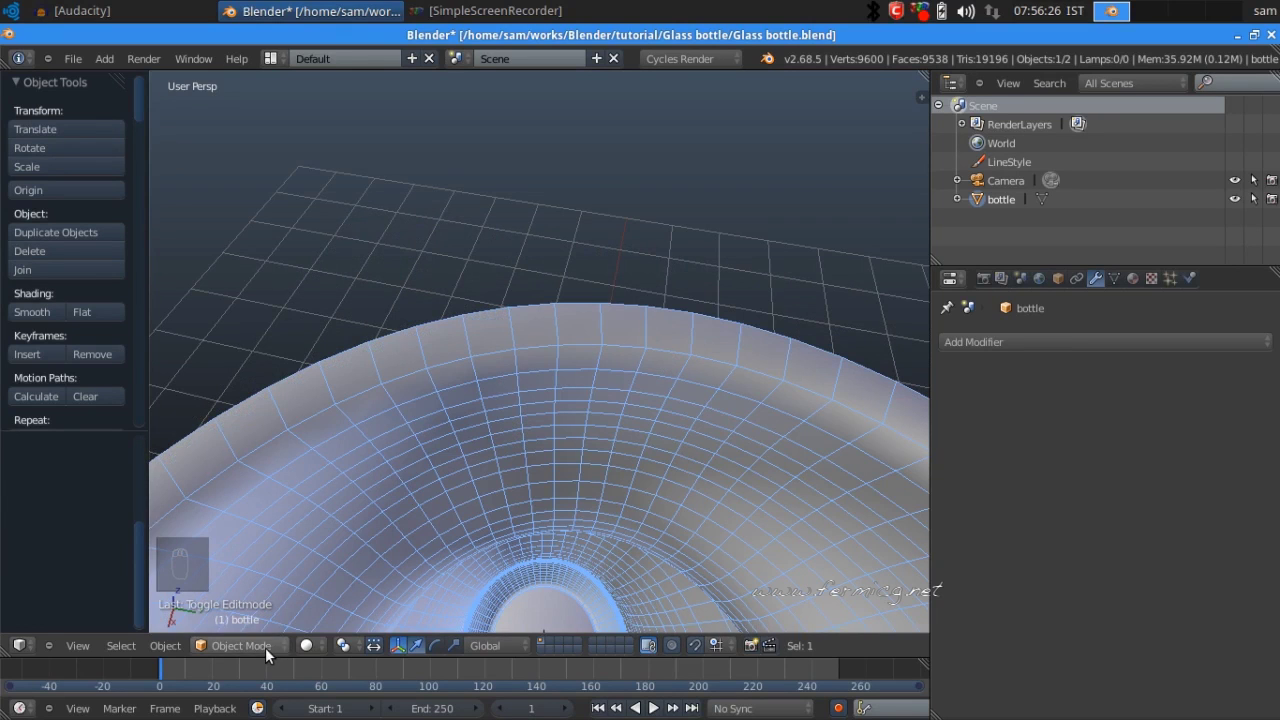
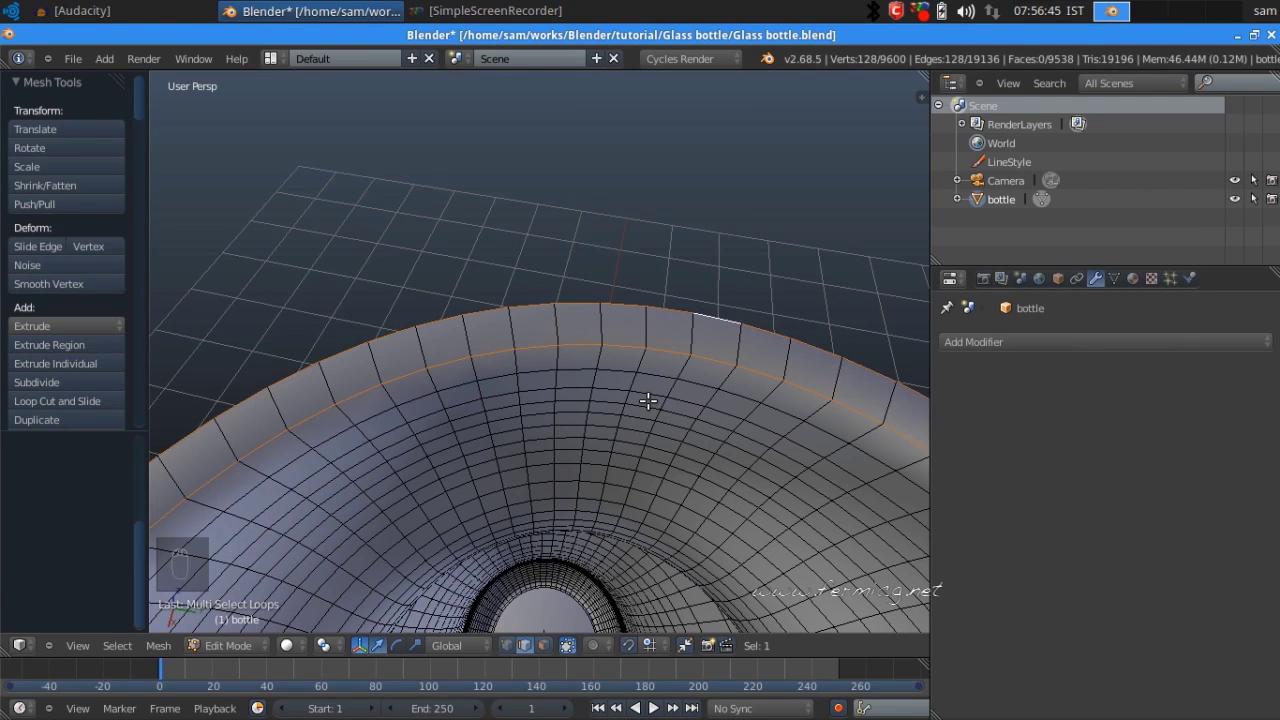
key("ctrl+b")
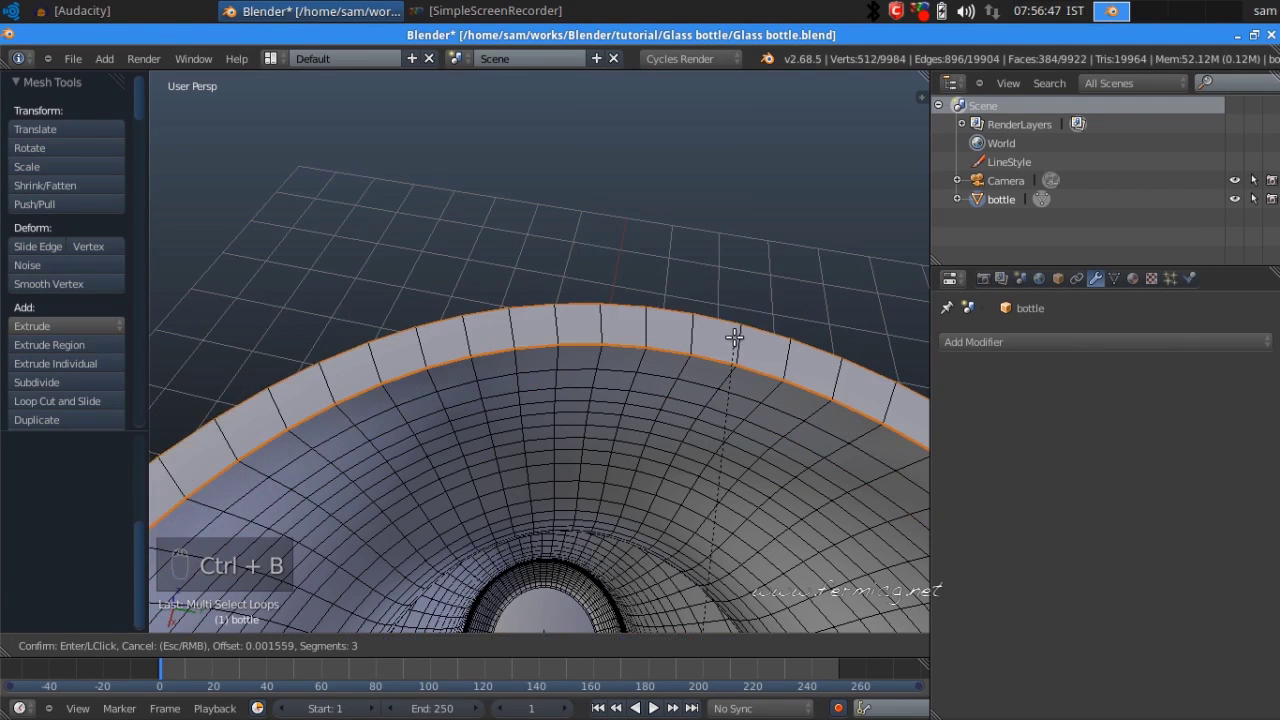
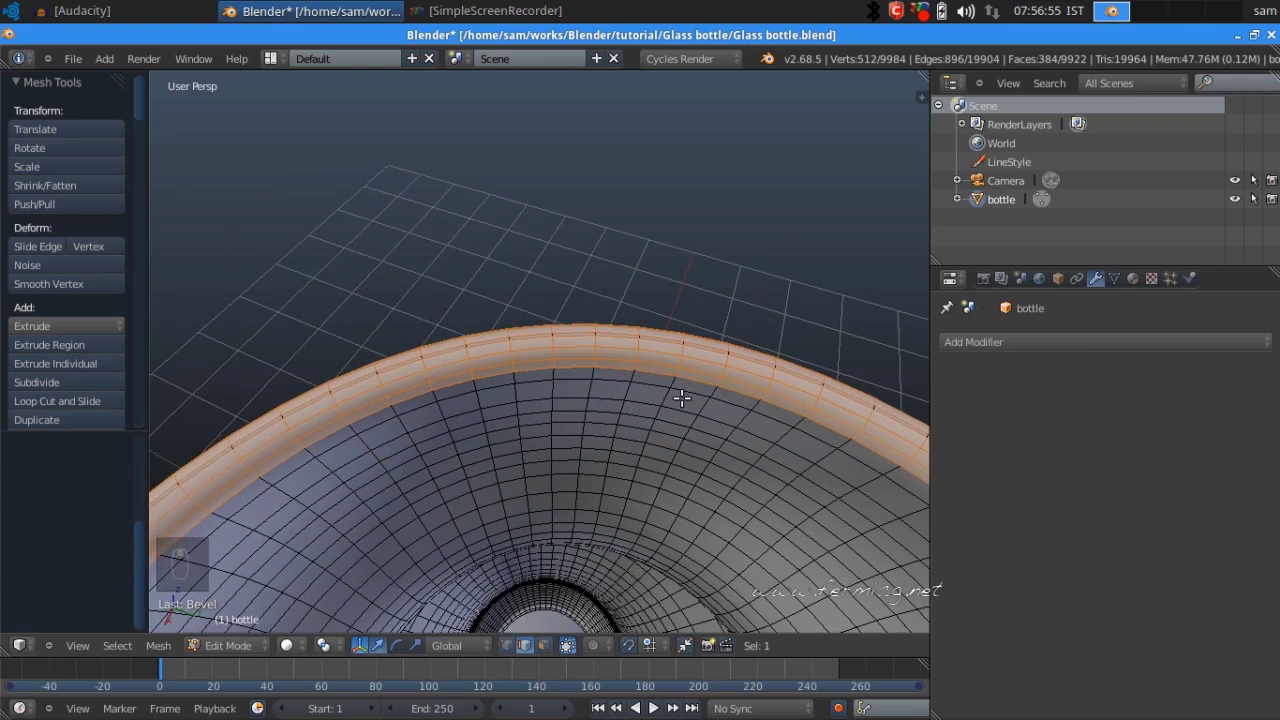
- Pull back and orbit to frame the whole bottle with its new rim selected
left_click_drag(676, 391, 62, 284)
left_click_drag(62, 284, 579, 342)
middle_click(579, 342)
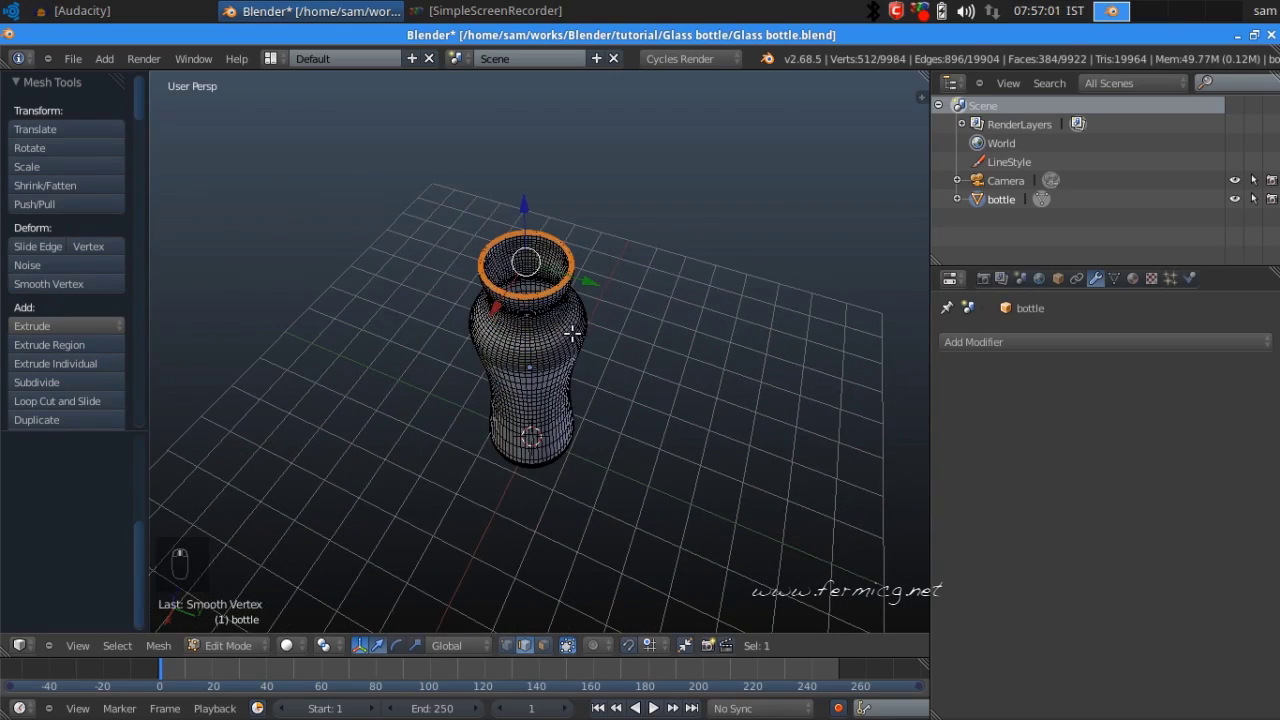
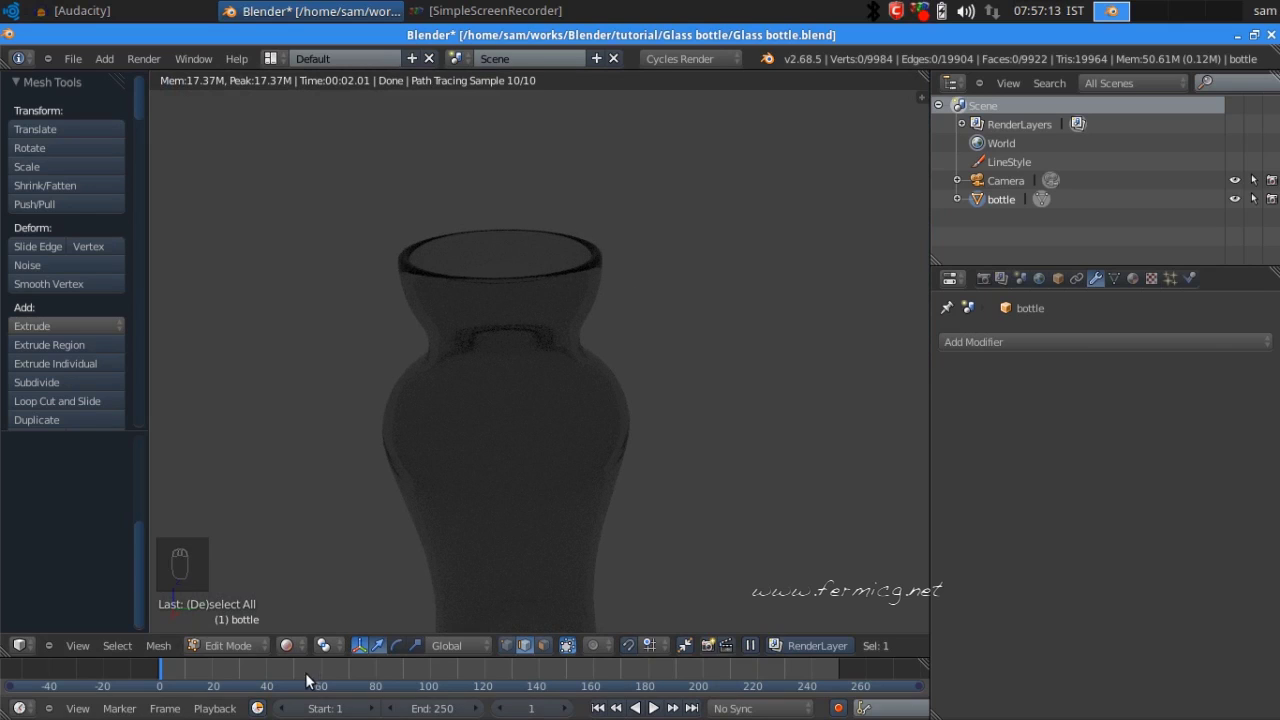
left_click_drag(324, 602, 673, 322)
left_click_drag(673, 322, 279, 536)
middle_click(247, 665)
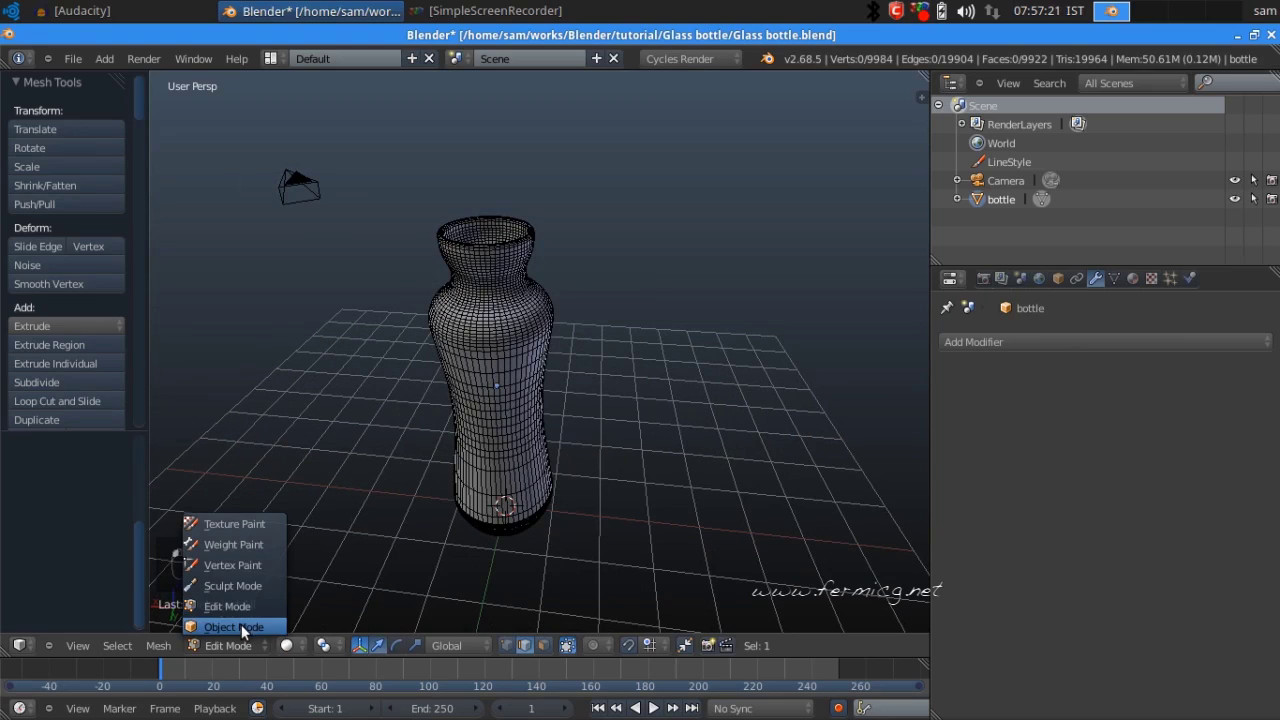
- Return the bottle to Object Mode and save the file with Ctrl+S
left_click(251, 629)
key("ctrl+s")
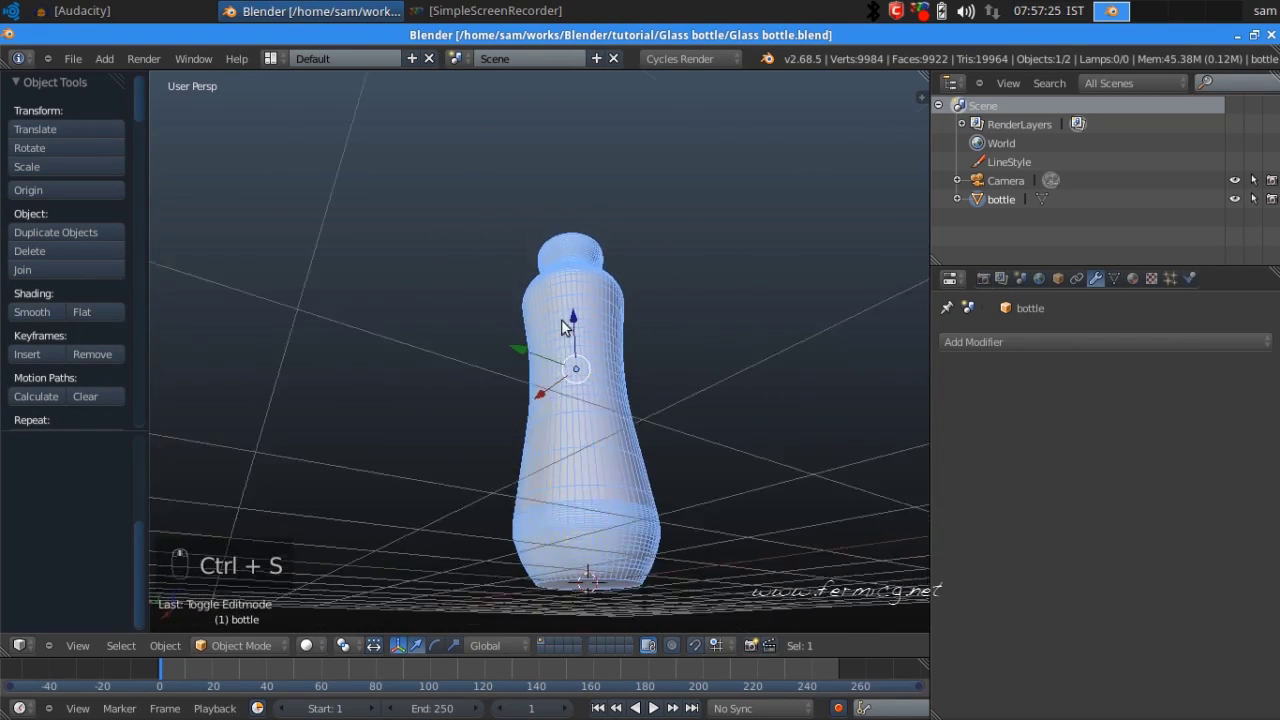
- Orbit around the finished wireframe bottle to inspect it from several angles
left_click_drag(562, 446, 782, 482)
left_click_drag(810, 435, 339, 471)
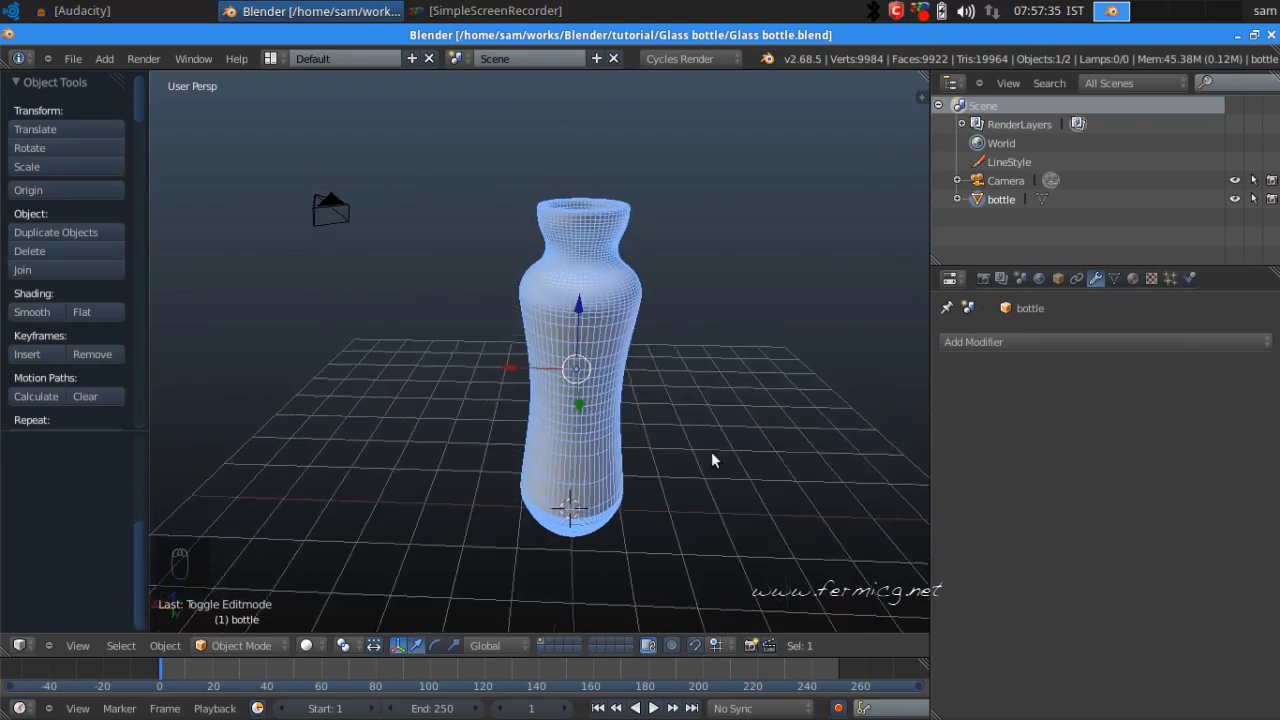
middle_click(720, 382)
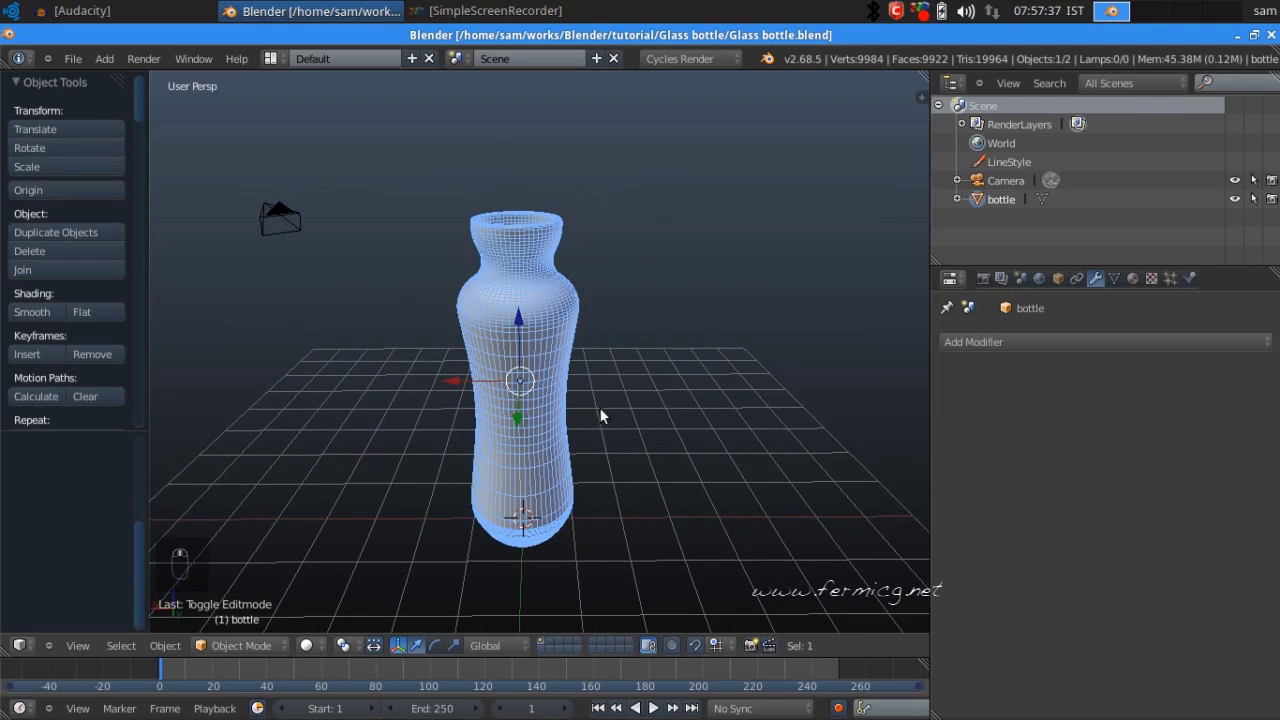
left_click_drag(552, 362, 679, 416)
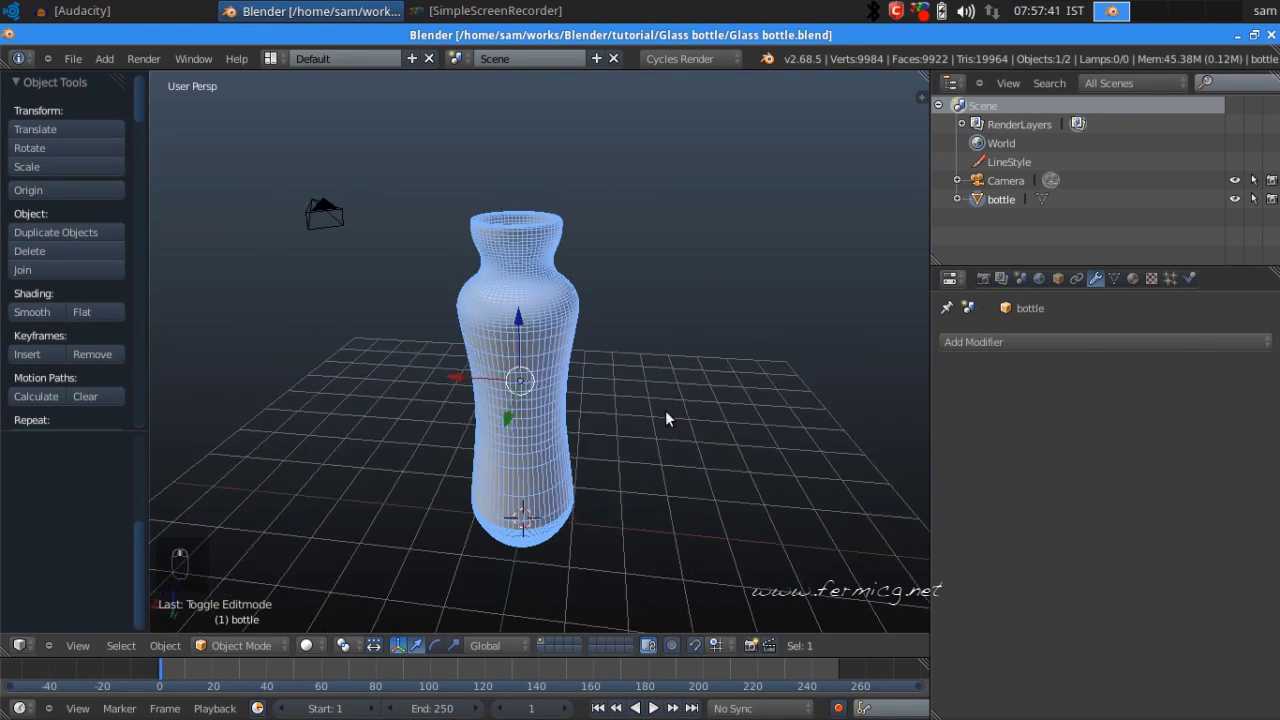
middle_click(485, 291)
middle_click(778, 315)
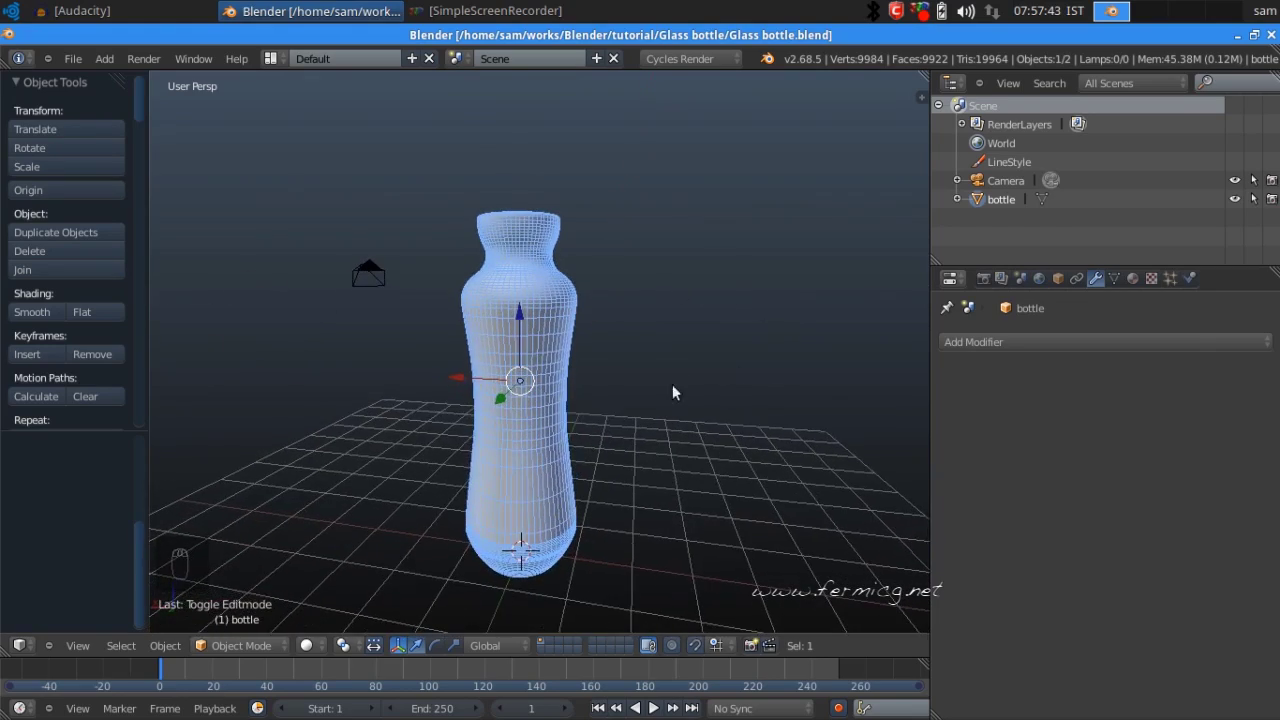